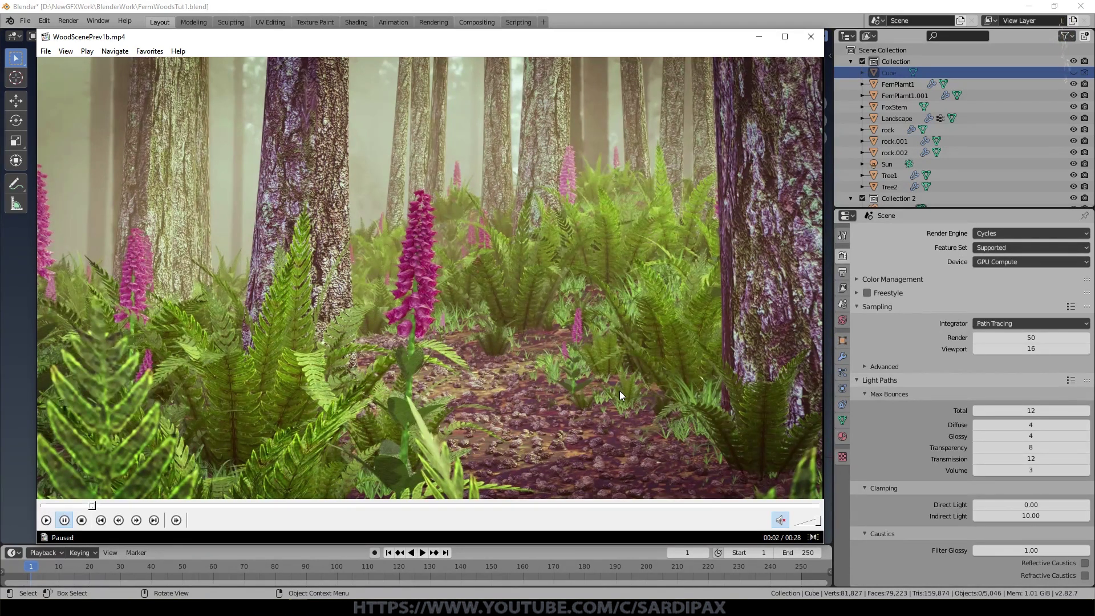
- Watch the preview MP4 of the finished fern trail, then close the player to return to Blender
click(630, 401)
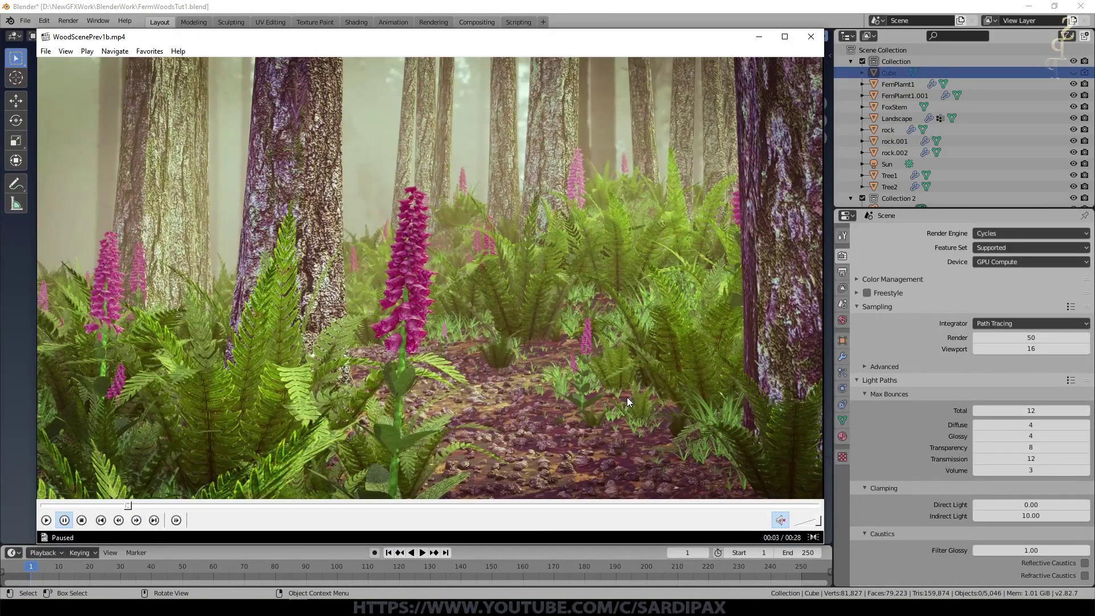
click(631, 401)
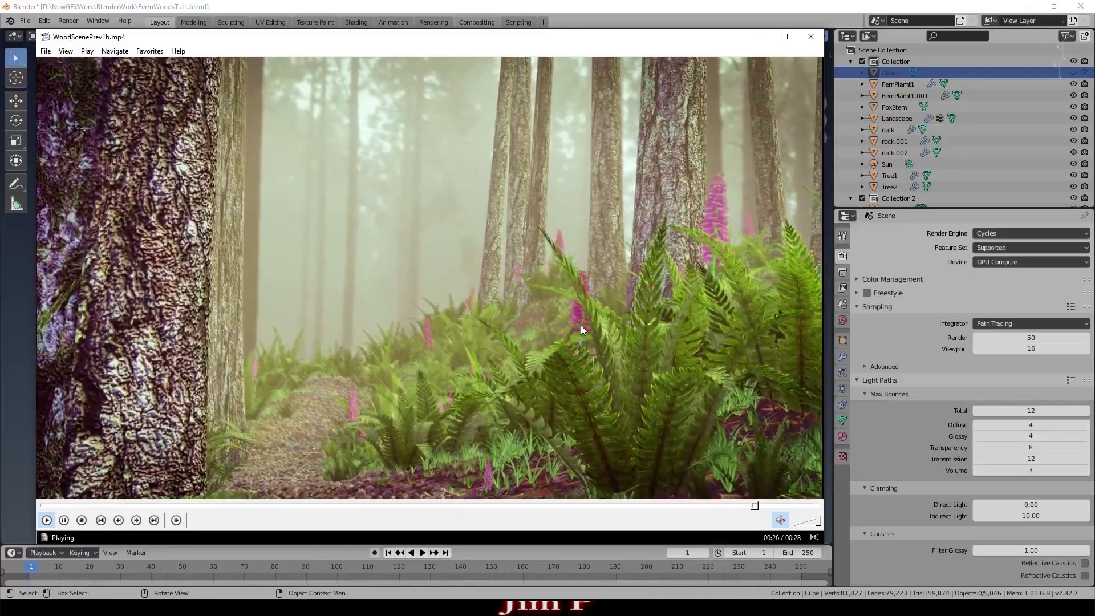
click(675, 275)
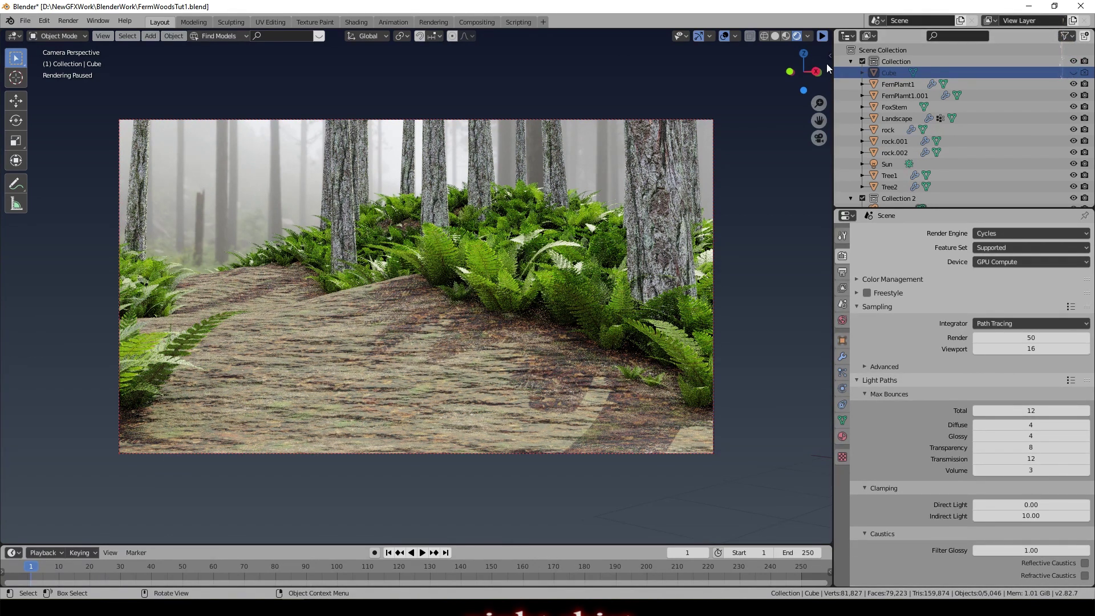
- Switch the scene's render engine from Cycles to Eevee
click(849, 260)
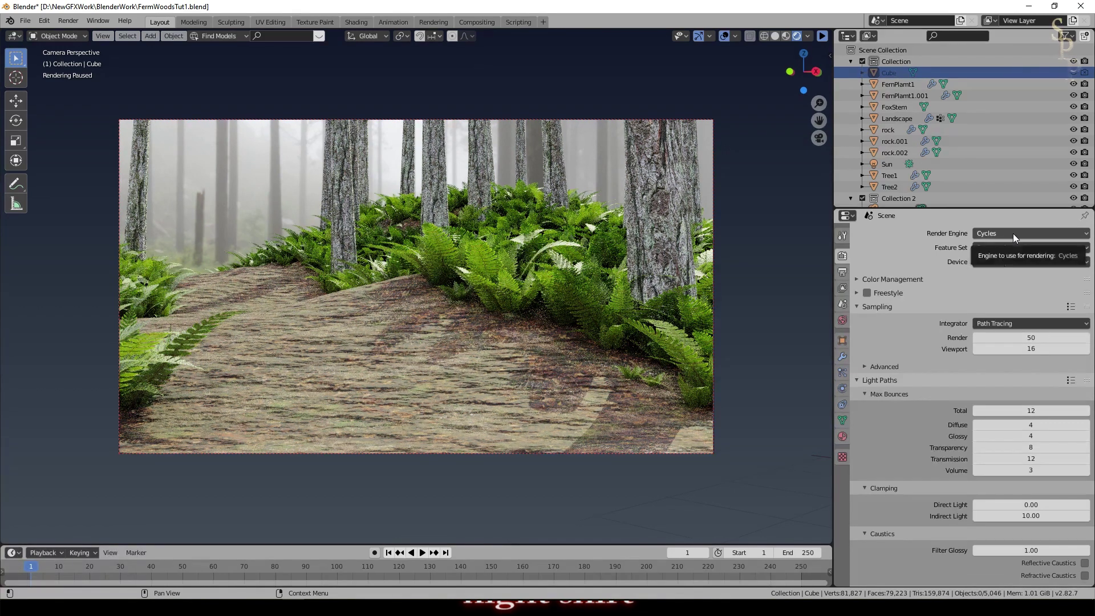
click(1017, 238)
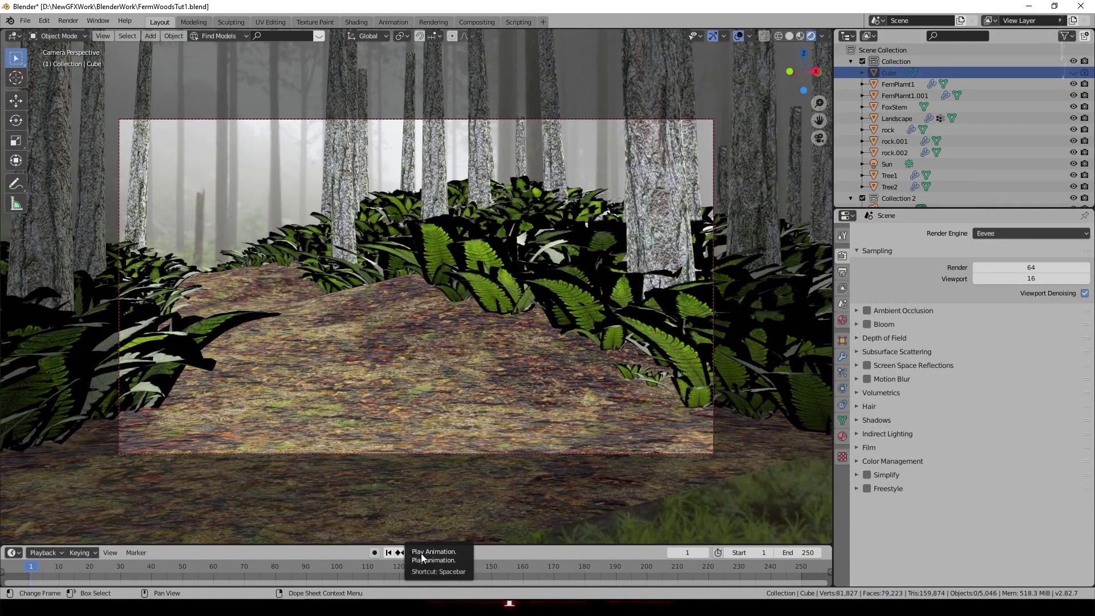
click(424, 557)
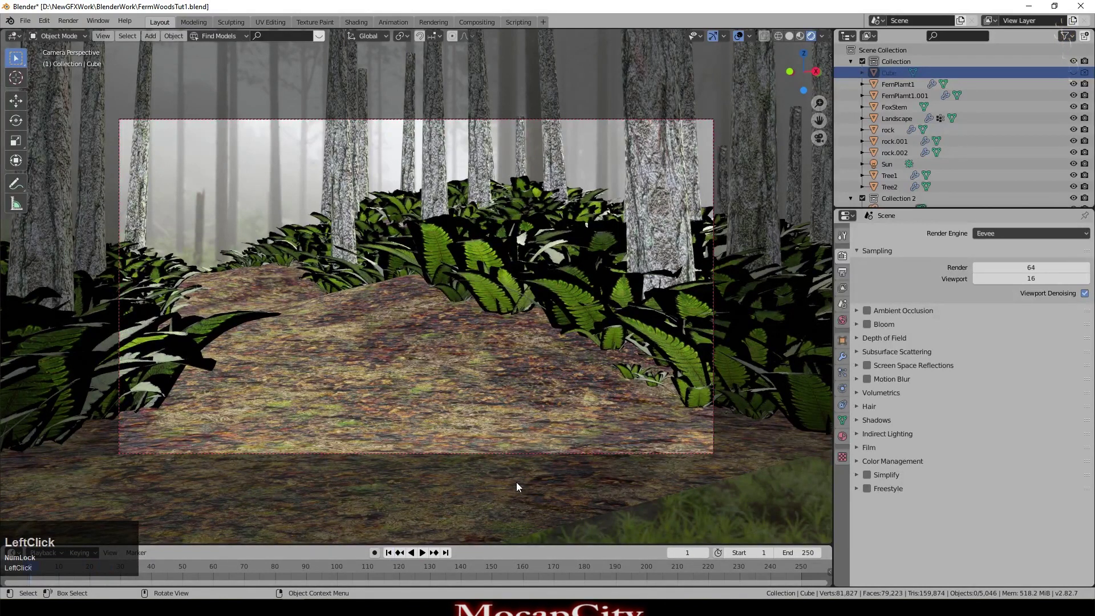
- Orbit and zoom around the fern beds, then view the landscape from directly above
middle_click(567, 411)
scroll(down, 3)
click(801, 36)
scroll(up, 3)
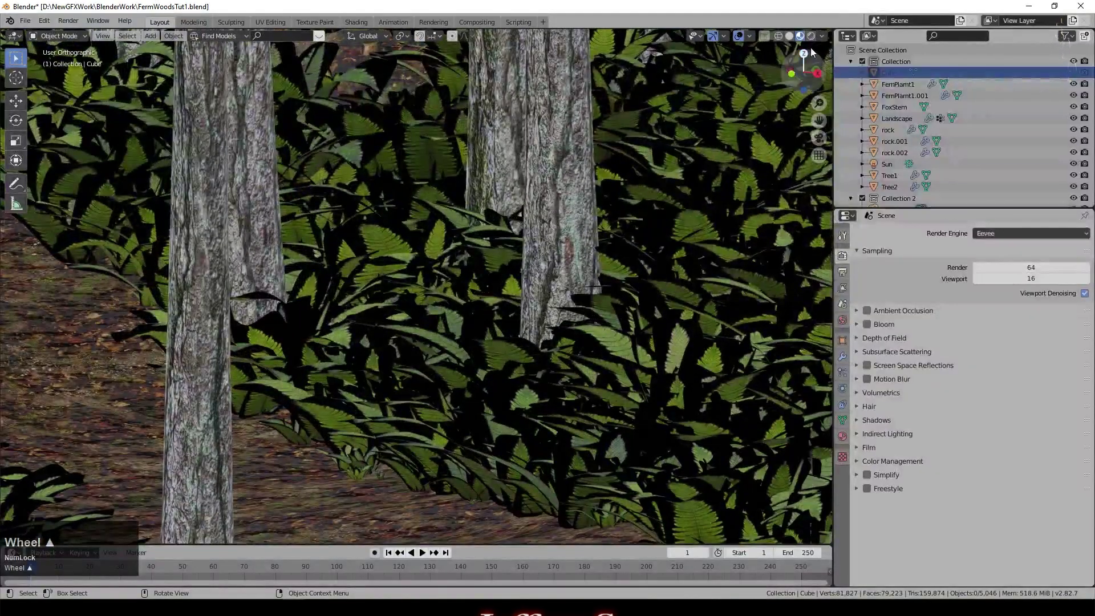
scroll(down, 3)
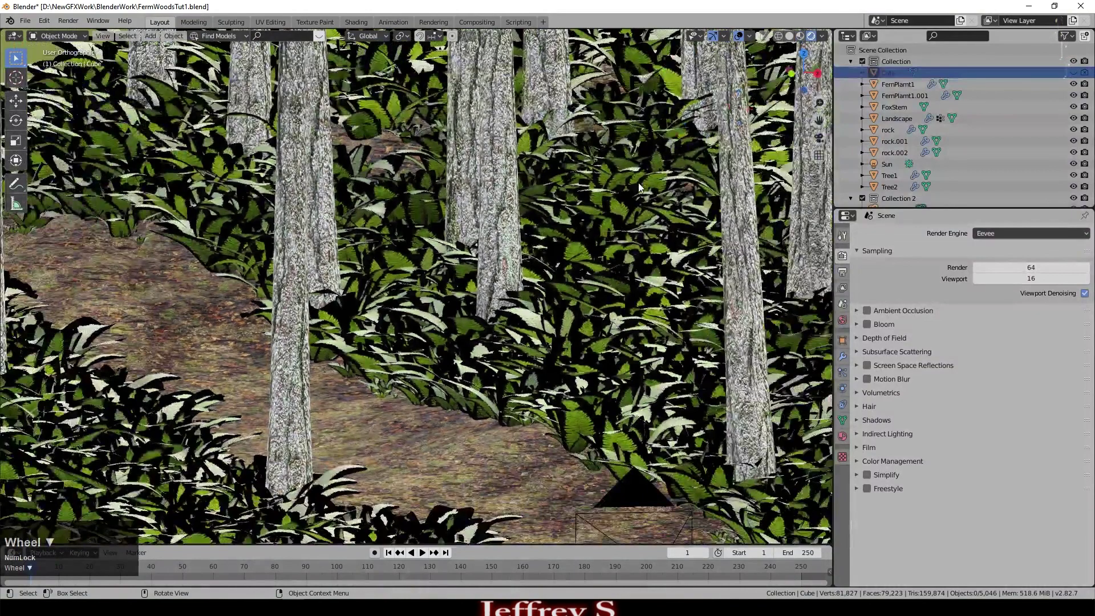
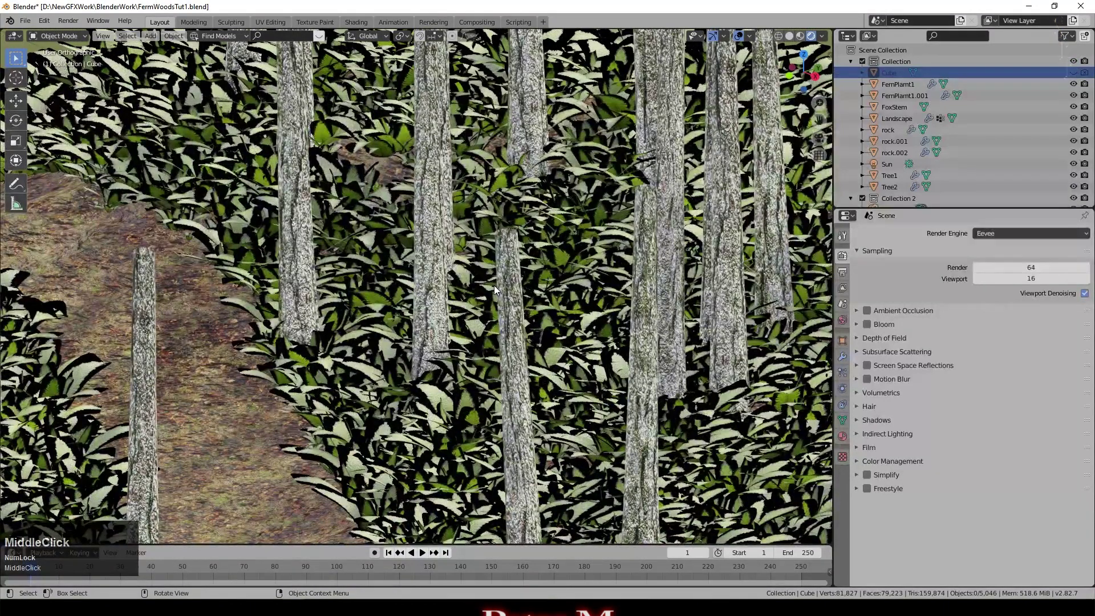
key(KP_7)
- Add a NURBS path curve and move it onto the dirt trail between the fern beds
click(650, 439)
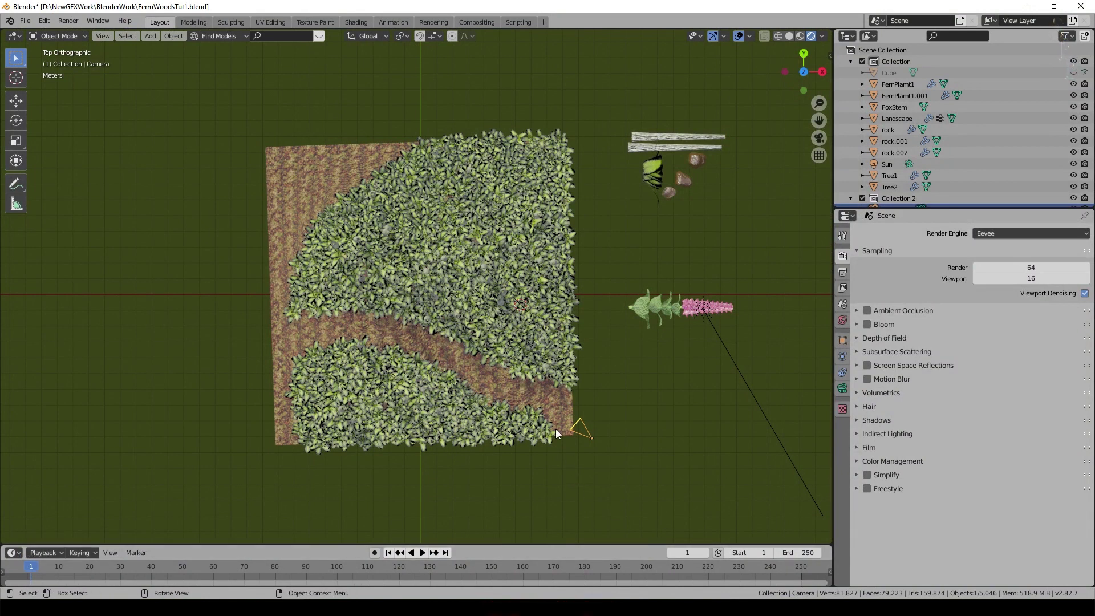
key(ctrl+z)
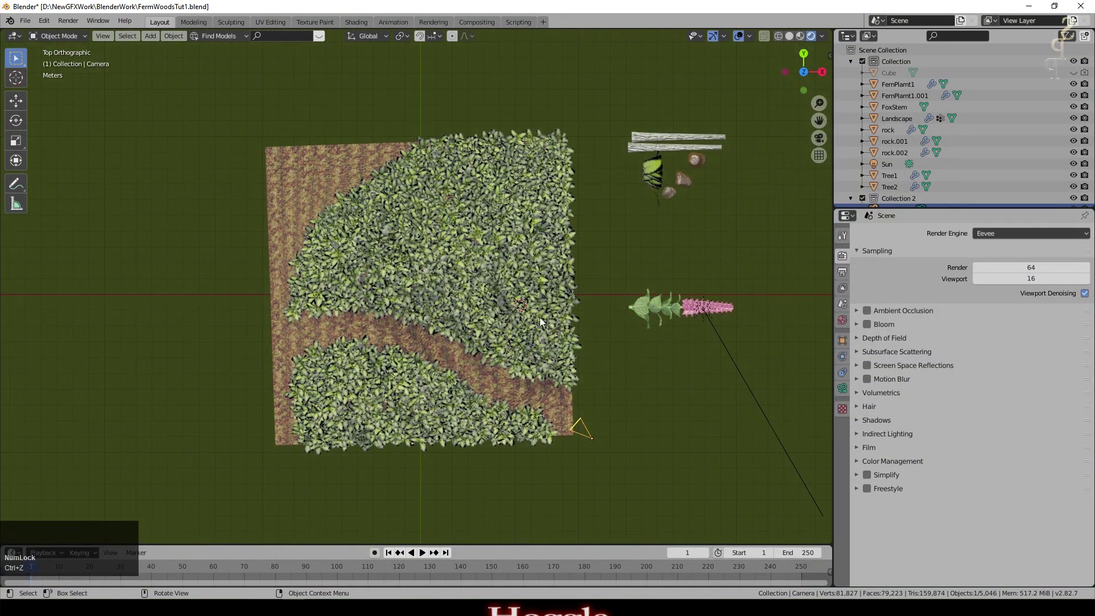
key(shift+a)
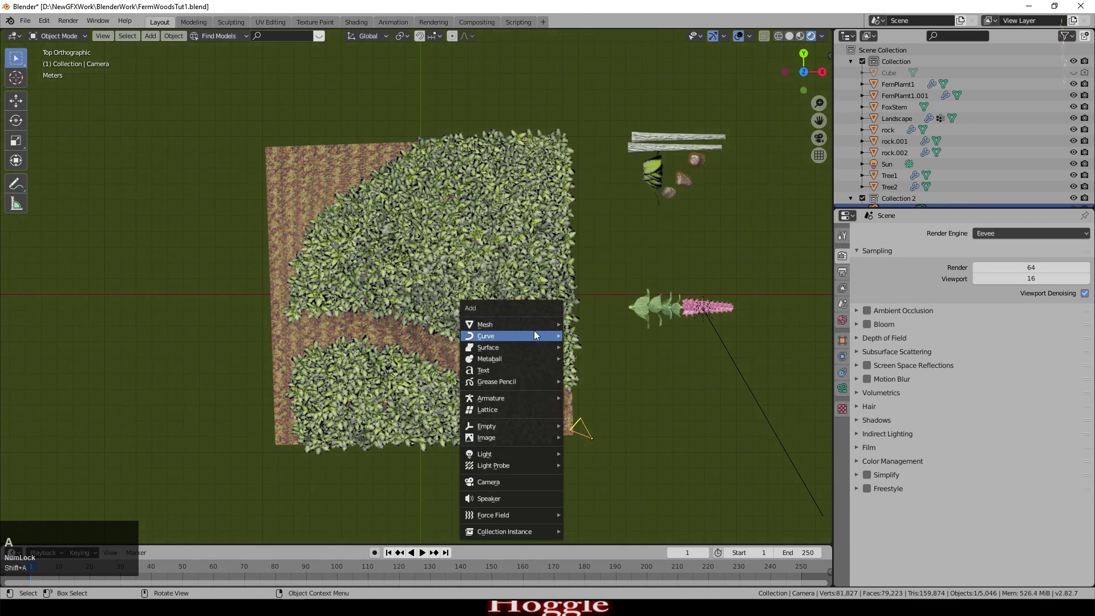
click(606, 98)
scroll(down, 3)
key(Tab)
key(KP_Decimal)
scroll(down, 3)
key(Tab)
key(r)
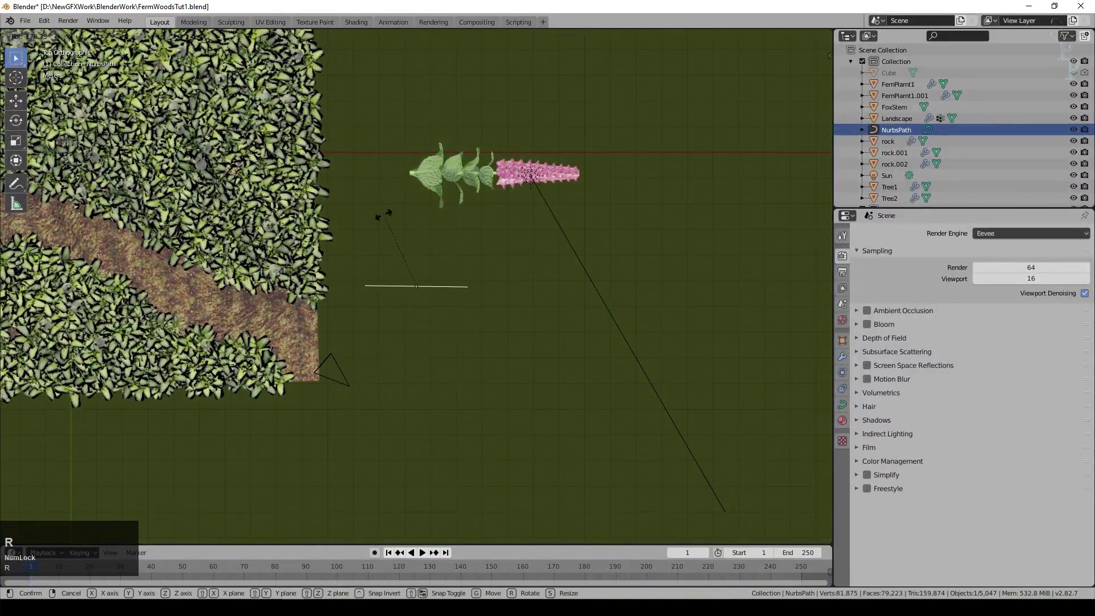
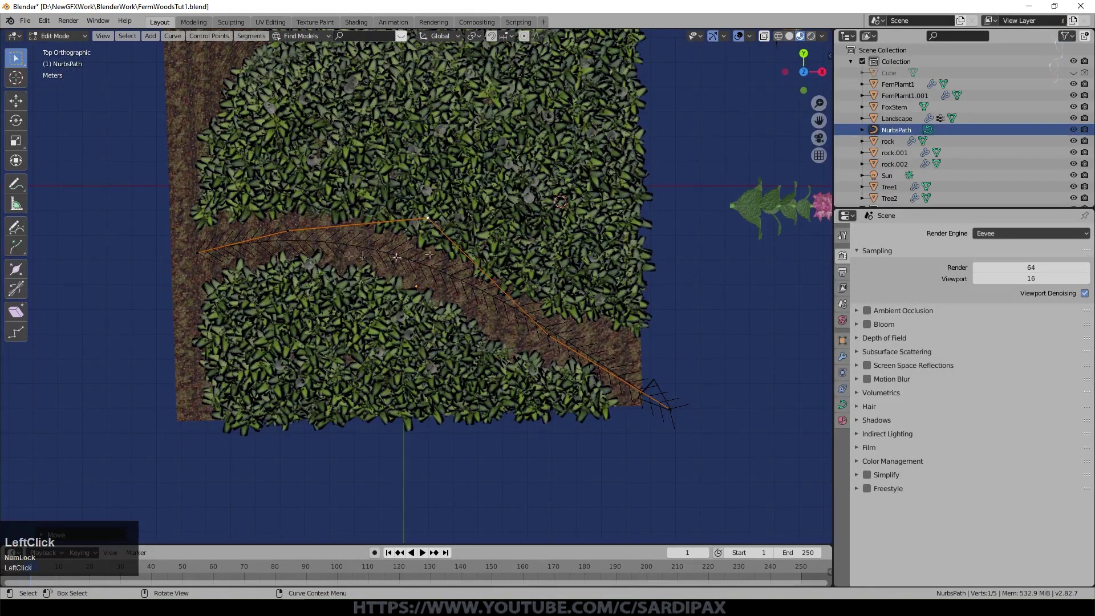
- Move the path's control points so the curve follows the trail and ends at the camera
scroll(up, 3)
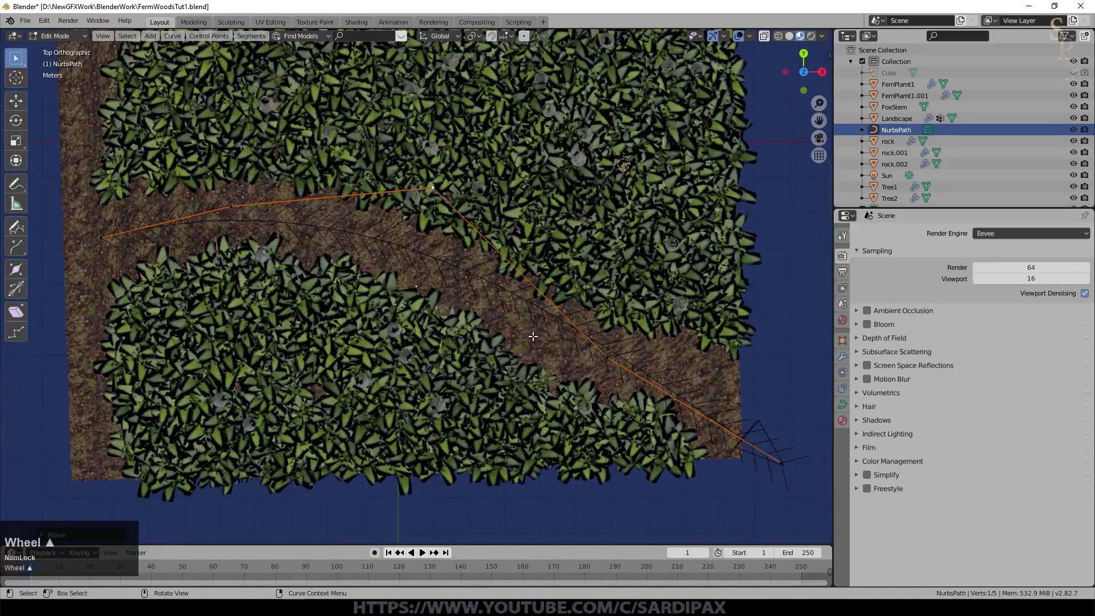
click(601, 356)
key(g)
click(593, 369)
key(g)
click(99, 305)
click(754, 431)
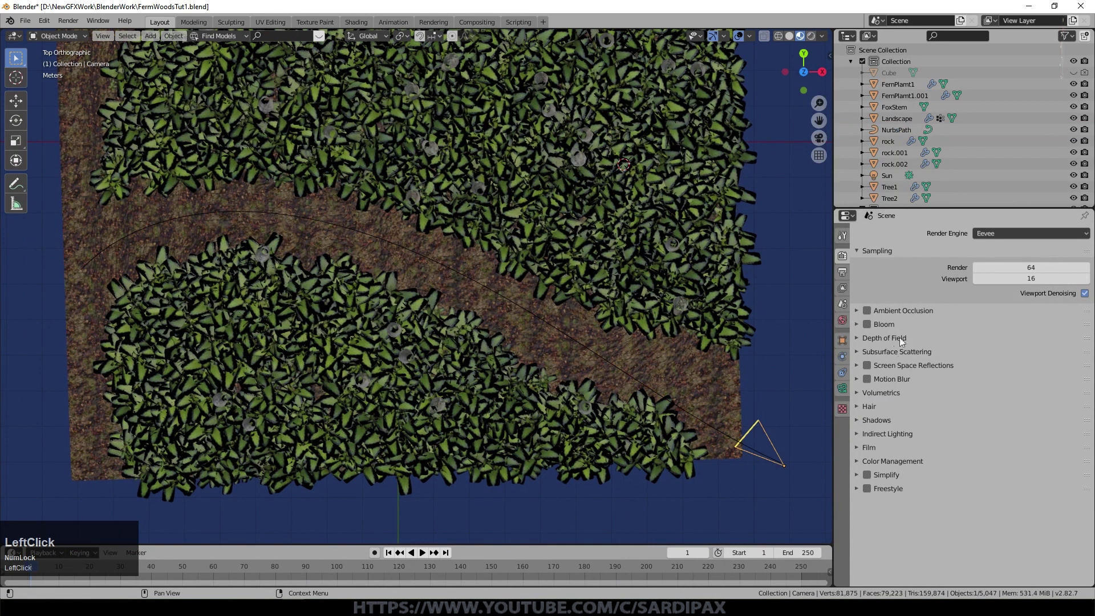
- Give the camera a Follow Path constraint so it travels along the NurbsPath curve
click(634, 384)
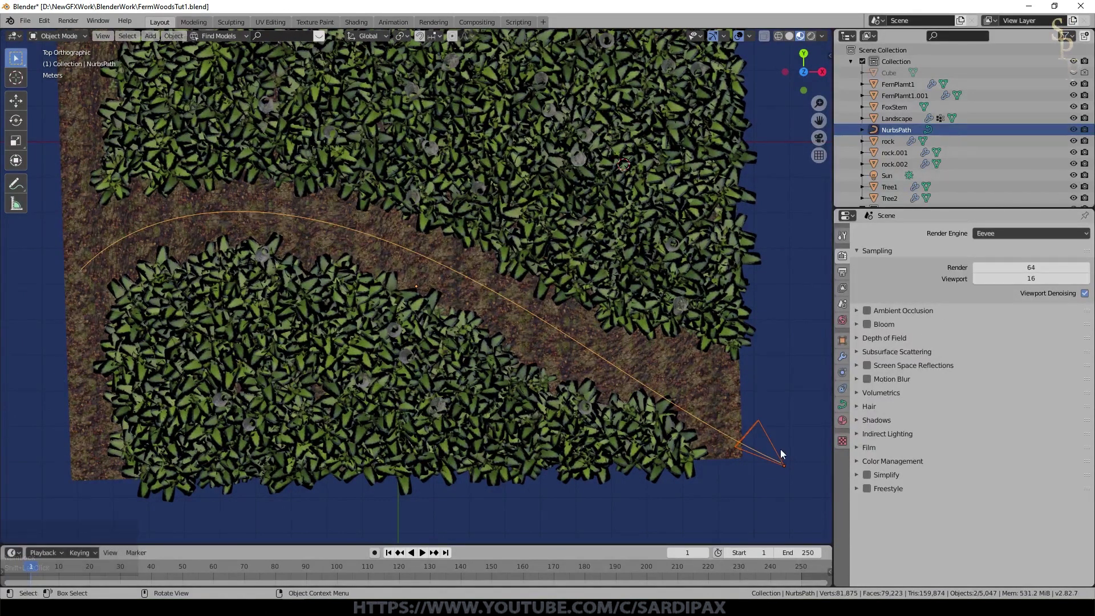
click(755, 430)
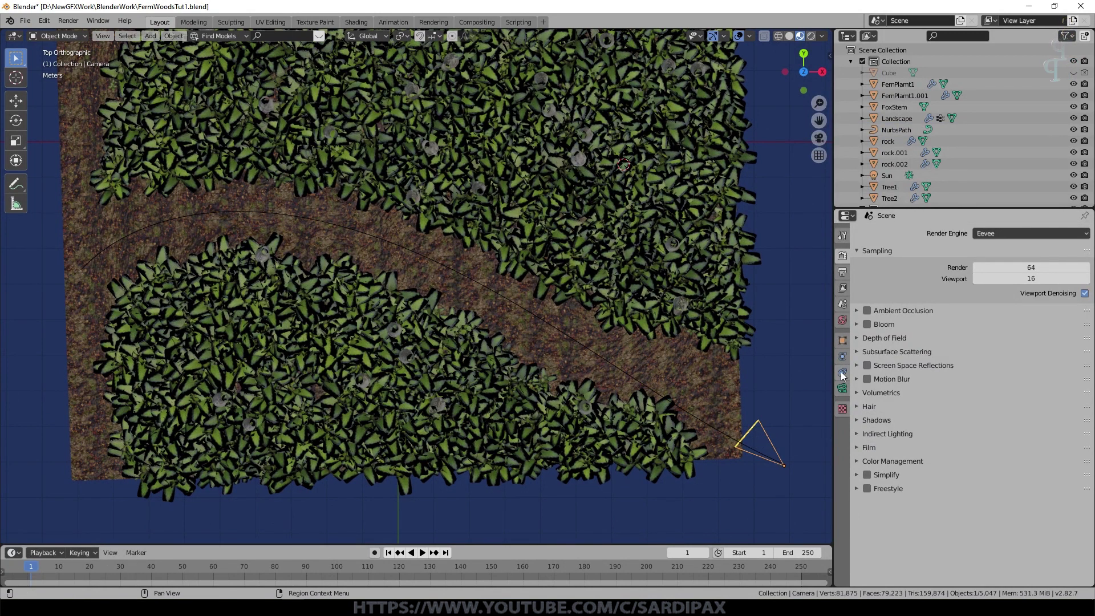
click(843, 371)
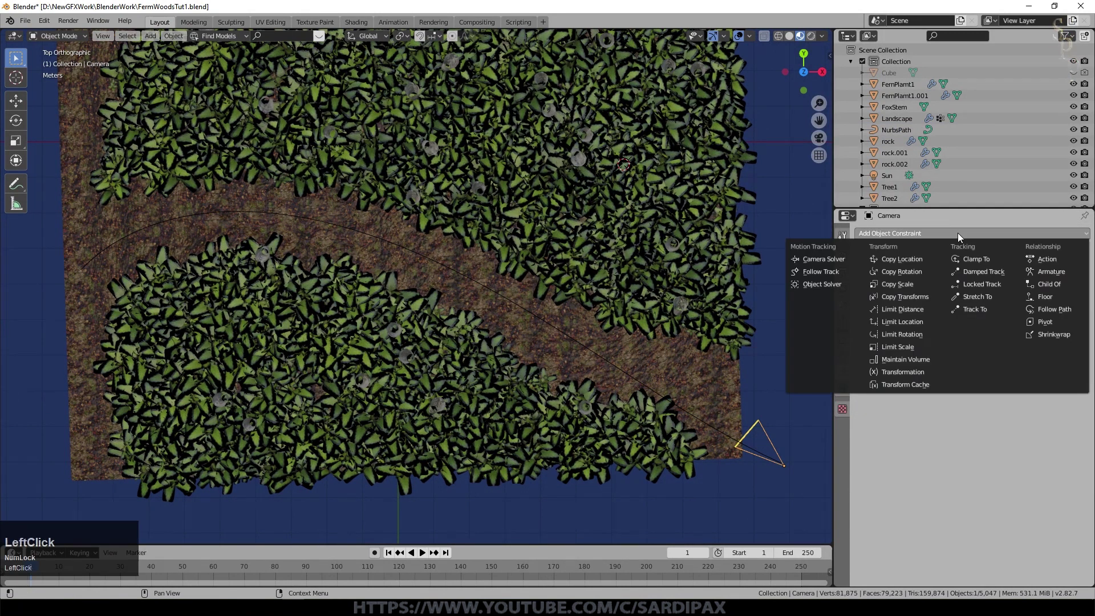
click(1044, 313)
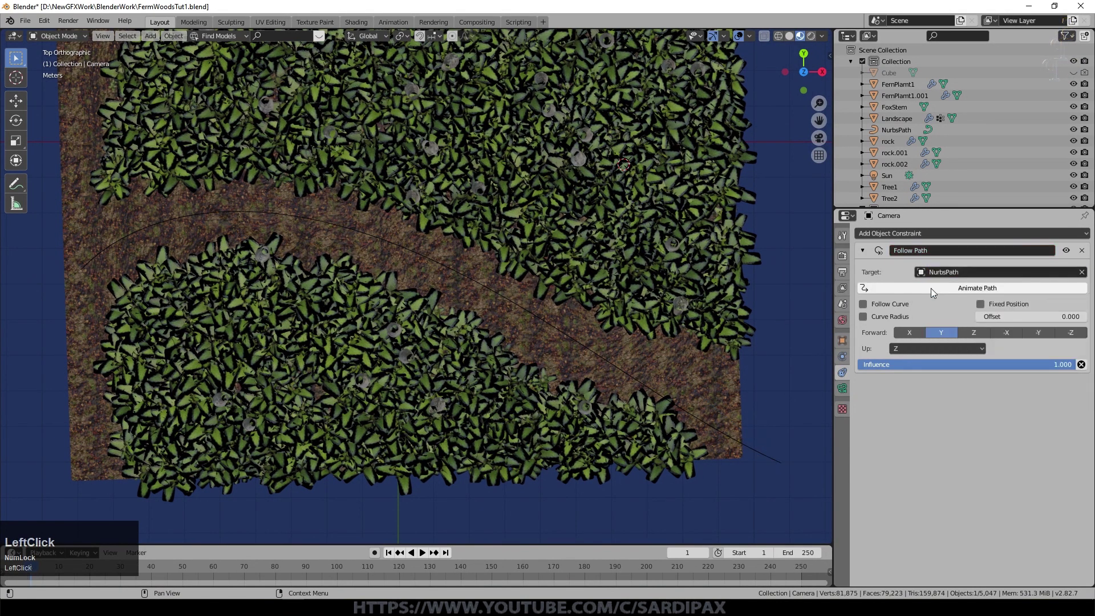
scroll(down, 3)
scroll(up, 3)
scroll(down, 3)
- Apply the NurbsPath curve's location so the camera sits correctly on it
click(451, 301)
key(ctrl+a)
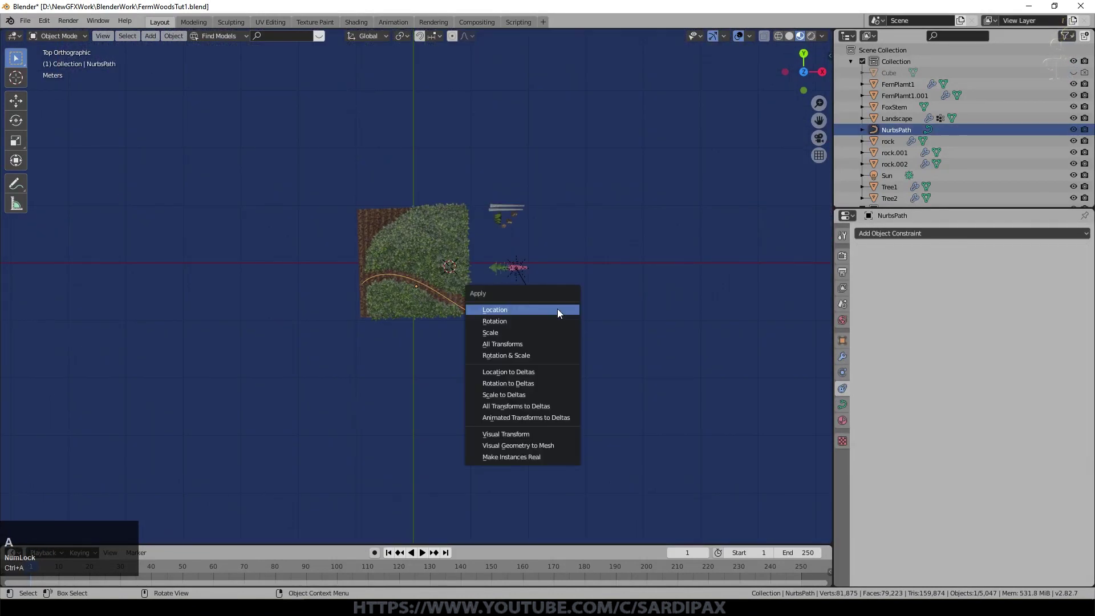
click(540, 345)
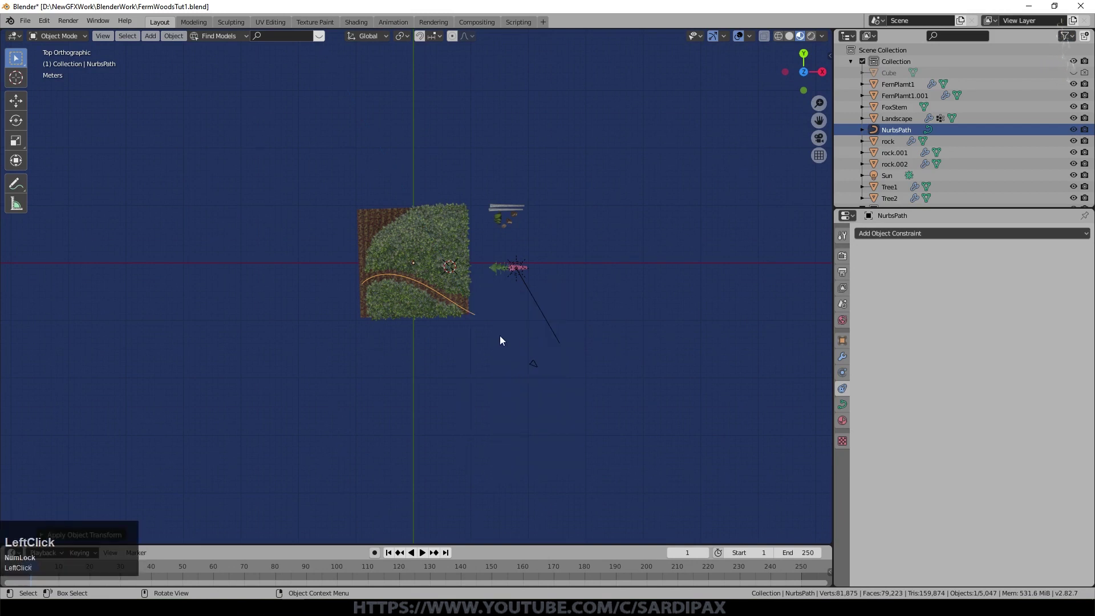
scroll(up, 3)
- Move the camera onto the path's end near the trail and check it from the front view
click(708, 483)
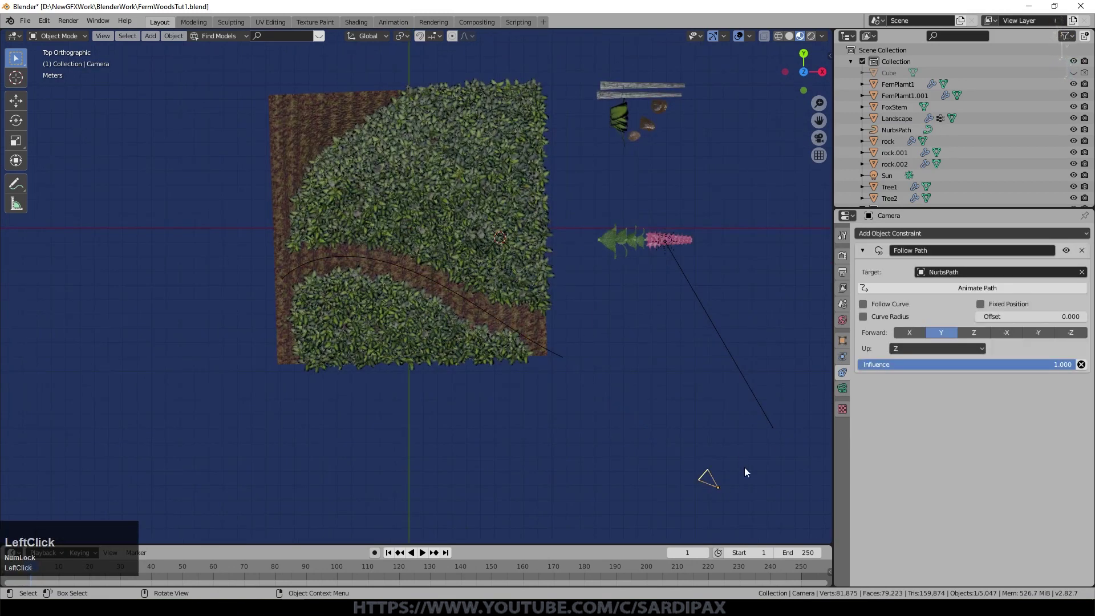
key(g)
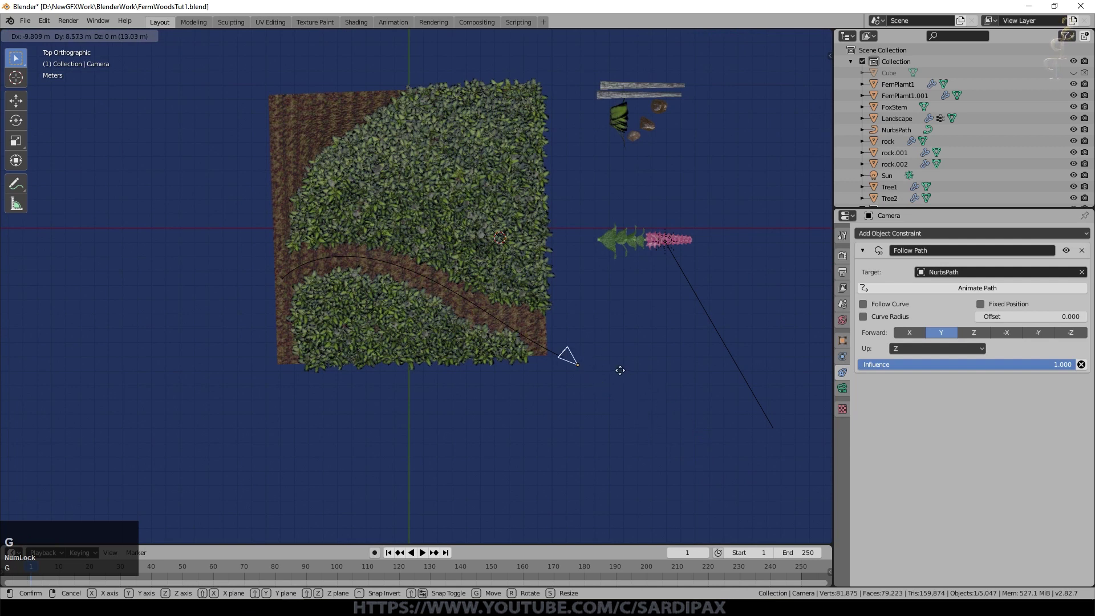
click(614, 368)
key(KP_Decimal)
key(KP_1)
scroll(down, 3)
scroll(up, 3)
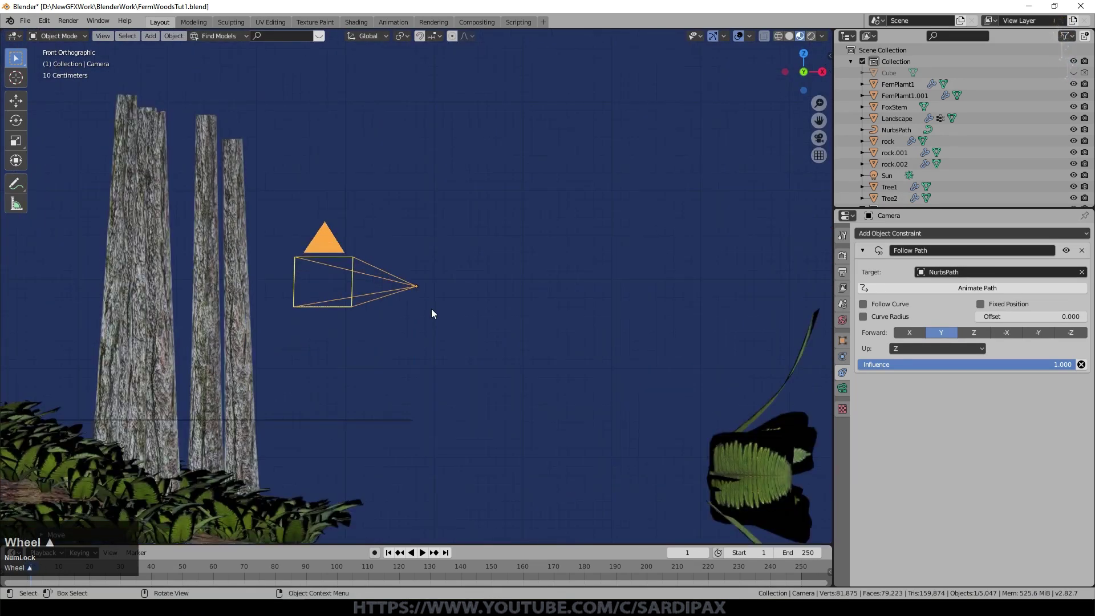
key(KP_7)
key(KP_0)
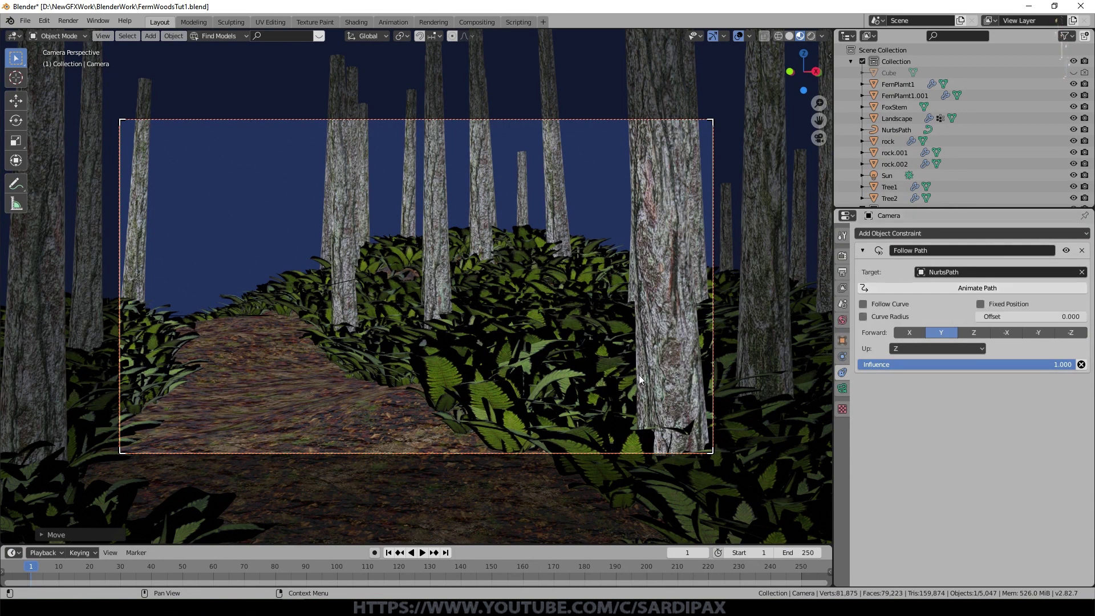
click(427, 556)
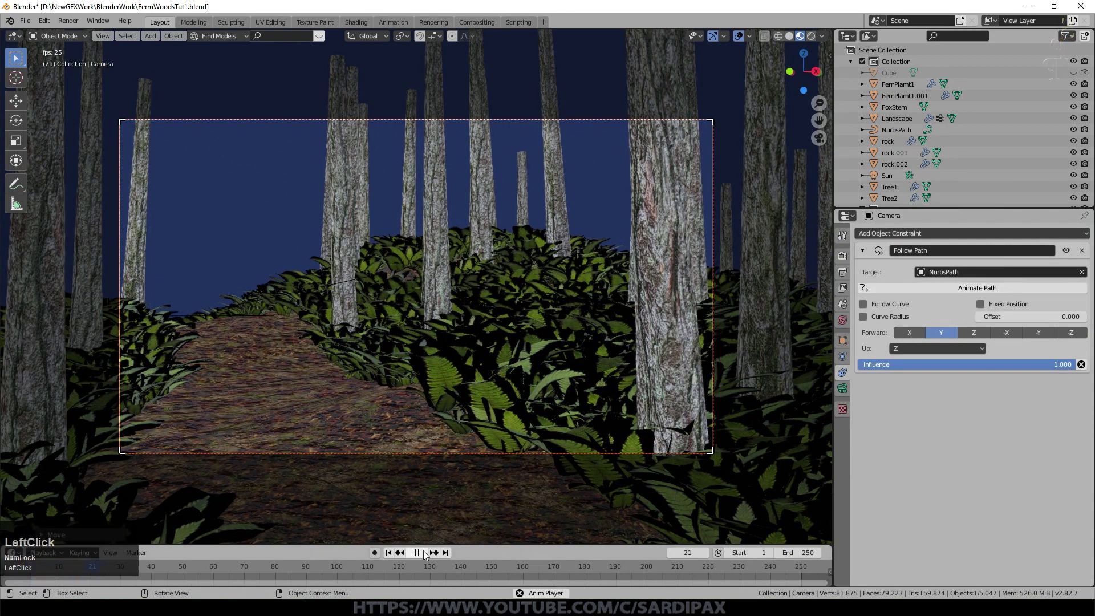
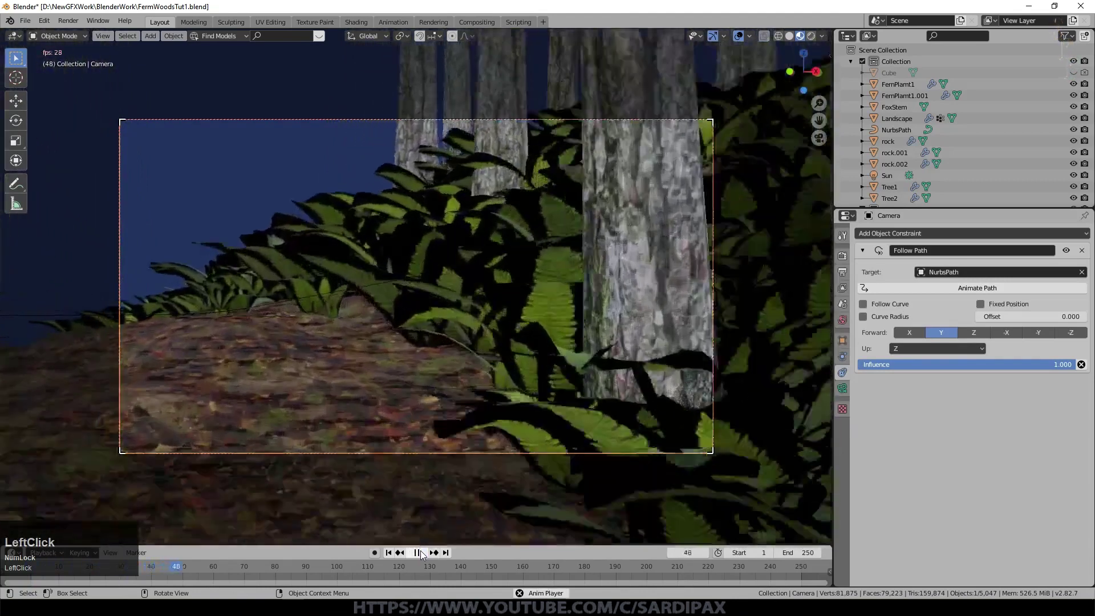
key(KP_7)
scroll(down, 3)
middle_click(484, 332)
click(427, 560)
scroll(down, 3)
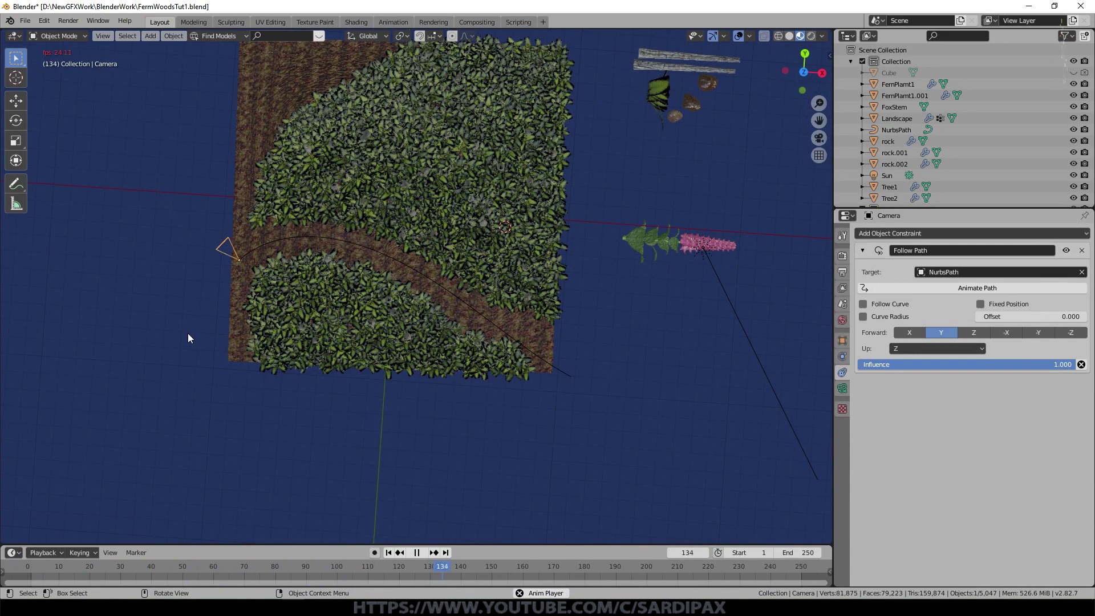
click(419, 556)
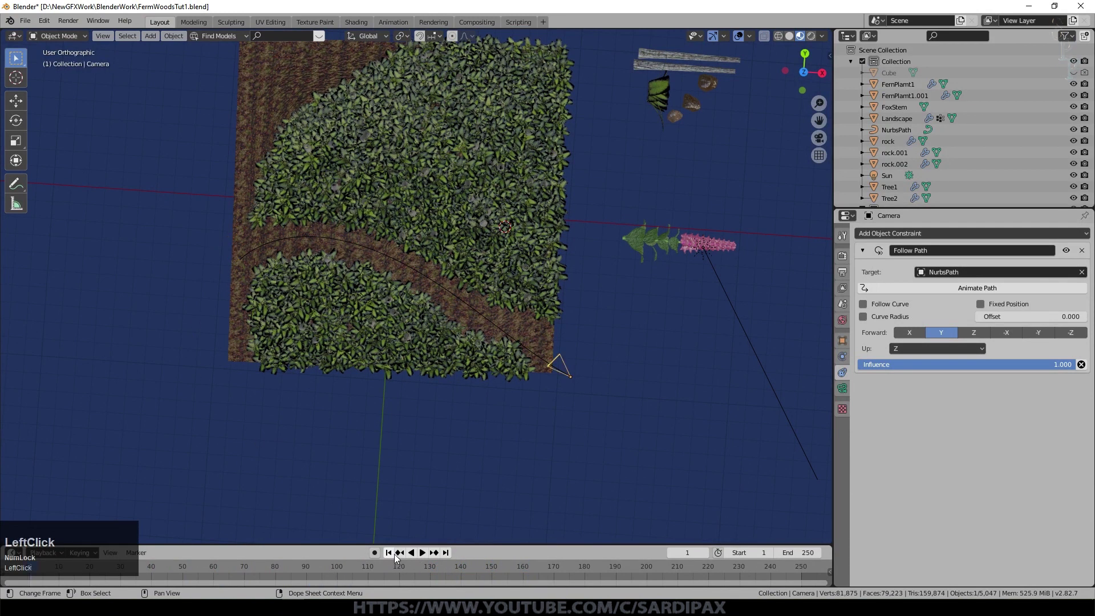
middle_click(634, 368)
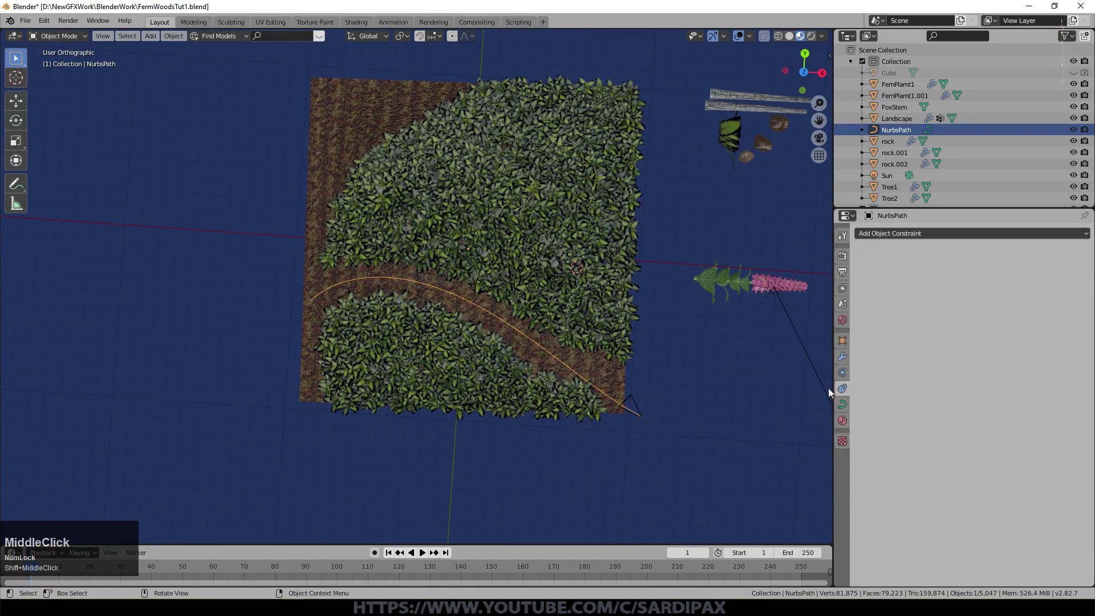
- Set the curve's Path Animation to 750 frames and stop playback to view the trail from above
click(844, 402)
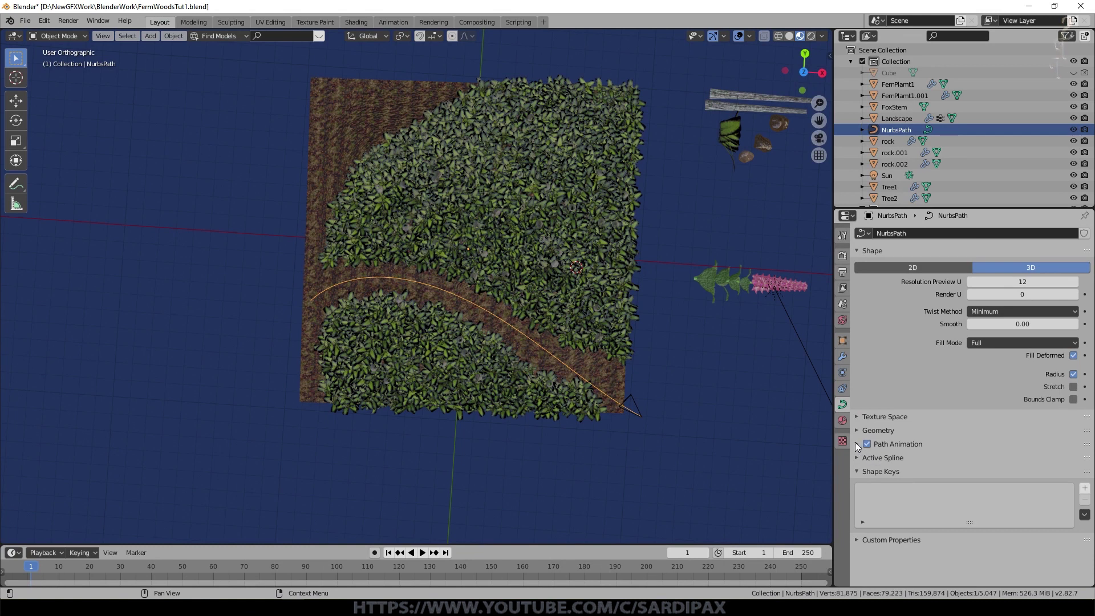
click(859, 448)
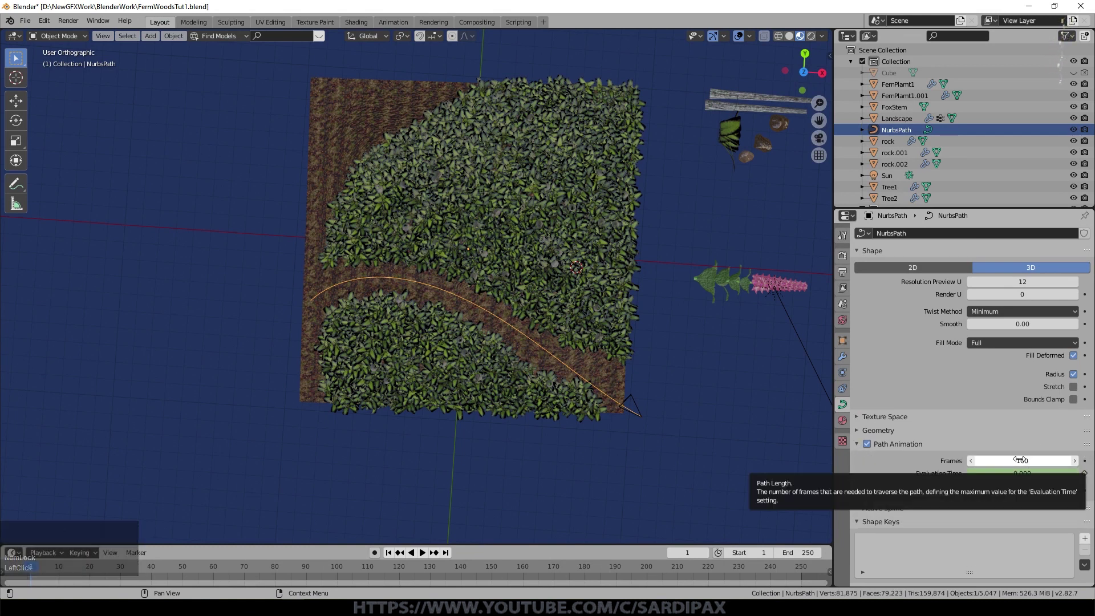
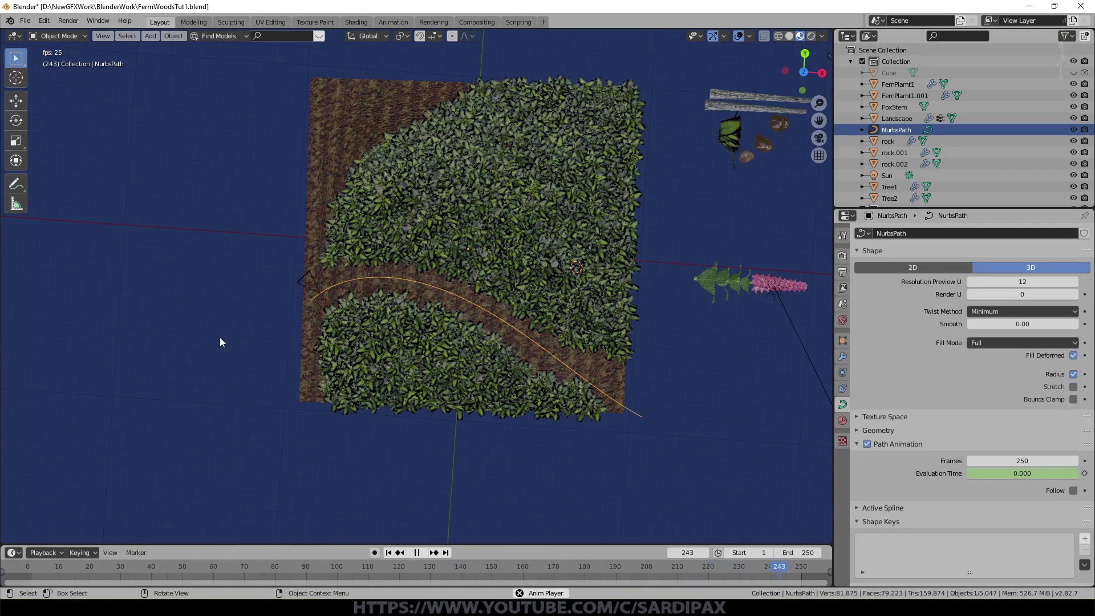
click(425, 555)
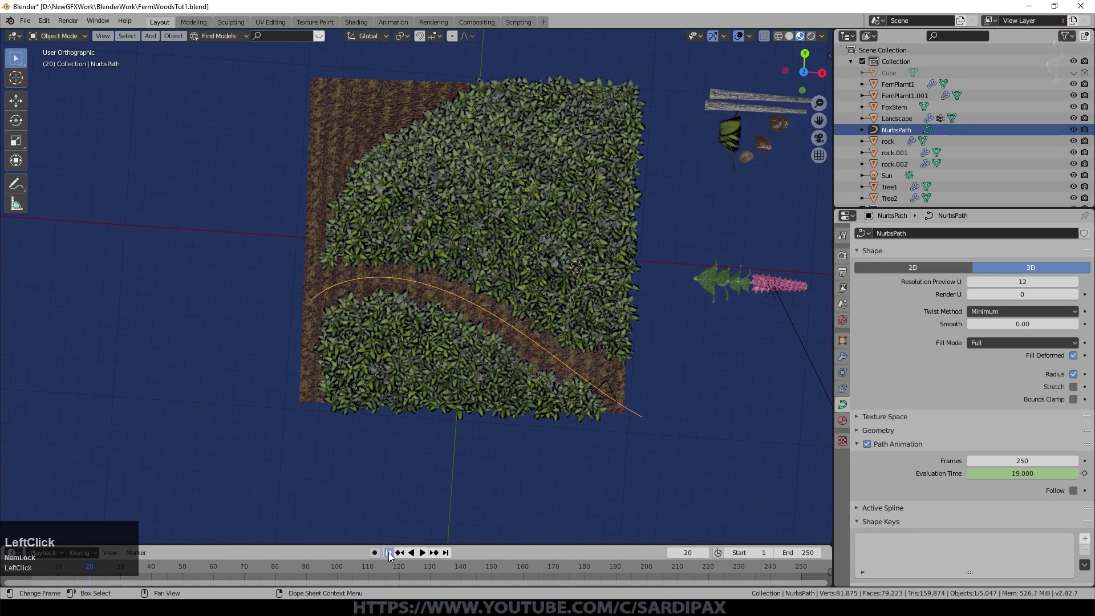
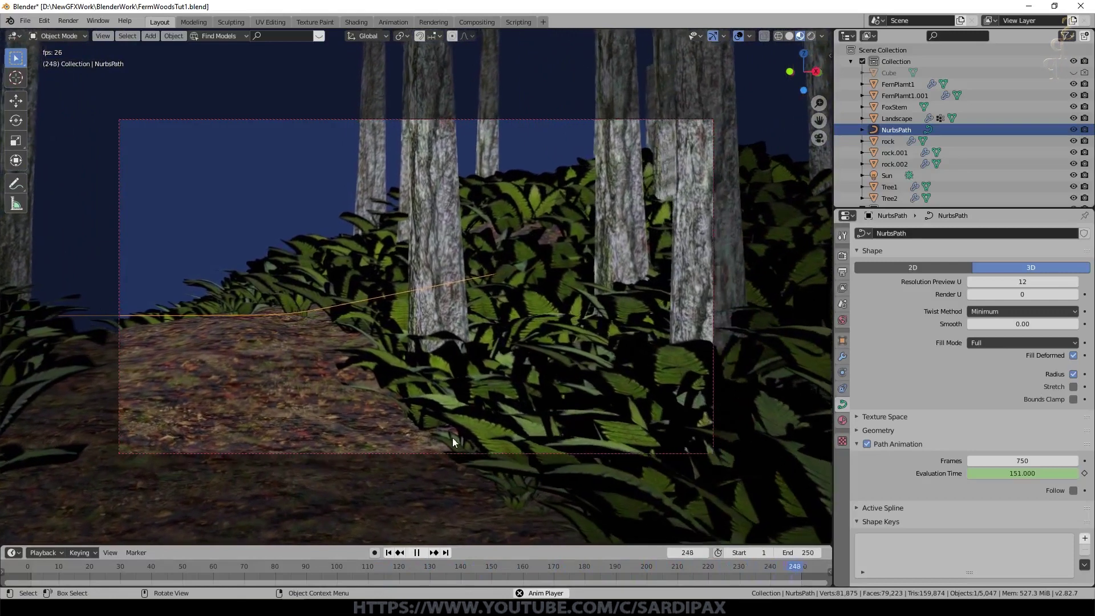
key(KP_0)
key(KP_7)
scroll(up, 3)
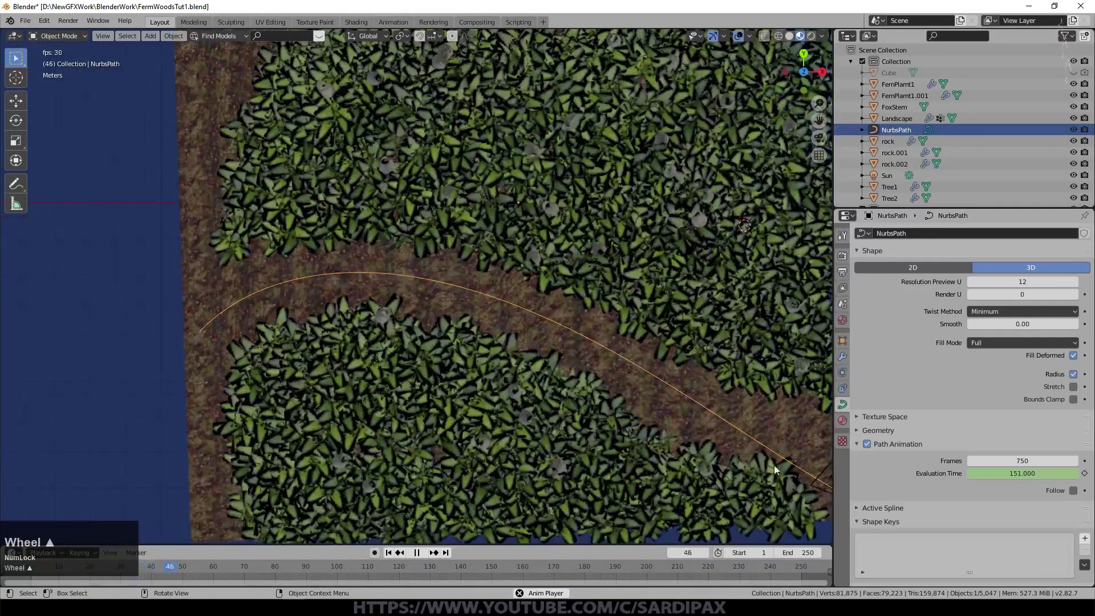
- Target the camera's Follow Path constraint at NurbsPath and enable Follow Curve
click(812, 462)
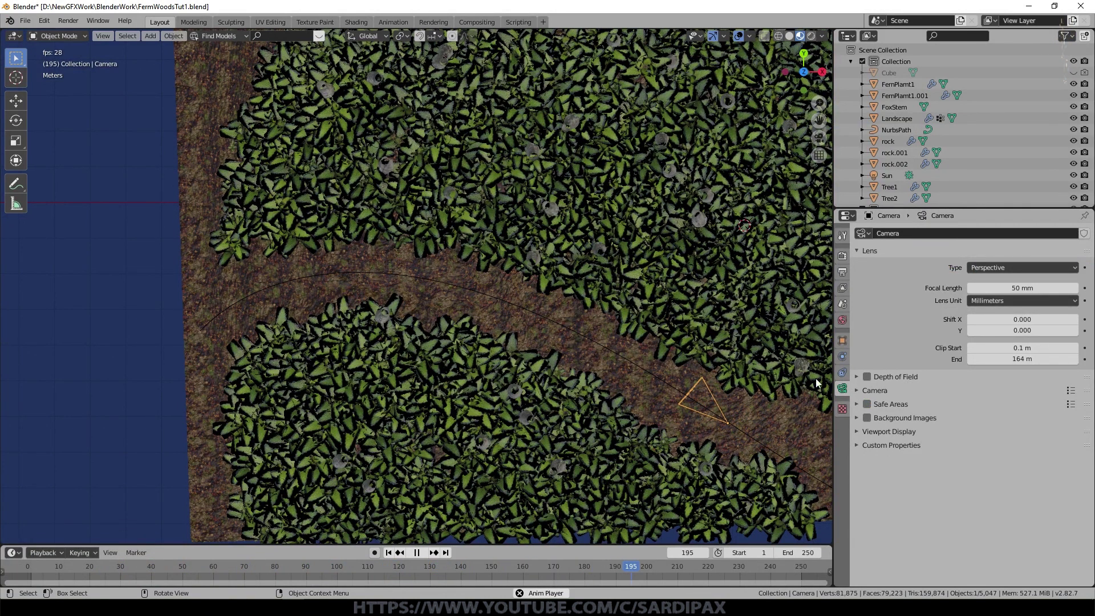
click(848, 373)
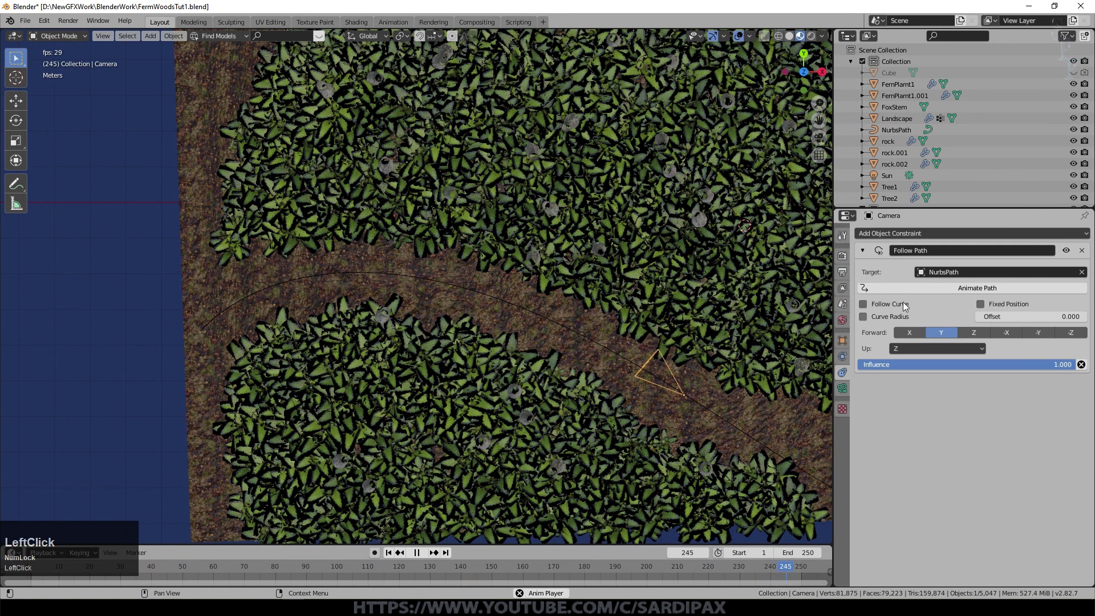
scroll(down, 3)
drag(888, 309, 488, 578)
click(420, 557)
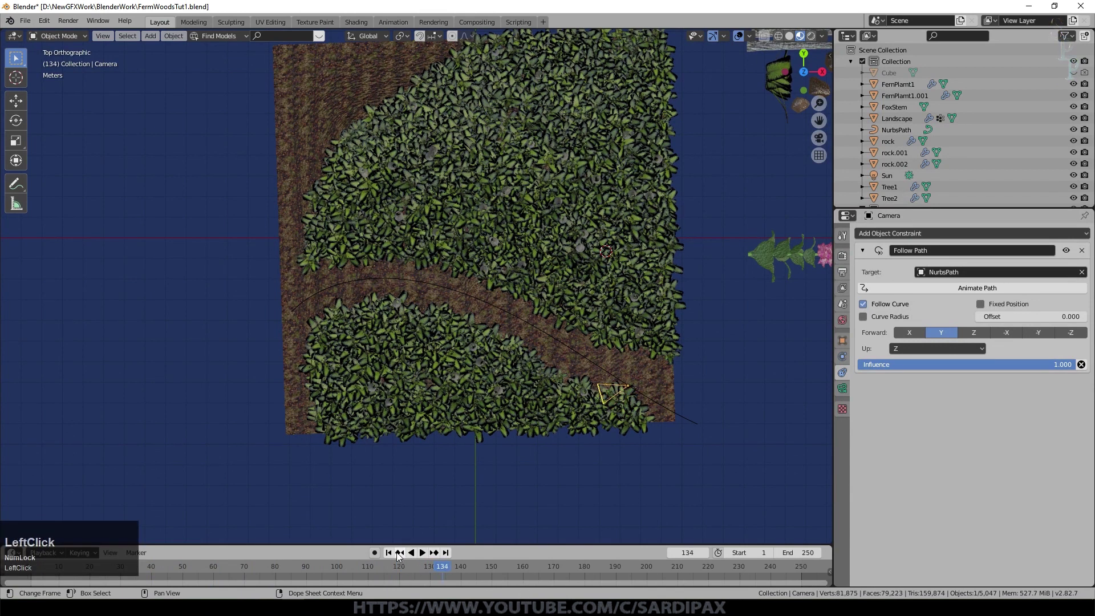
- Zoom in on the camera and begin rotating it to face along the path
scroll(up, 3)
key(KP_Decimal)
scroll(down, 3)
key(r)
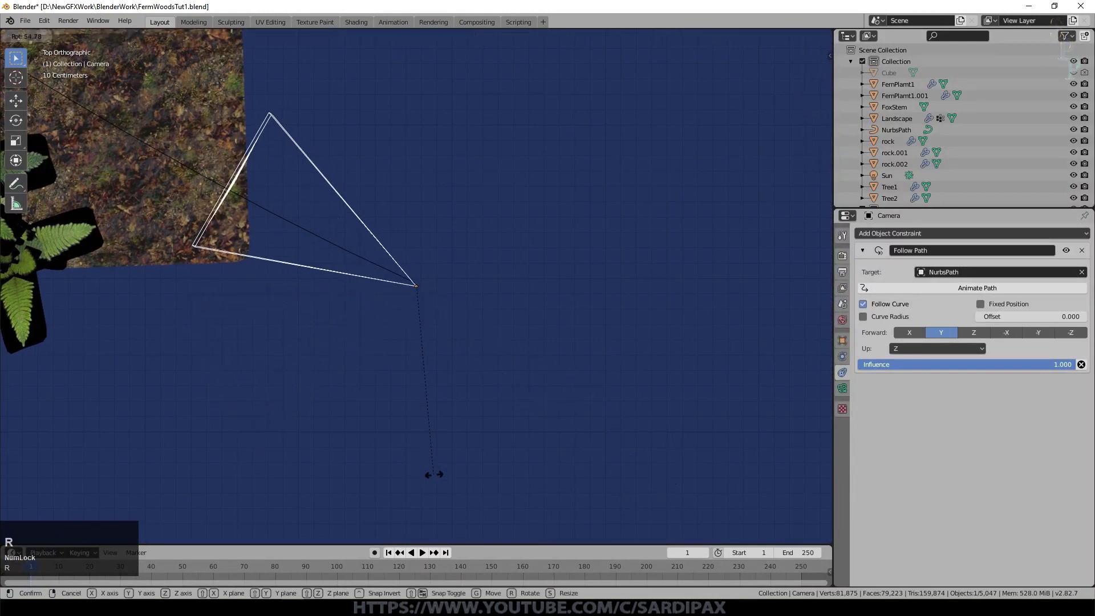
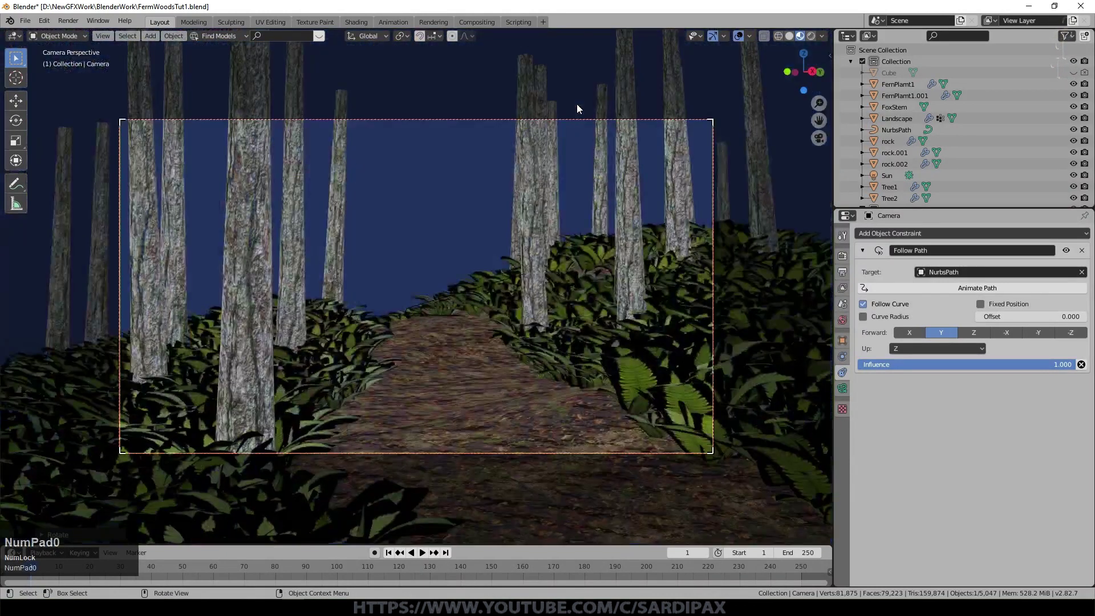
- Play the fly-through, then rotate the camera around Z so it looks ahead down the trail
click(424, 559)
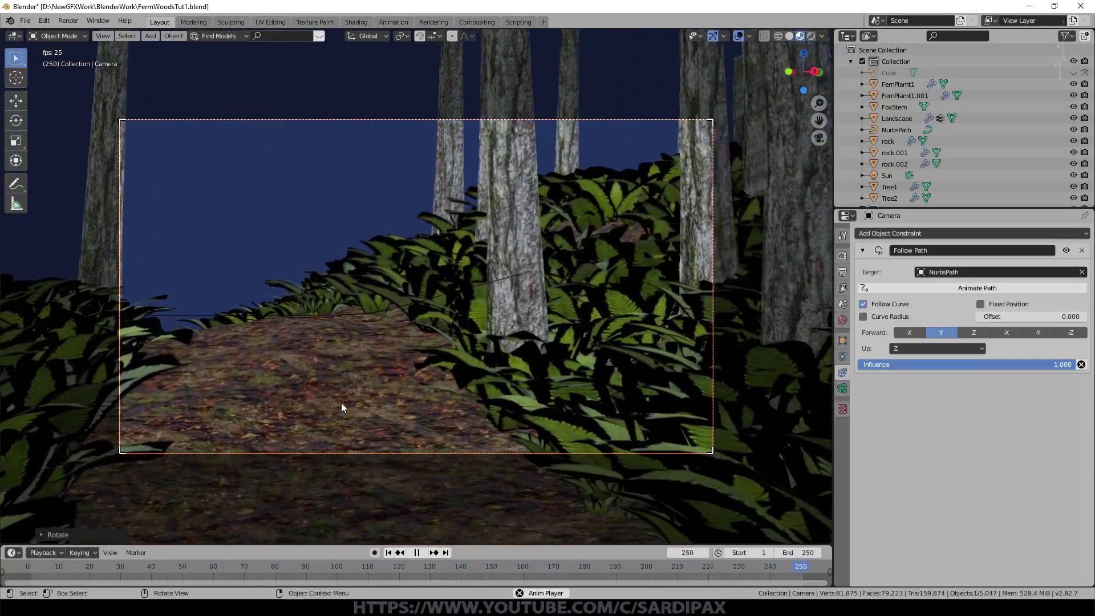
key(r)
key(z)
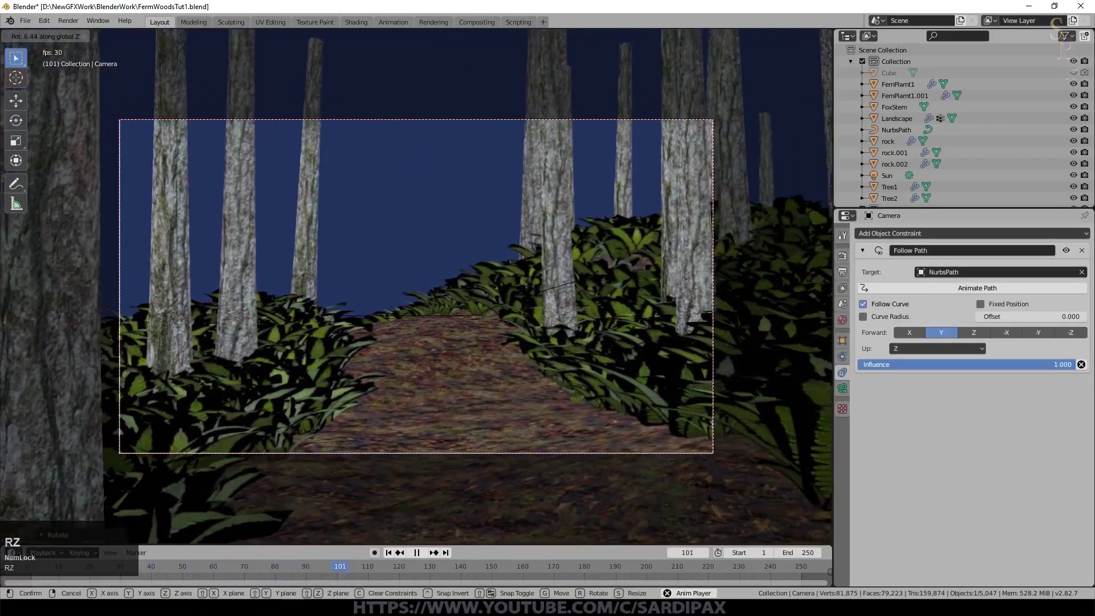
click(717, 496)
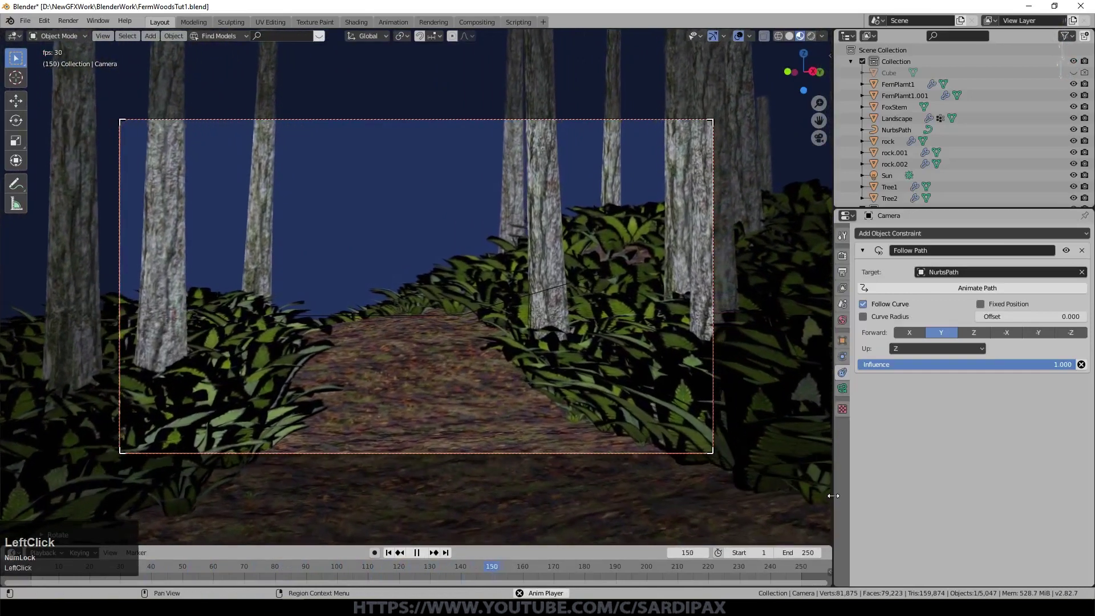
- Rewind to frame 1 and orbit out of camera view to see the camera on the trail
middle_click(467, 295)
click(389, 559)
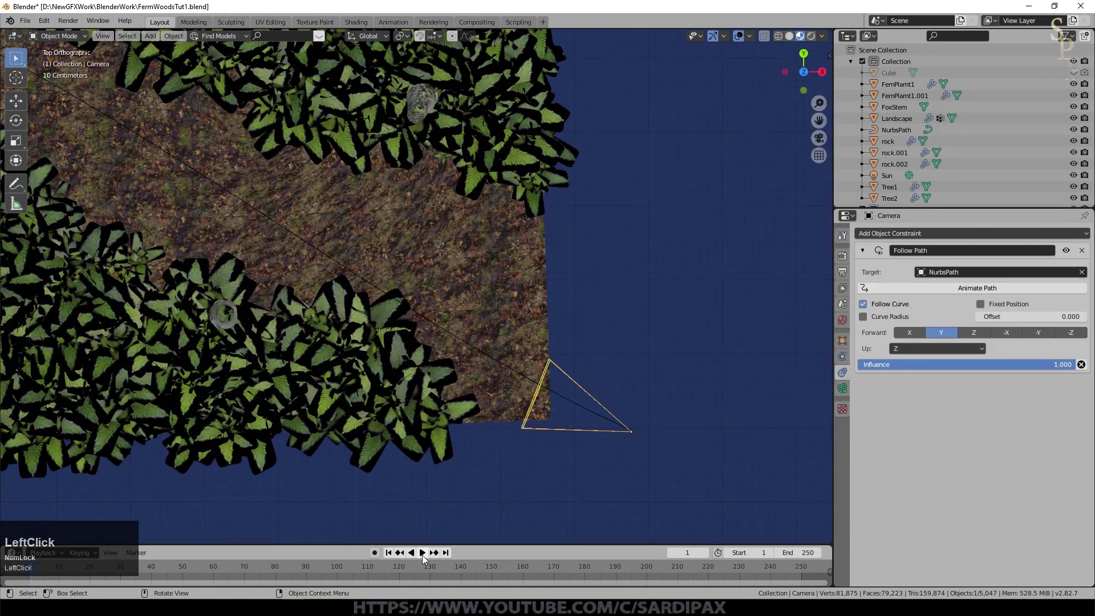
middle_click(707, 382)
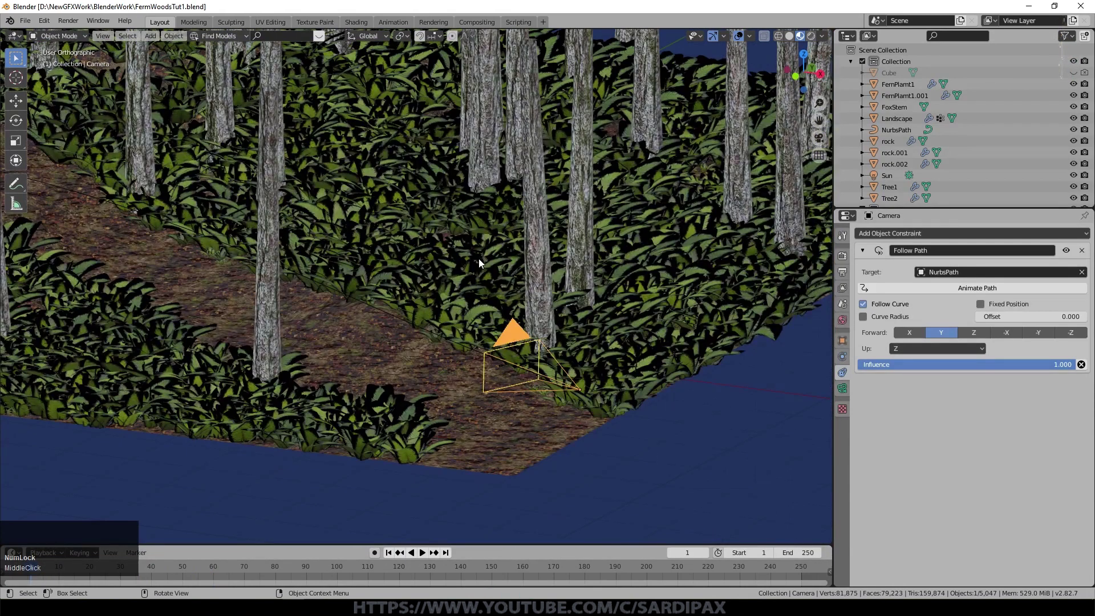
- Select the Landscape and assign FoxgloveLeaf1 to a new third material slot
click(852, 324)
scroll(up, 3)
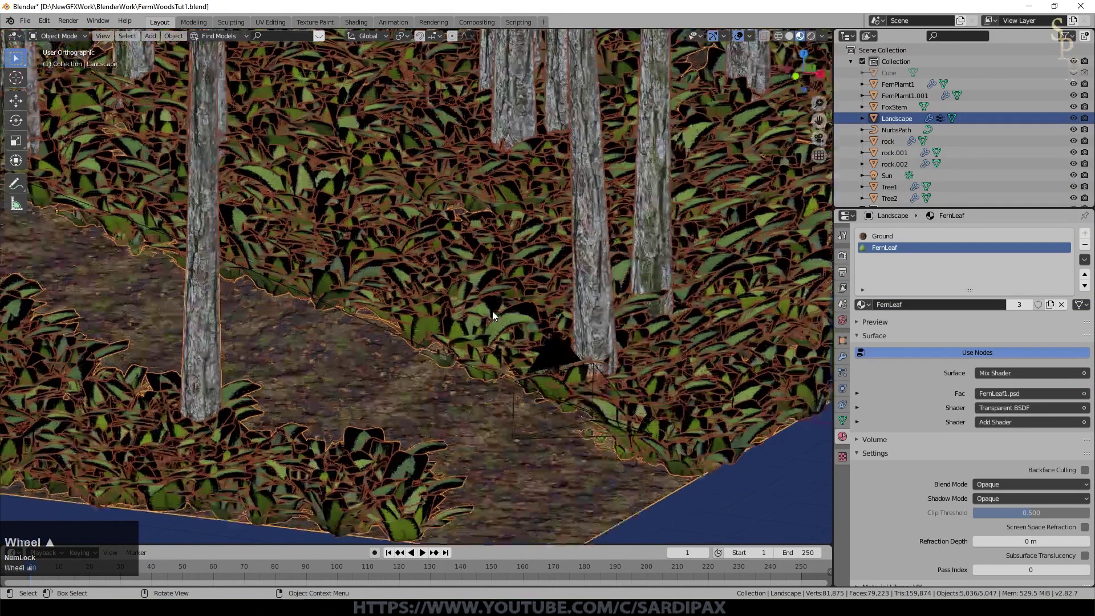
key(KP_0)
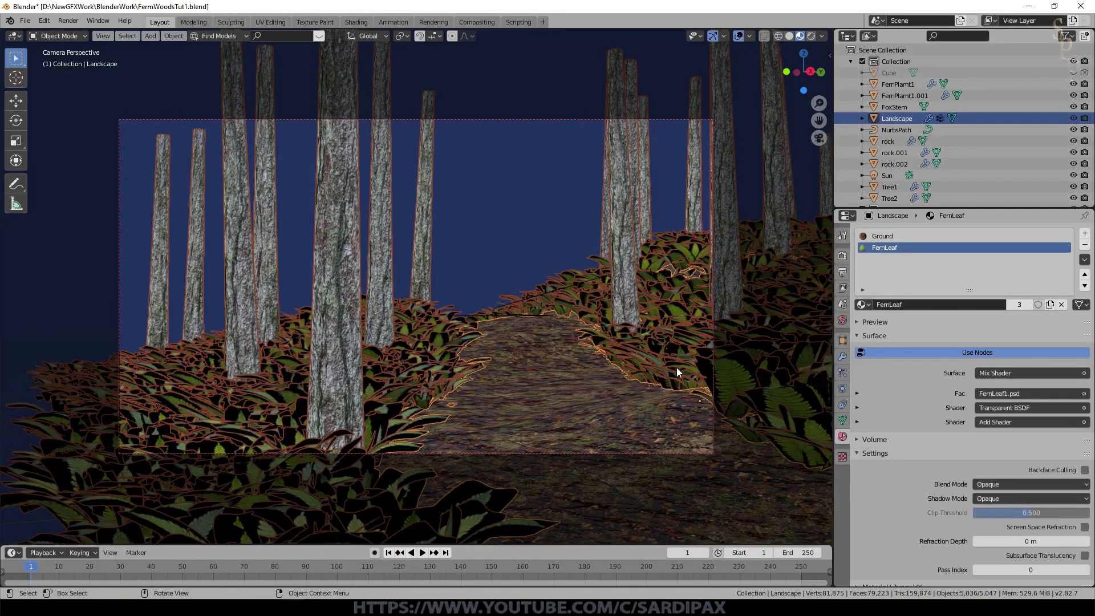
scroll(up, 3)
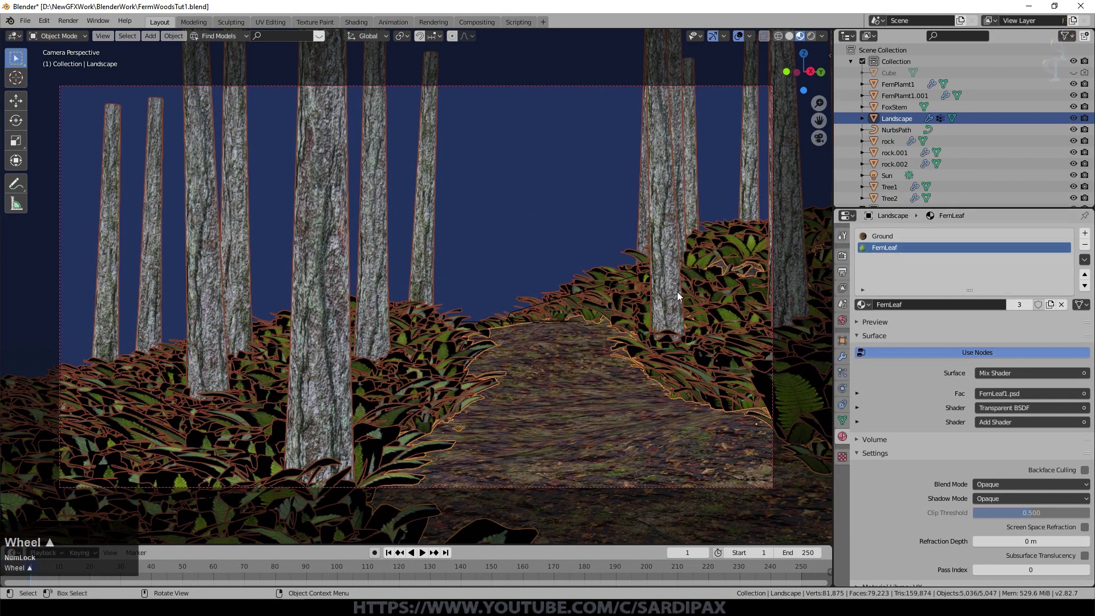
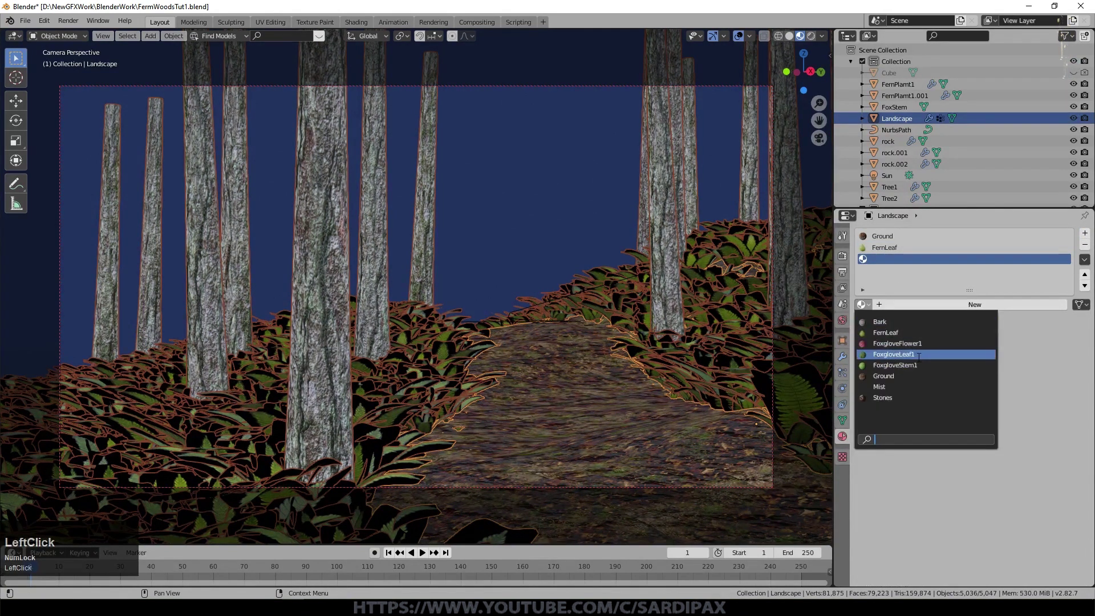
click(922, 361)
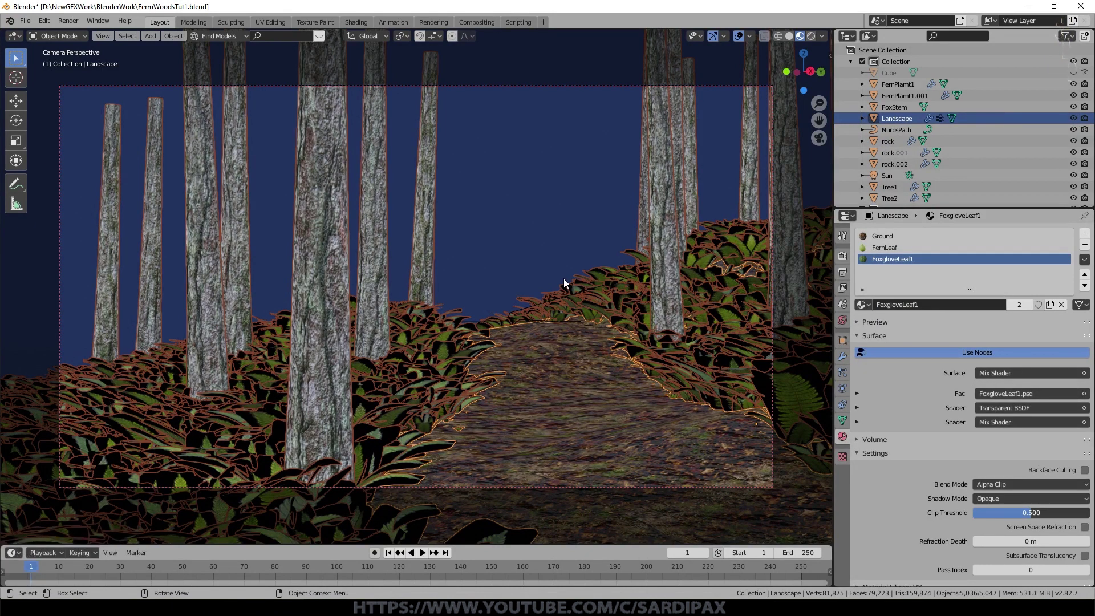
scroll(down, 3)
scroll(down, 3)
- Pick the FernLeaf slot and preview the camera view with full rendered shading and misty backdrop
click(740, 40)
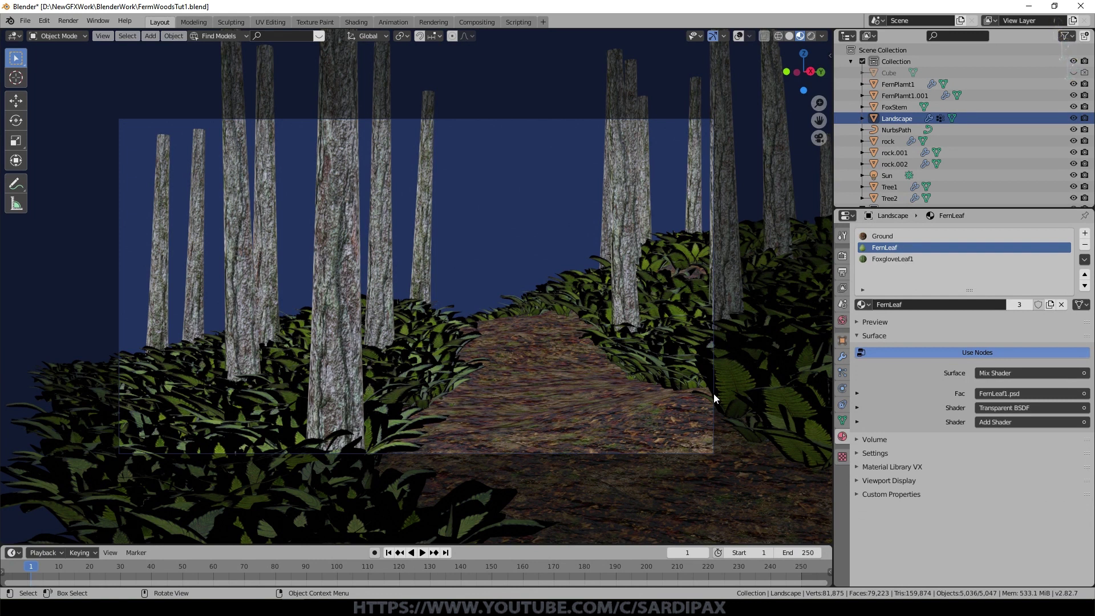
click(661, 401)
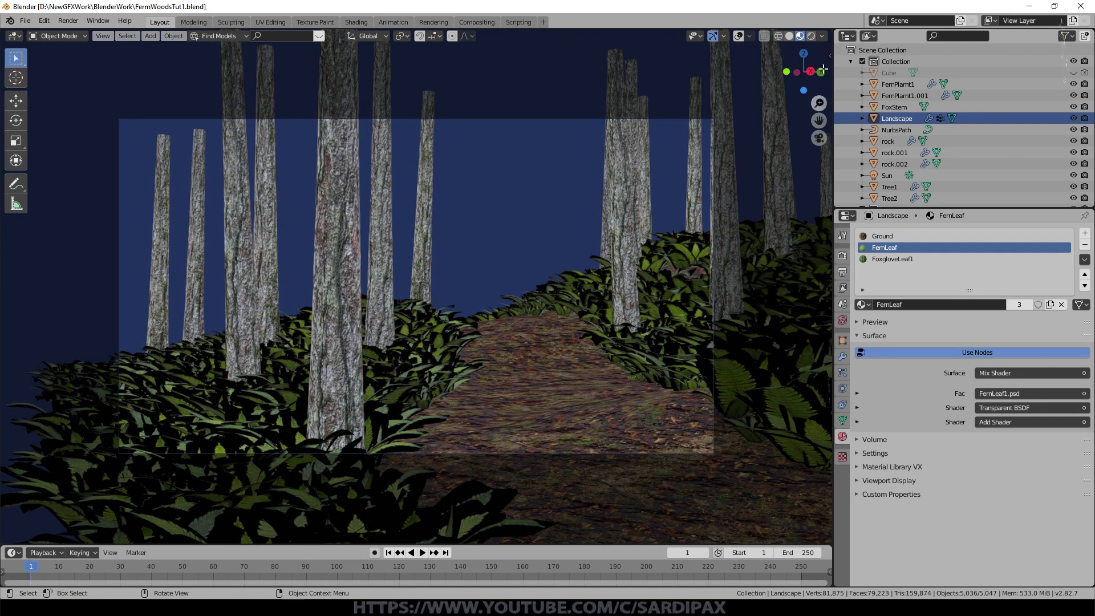
click(813, 38)
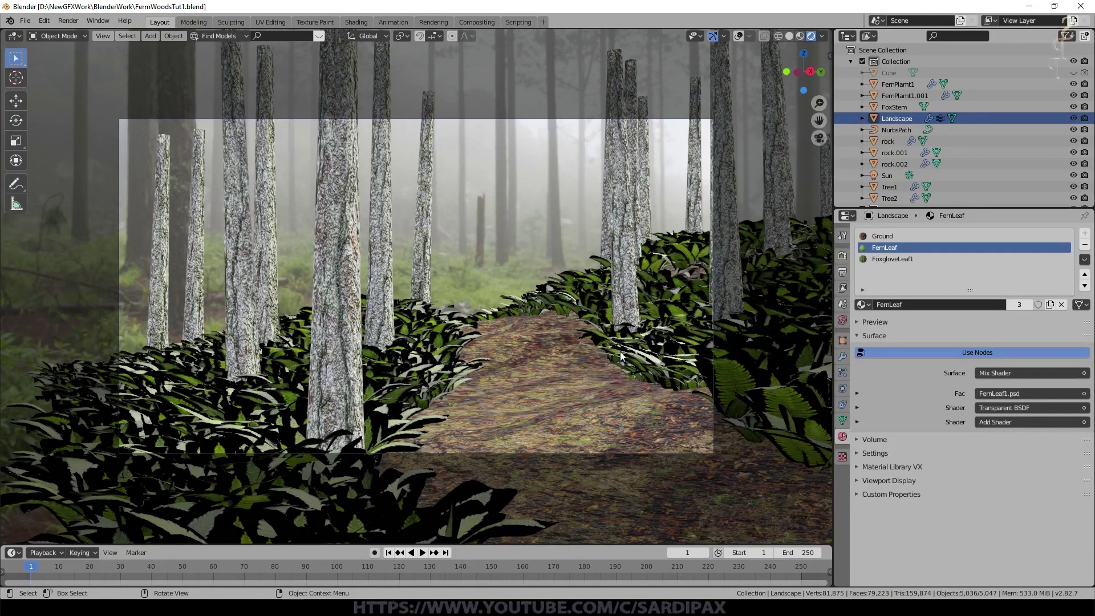
- Set the FernLeaf material's blend mode and shadow mode to Alpha Clip
scroll(up, 3)
scroll(down, 3)
scroll(up, 3)
middle_click(634, 454)
click(862, 459)
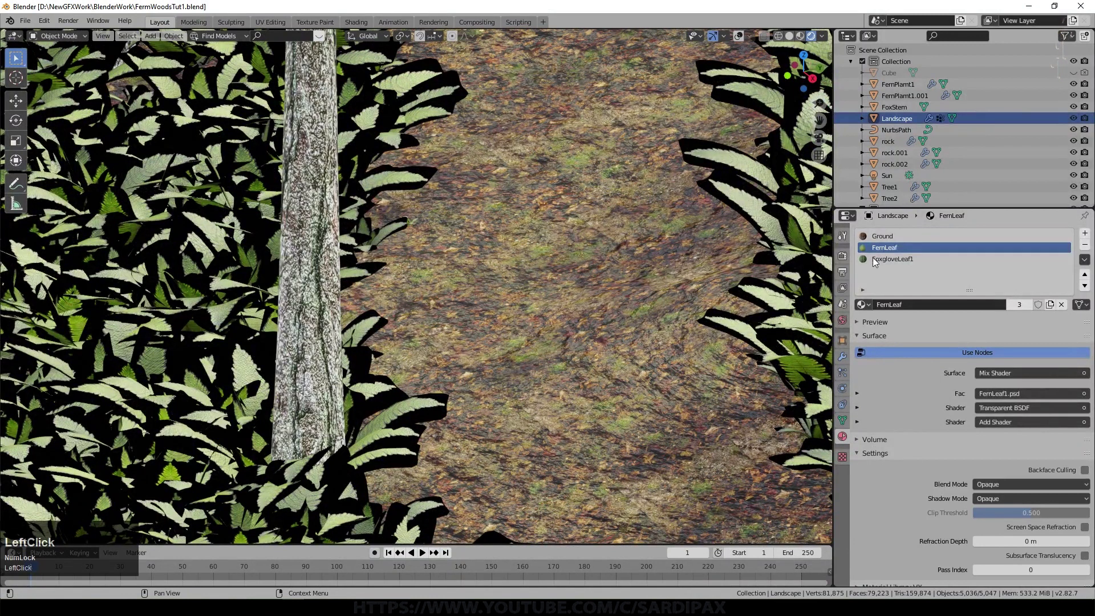
scroll(down, 3)
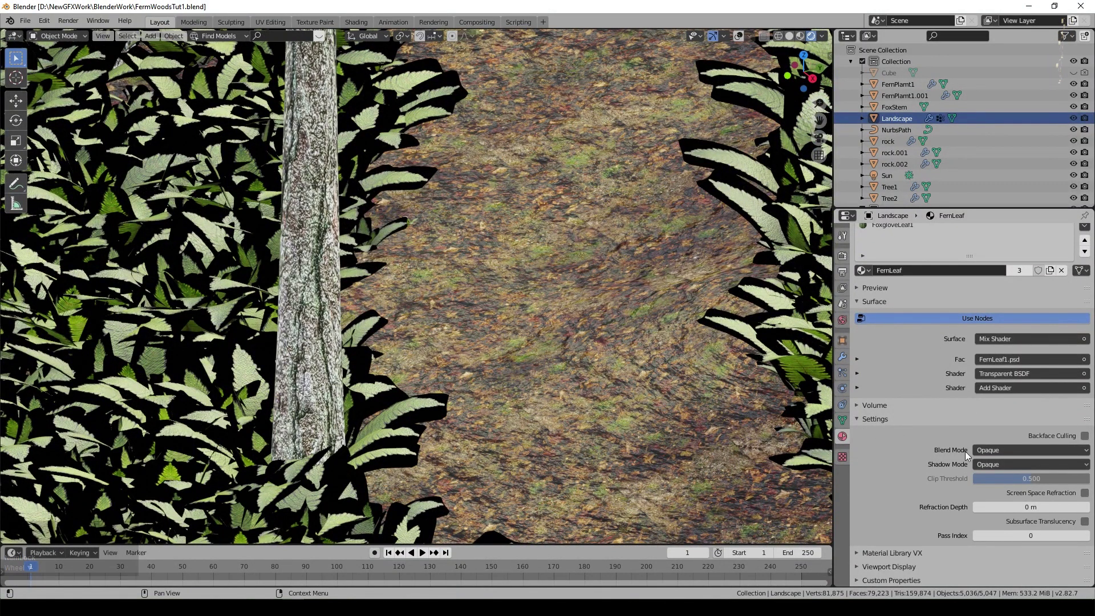
click(999, 453)
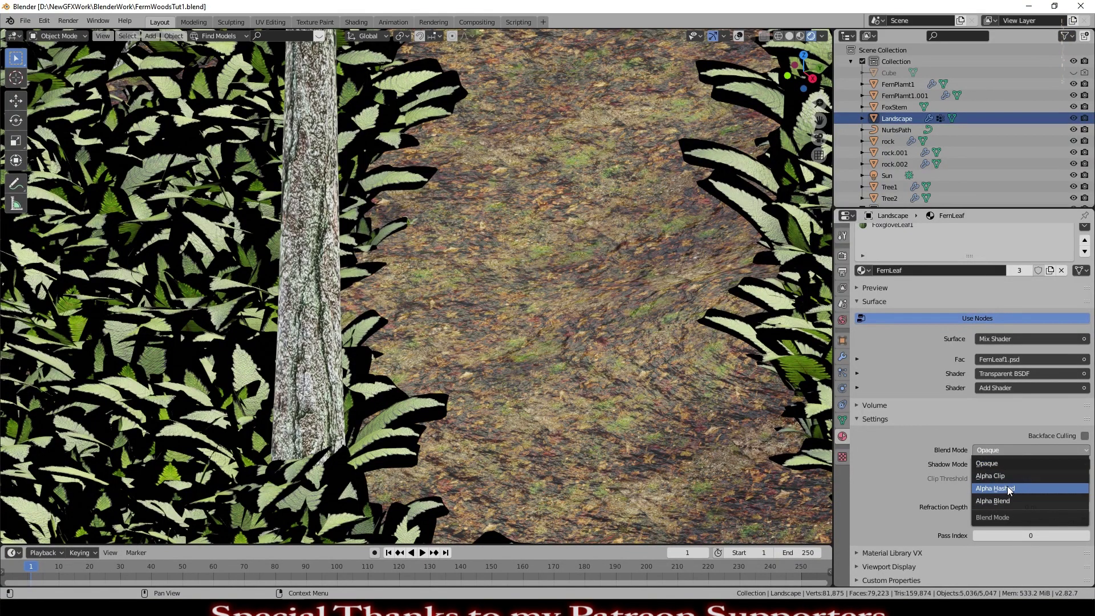
click(1003, 484)
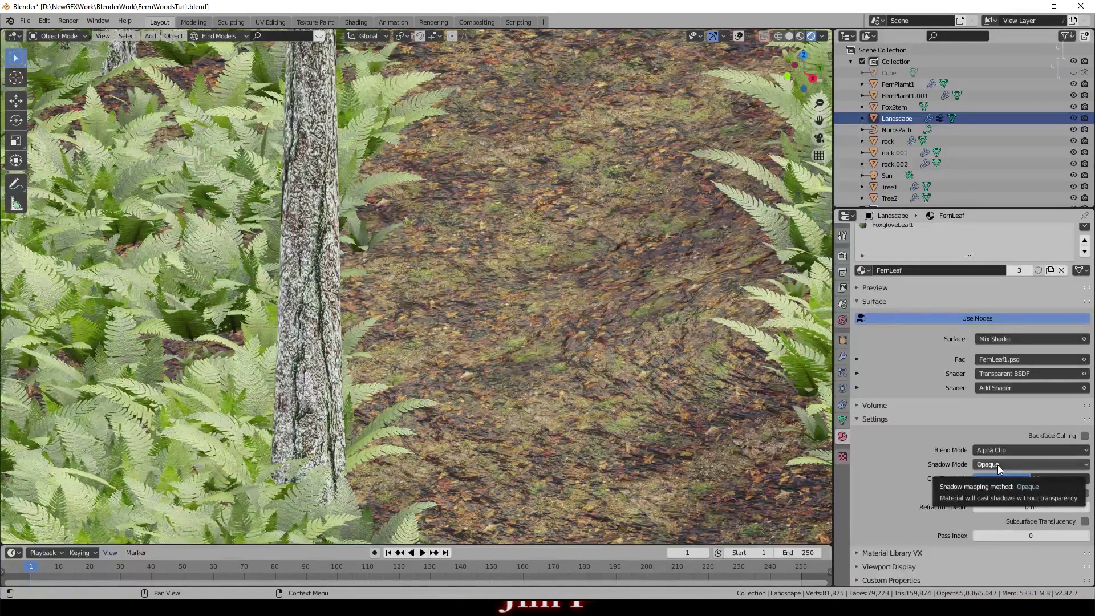
click(1002, 468)
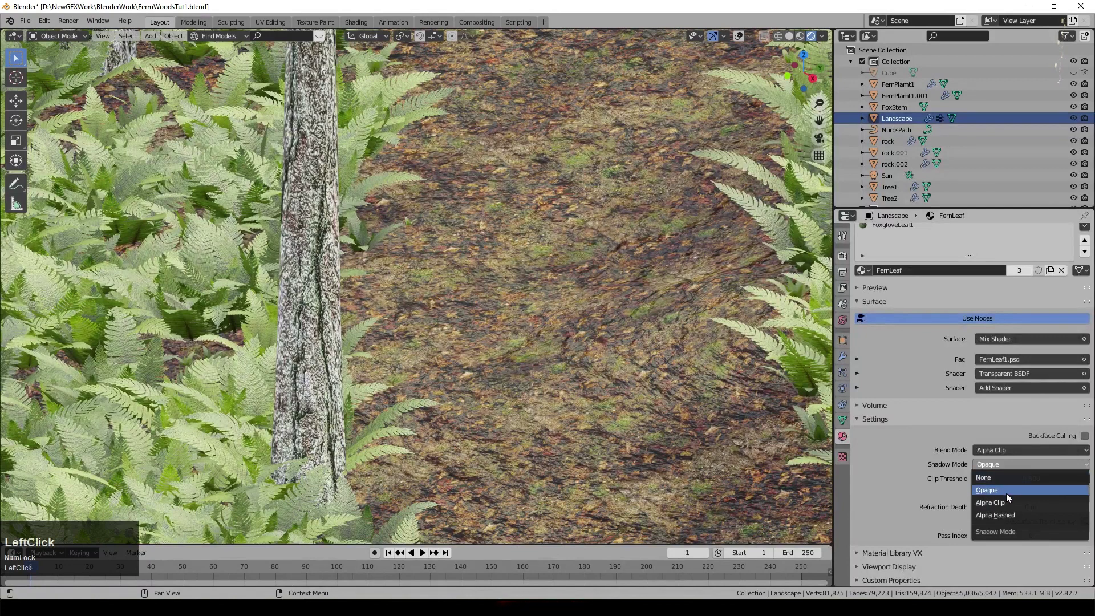
scroll(down, 3)
- Return to the camera view and bring up the FoxgloveLeaf1 material's settings
key(KP_0)
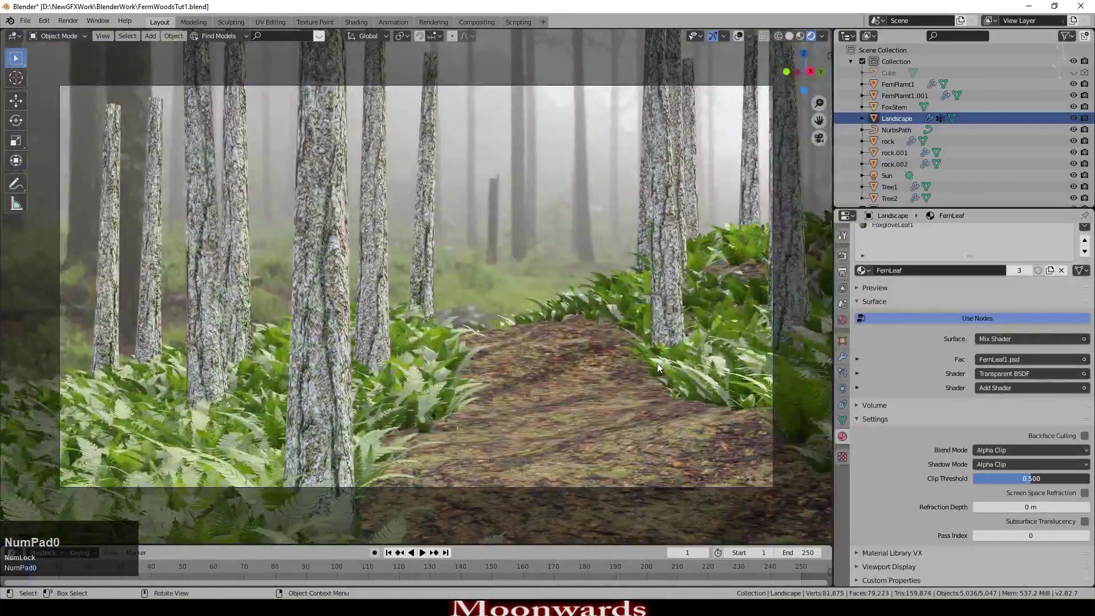
scroll(up, 3)
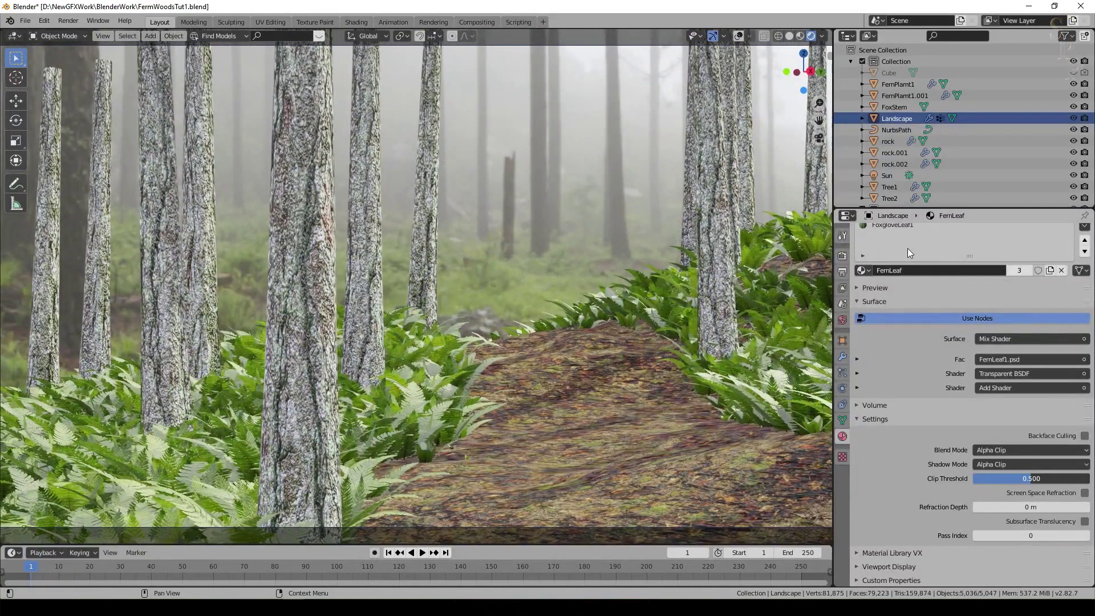
scroll(up, 3)
click(904, 260)
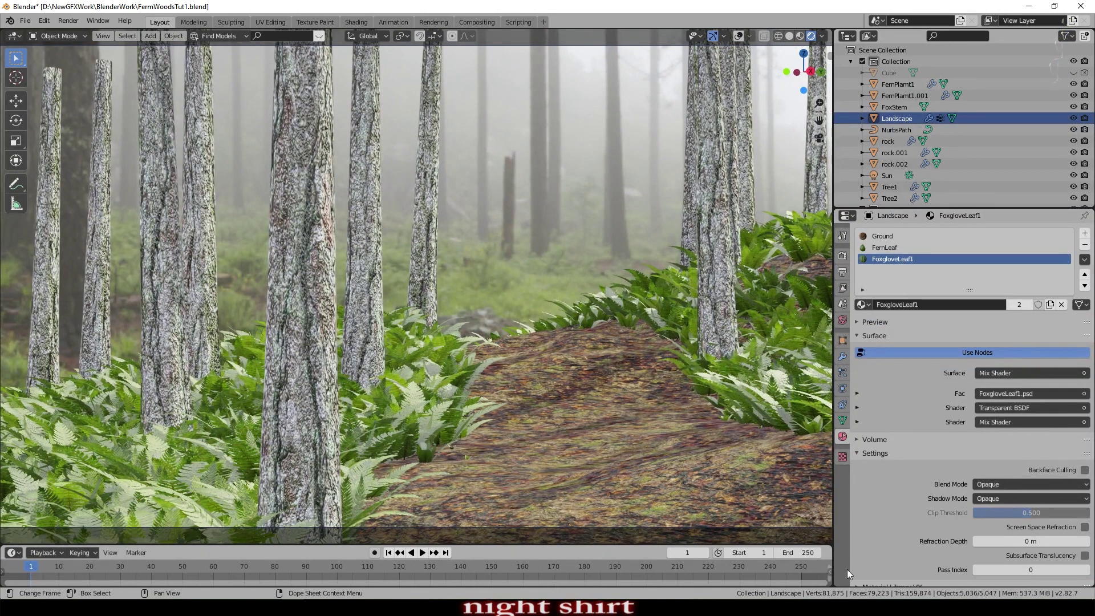
- Set FoxgloveLeaf1's blend mode to Alpha Clip, preview the fern animation, and enable render visibility toggles
click(1017, 486)
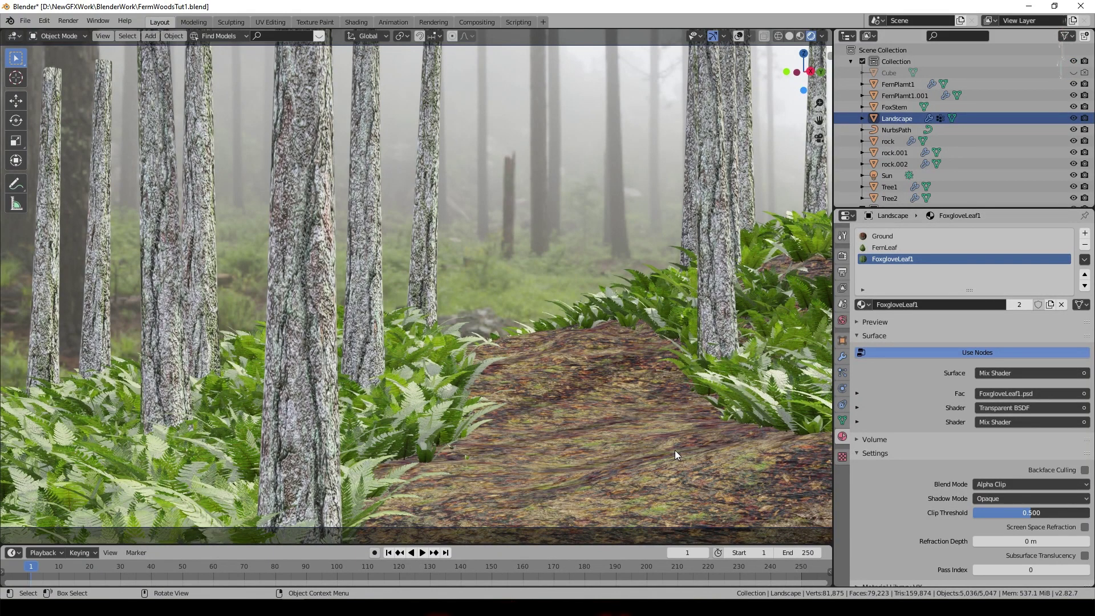
click(426, 556)
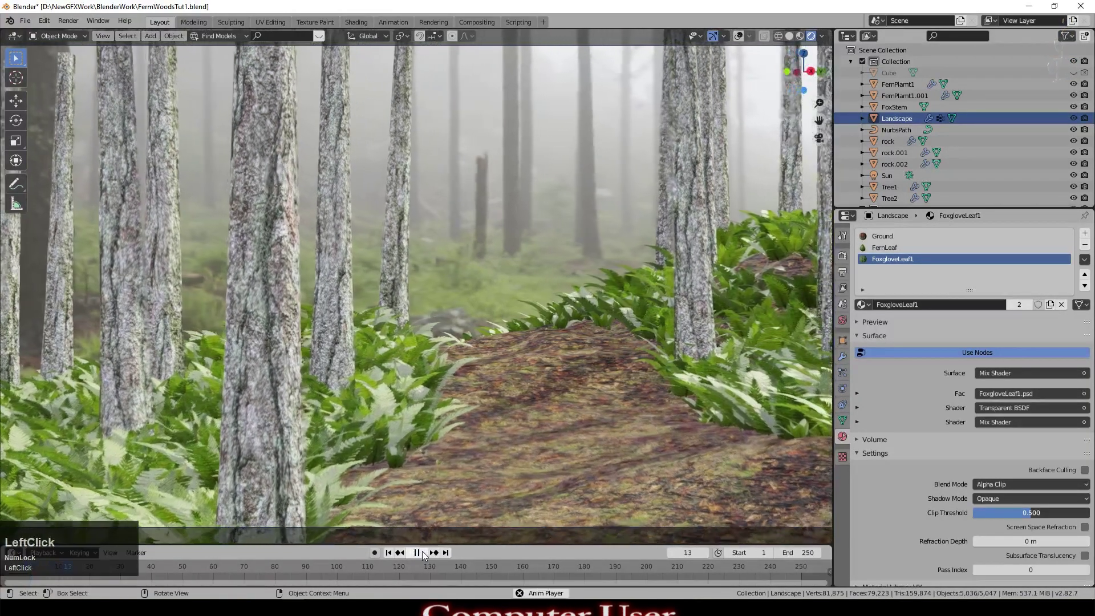
scroll(up, 3)
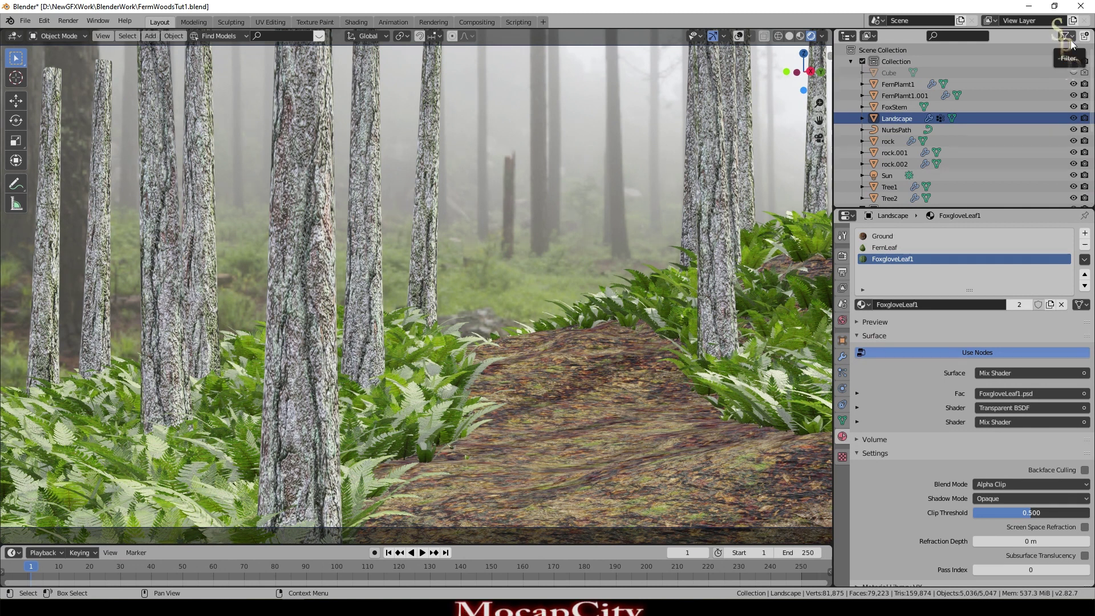
click(1075, 43)
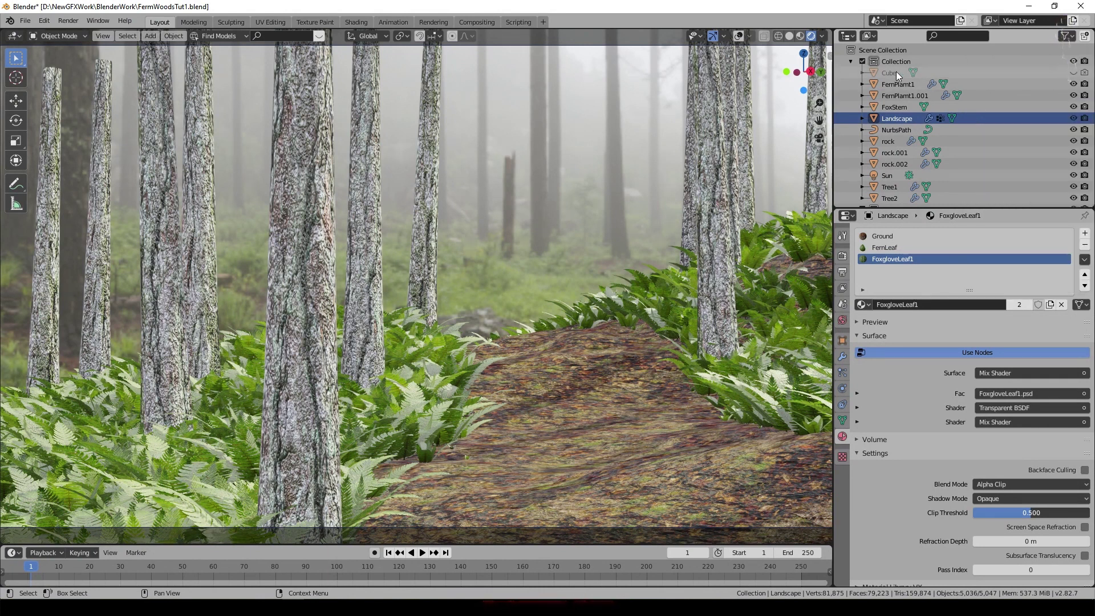
- Rename the Cube object to Mist
click(900, 76)
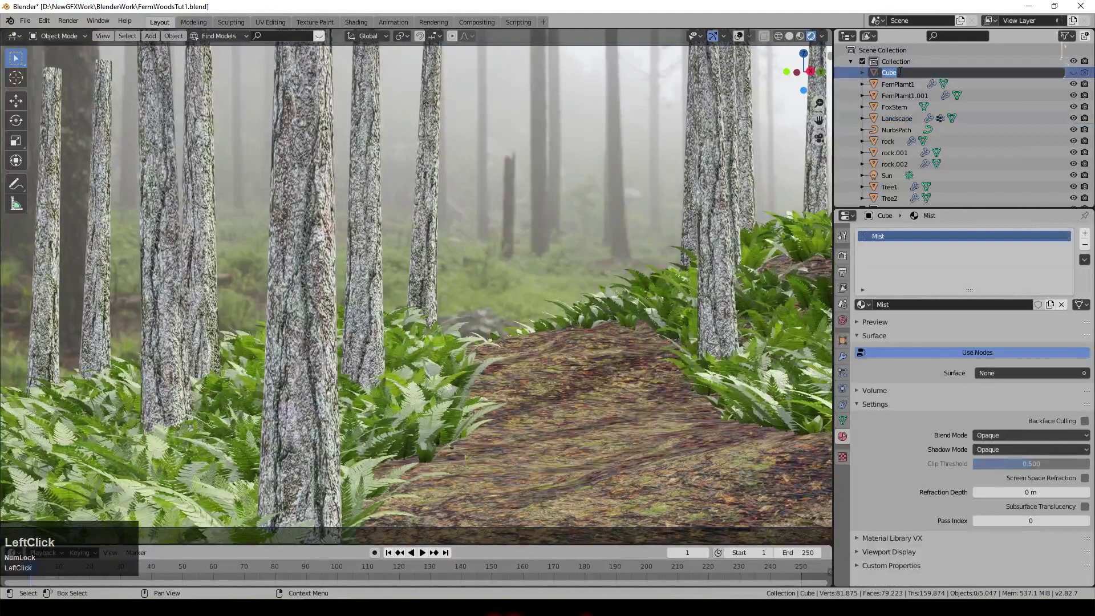
key(shift+m)
key(i)
text(ist)
key(Return)
- Unhide the Mist object and bring up the scene's render settings for Volumetrics
click(1078, 123)
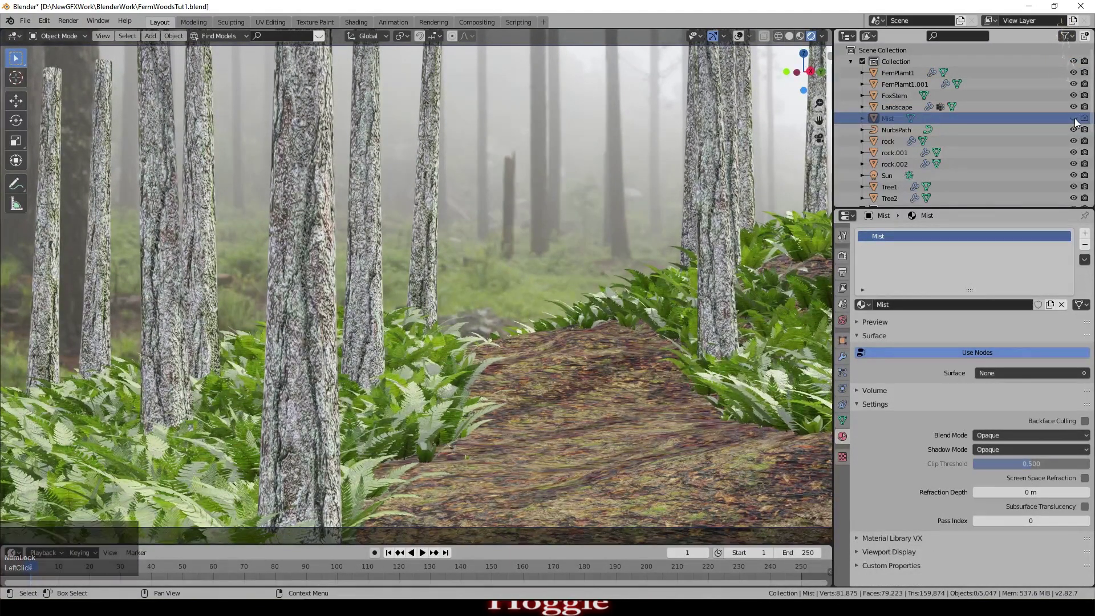
double_click(1079, 123)
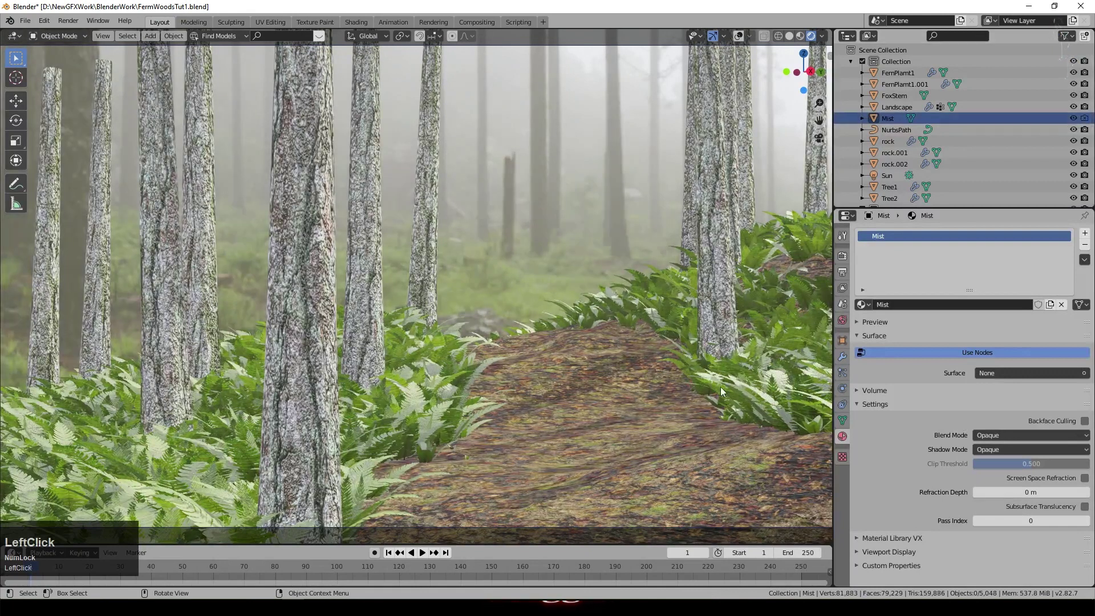
click(1088, 123)
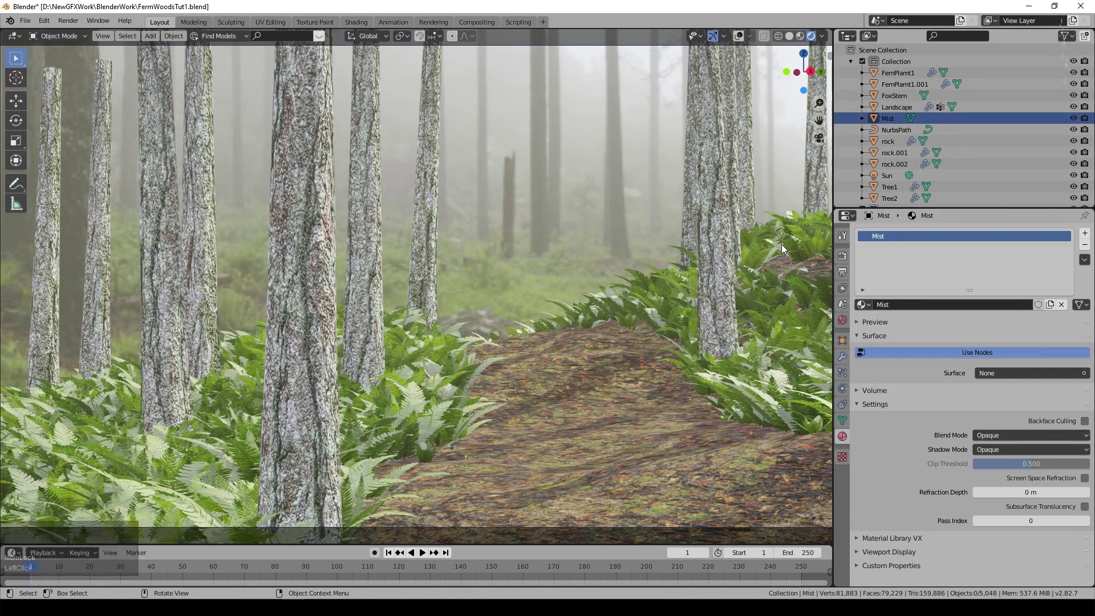
click(848, 265)
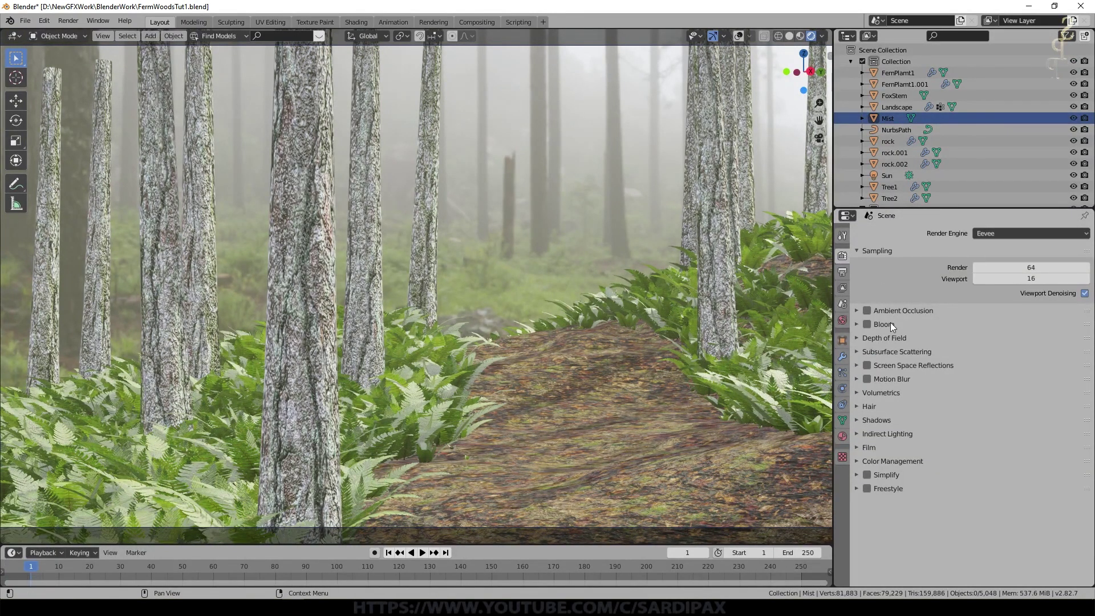
- Render the current frame (F12) and zoom around the Render Result to inspect the misty trail
click(859, 395)
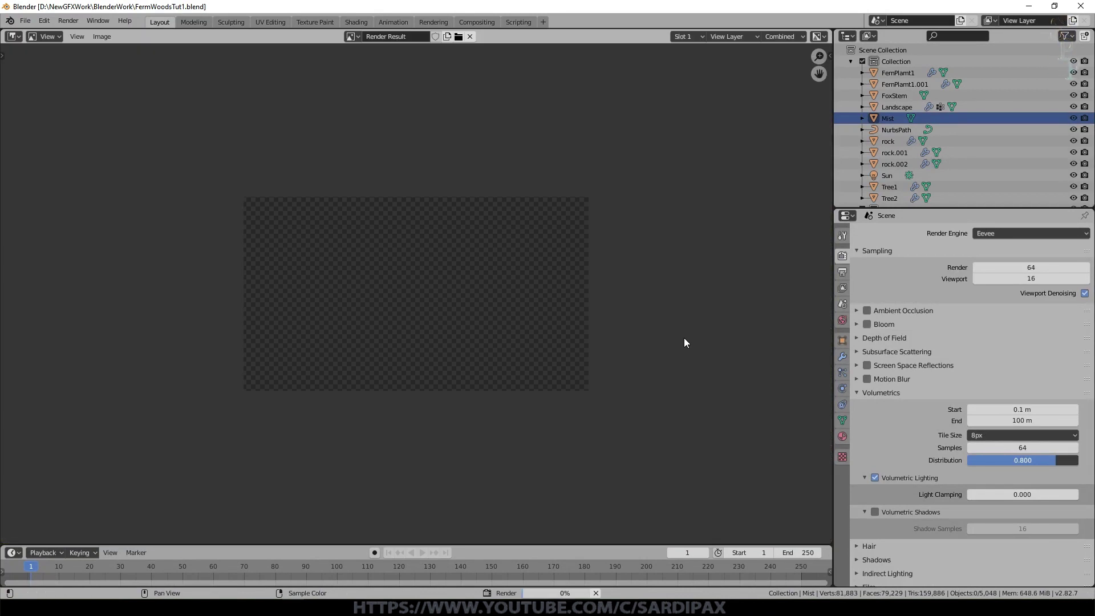
click(728, 175)
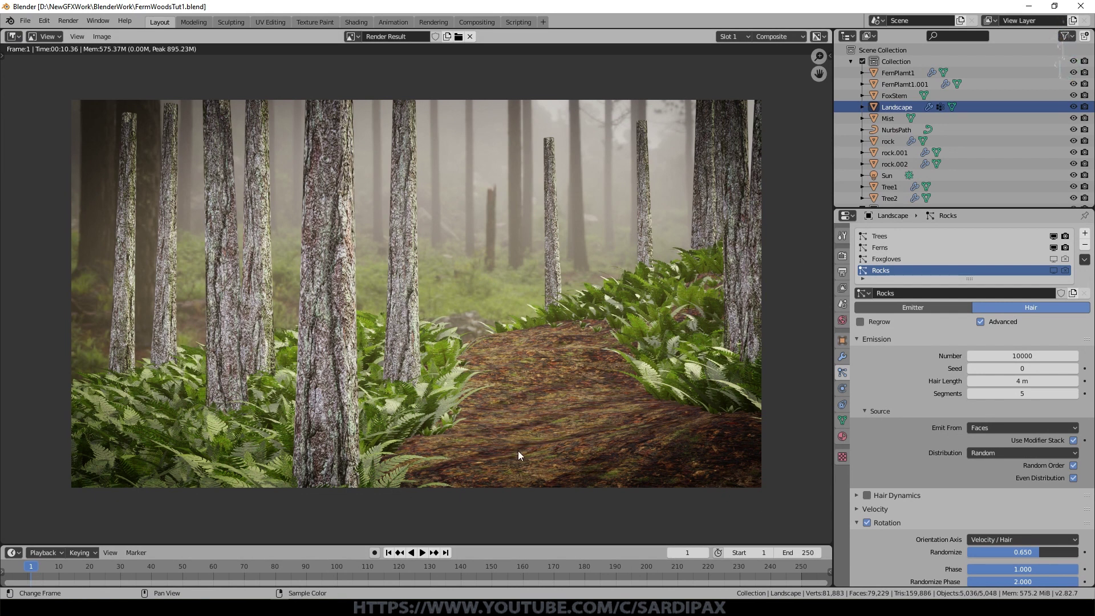
scroll(up, 3)
scroll(down, 3)
scroll(up, 3)
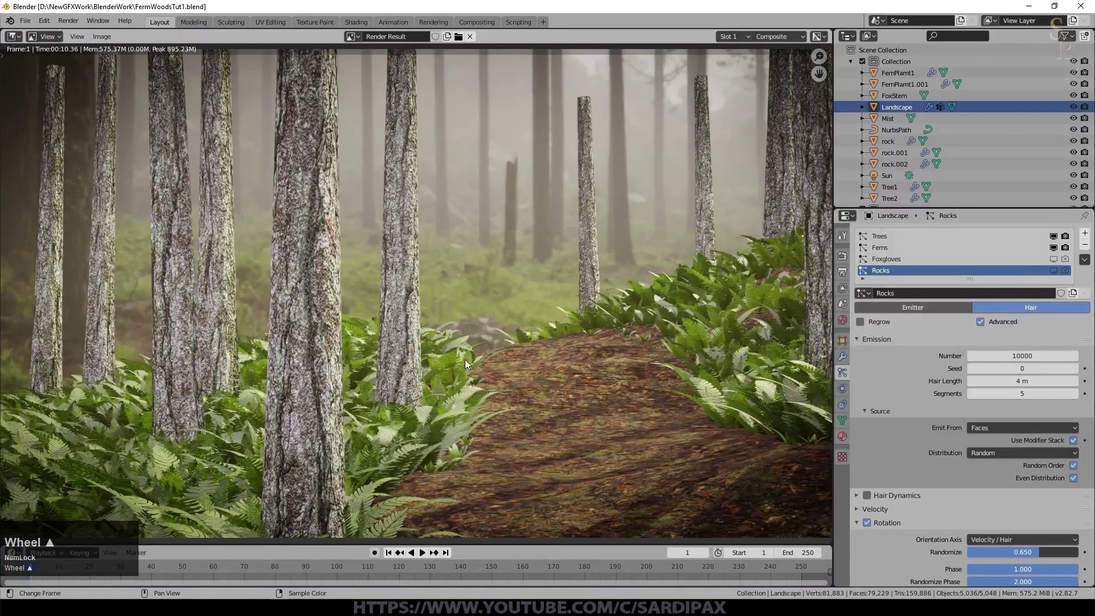
scroll(down, 3)
scroll(up, 3)
- Split off a Shader Editor showing the Mist nodes and tune Principled Volume density to 0.005 and anisotropy
click(888, 123)
scroll(up, 3)
drag(619, 88, 602, 113)
scroll(up, 3)
scroll(down, 3)
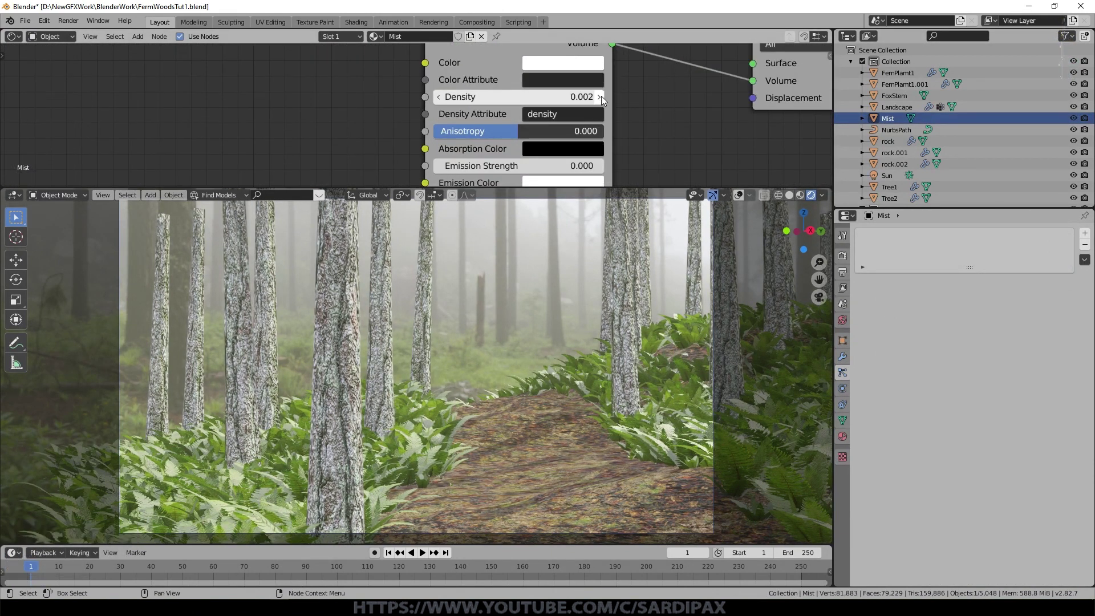
click(605, 101)
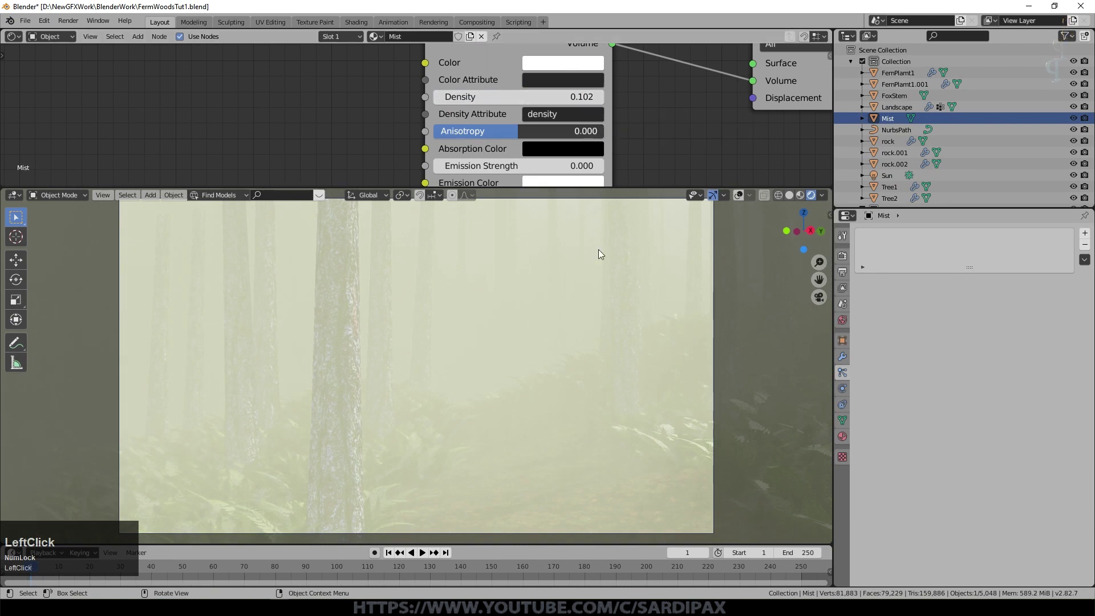
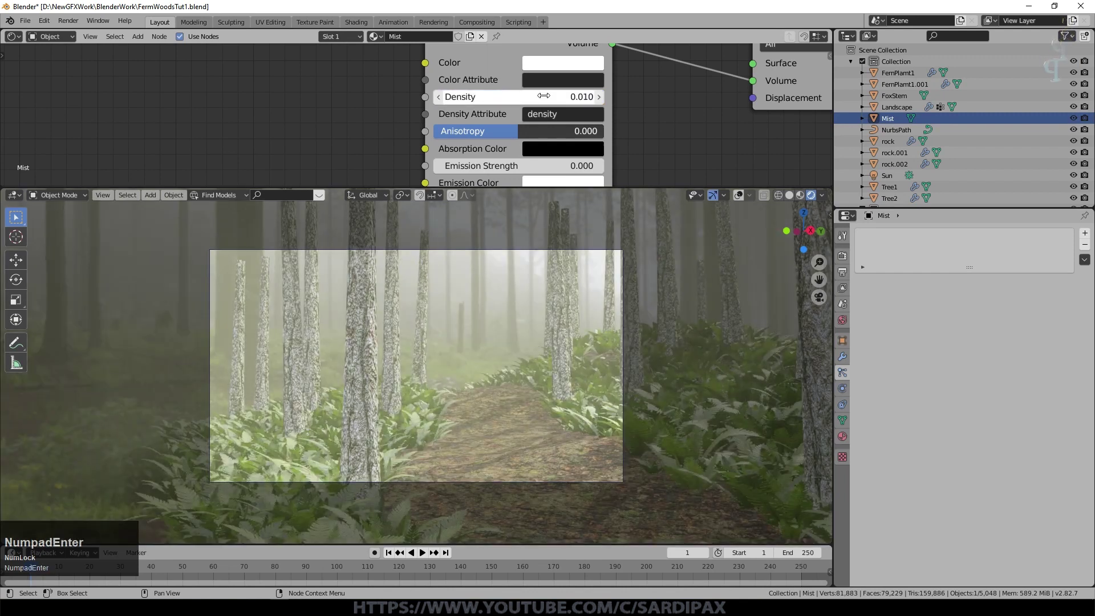
click(518, 143)
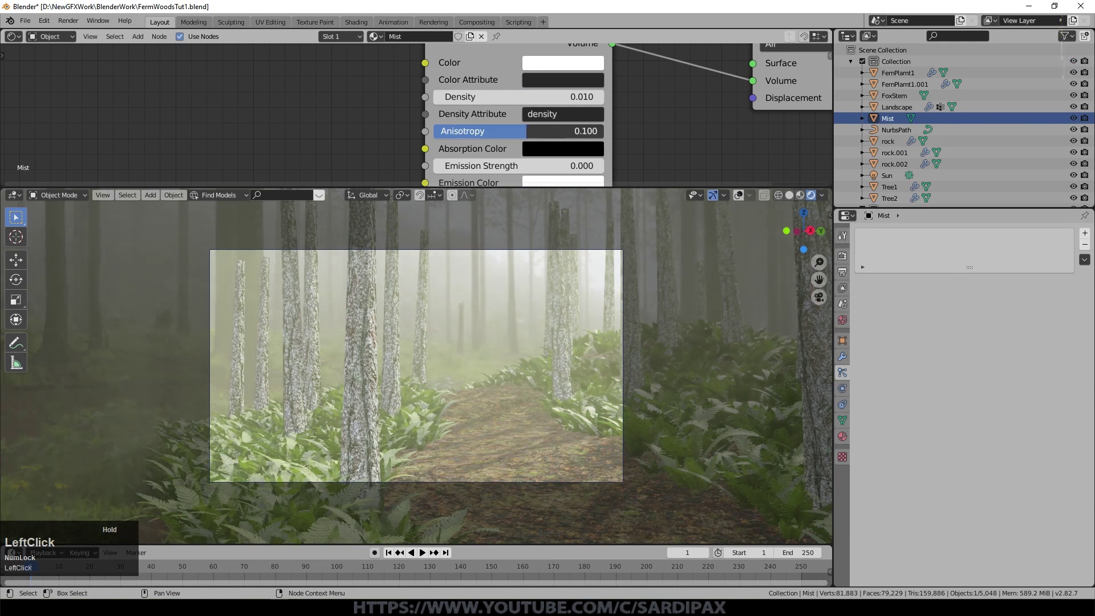
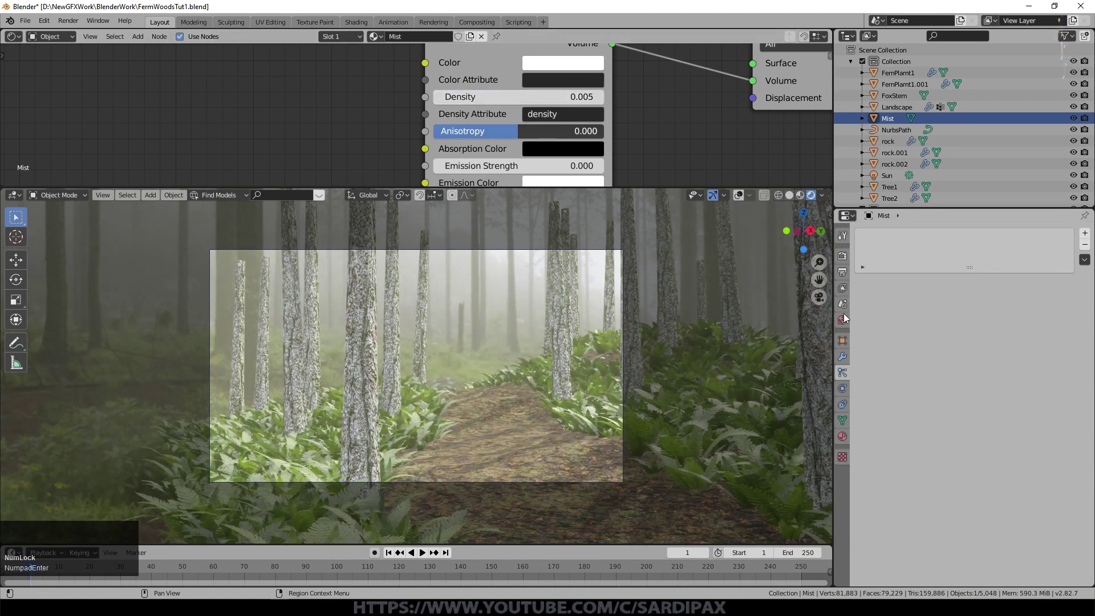
- In Render Properties Volumetrics set tile size 4px, 128 samples, volumetric shadows on with 32 shadow samples
click(844, 260)
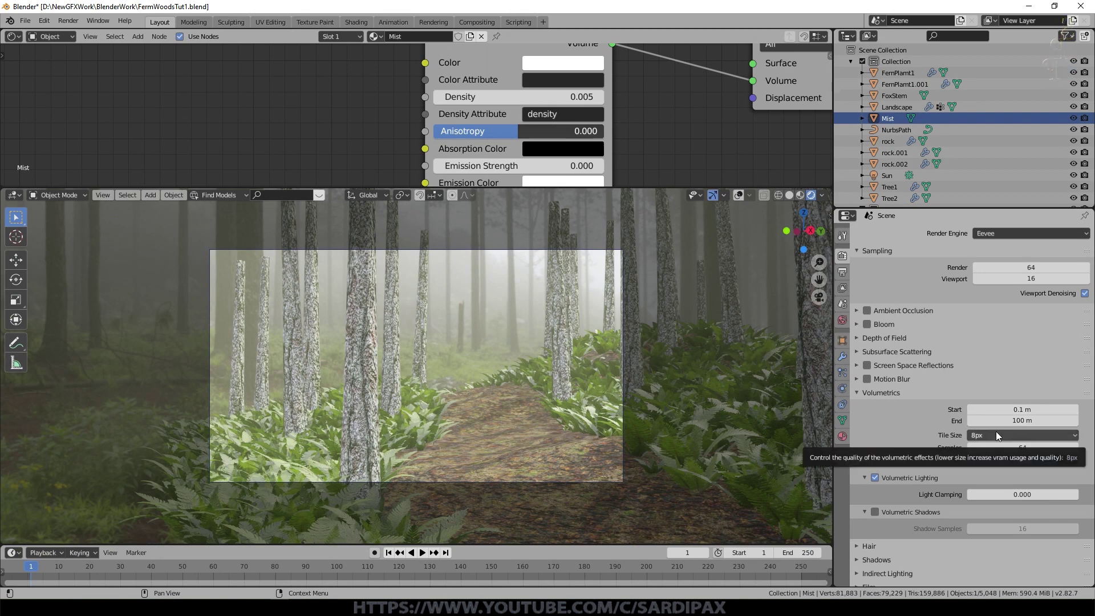
click(1000, 436)
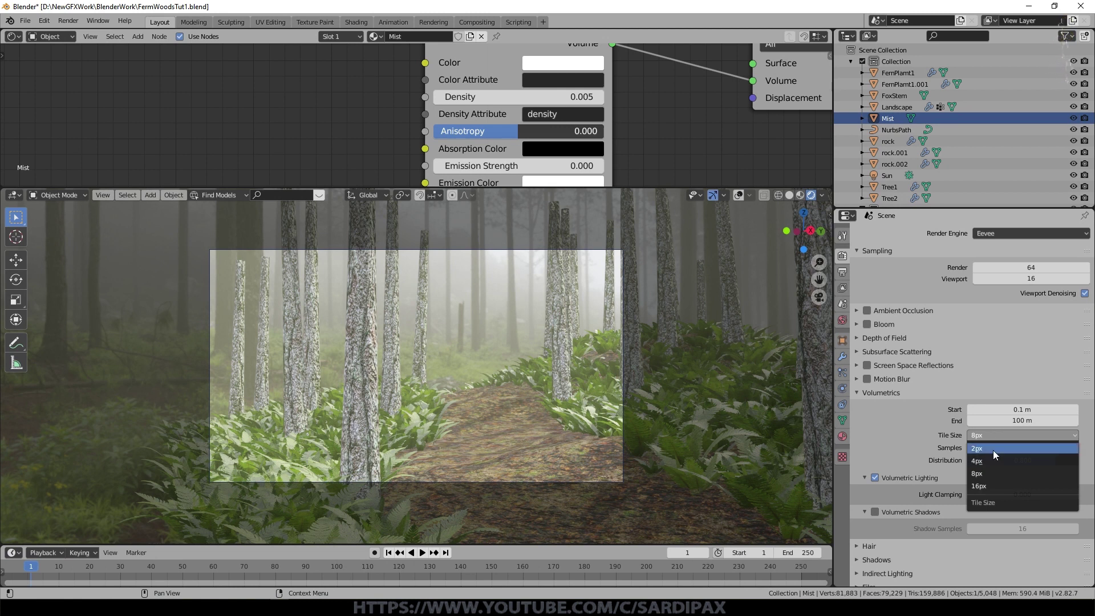
click(995, 461)
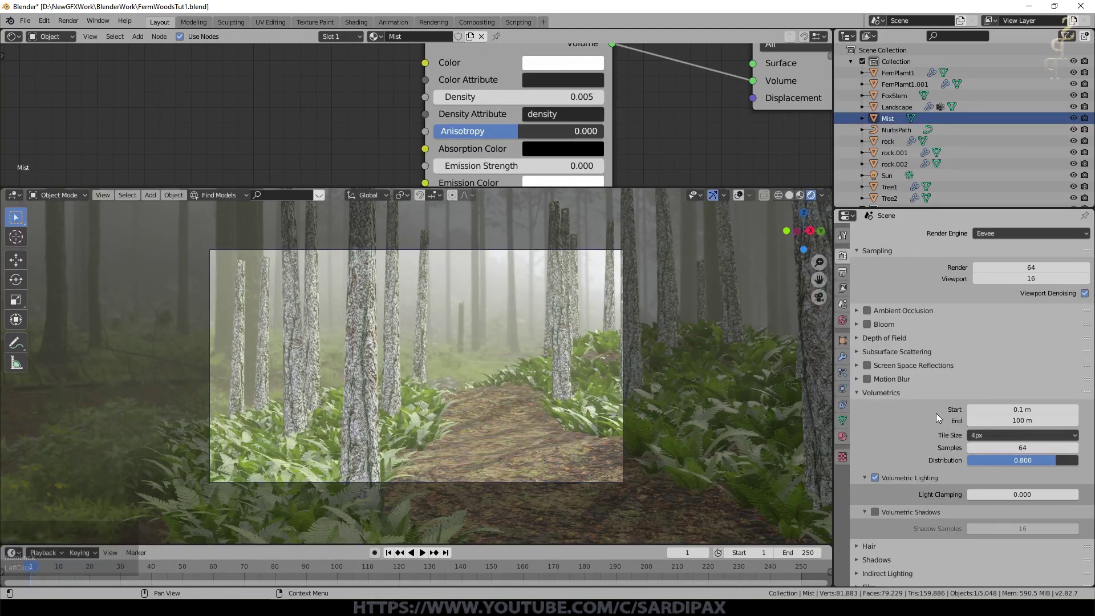
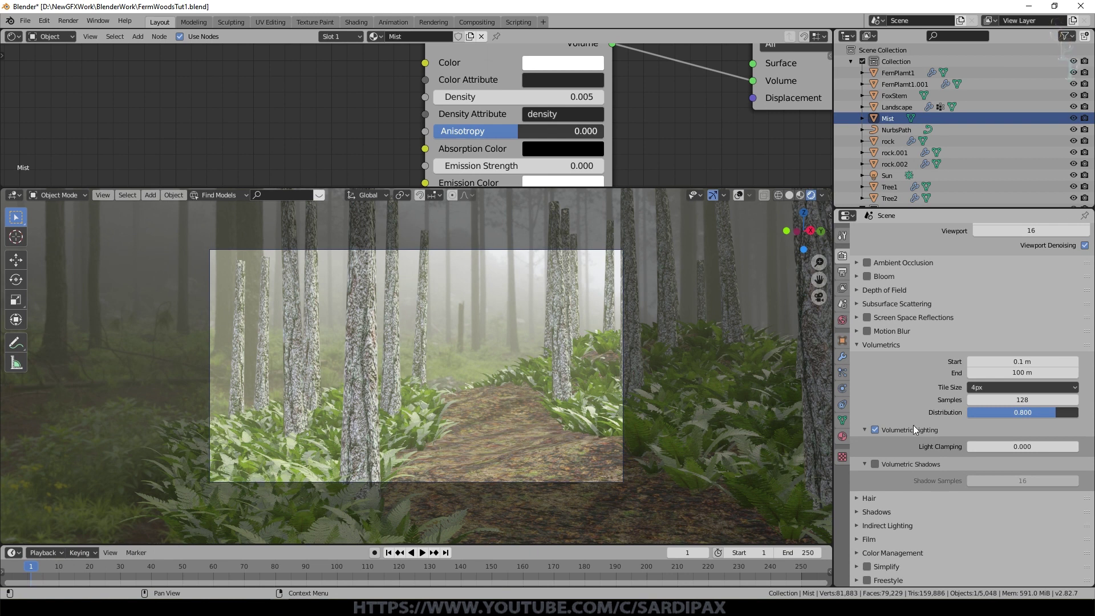
click(878, 465)
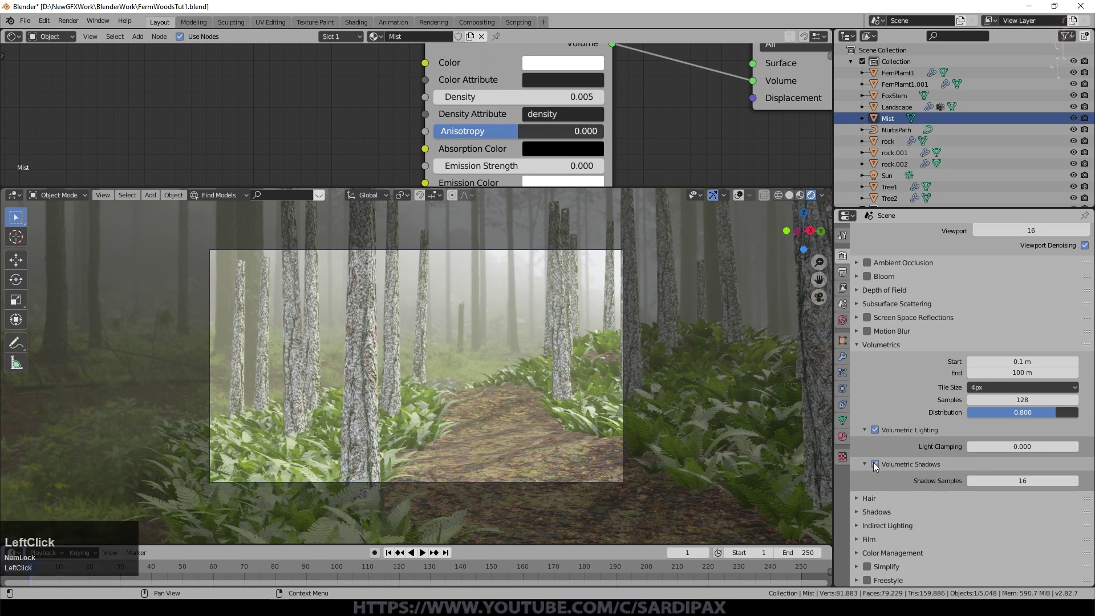
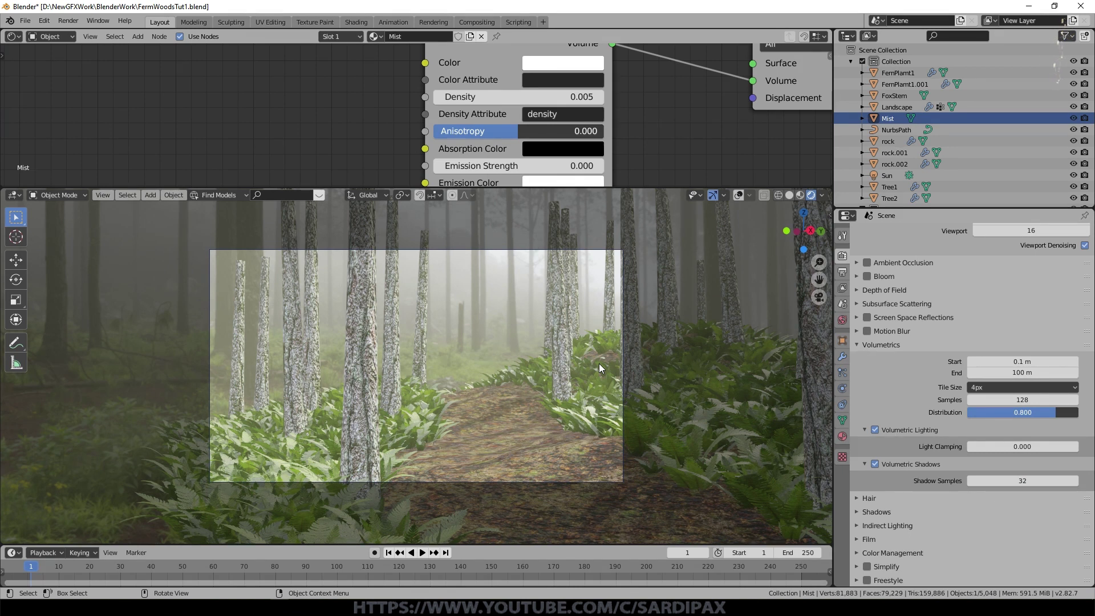
- Inspect the Sun's strength, set Mist density 0.003 and anisotropy 0.200, and preview with simpler shading
middle_click(602, 367)
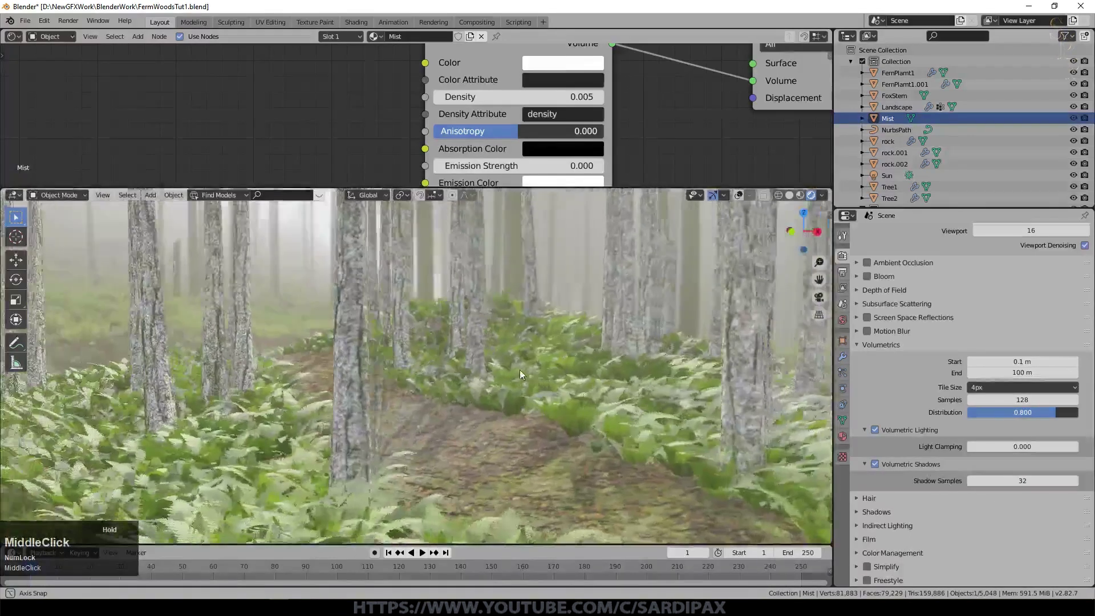
scroll(up, 3)
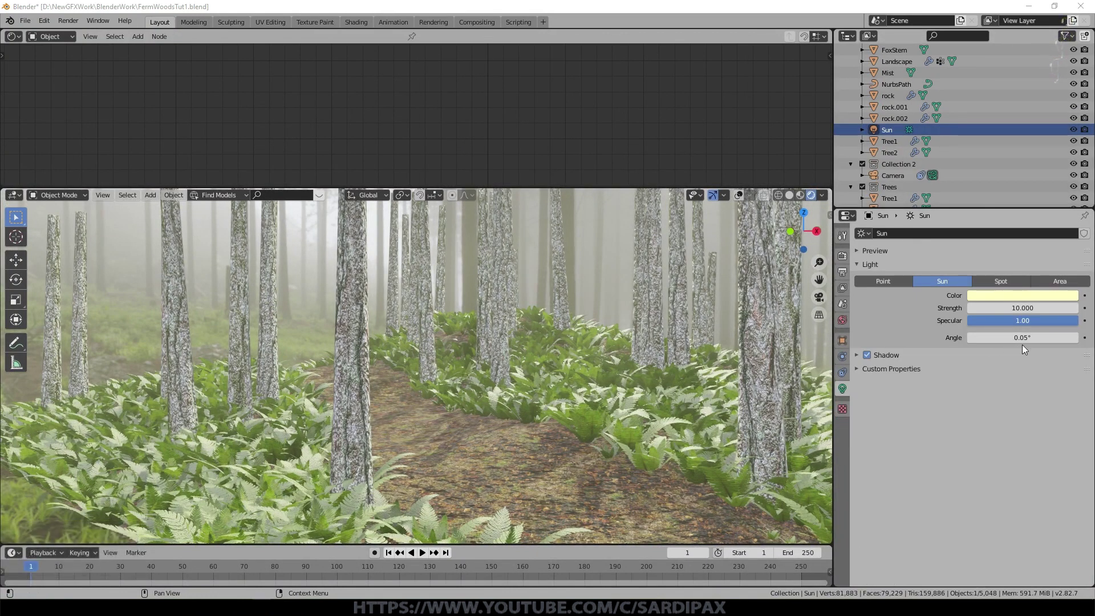
click(1018, 332)
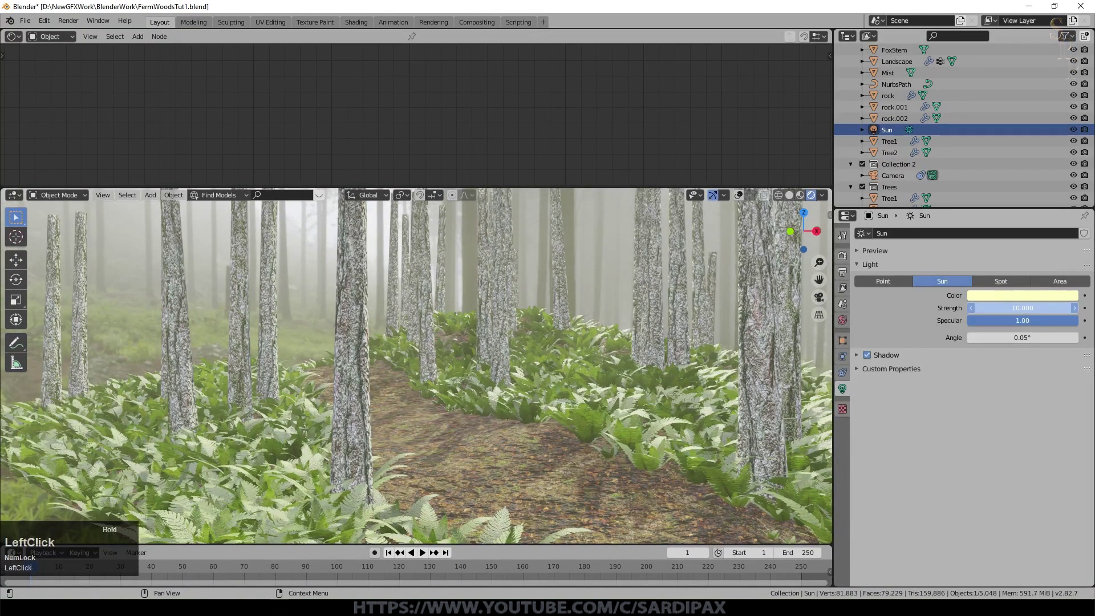
scroll(up, 3)
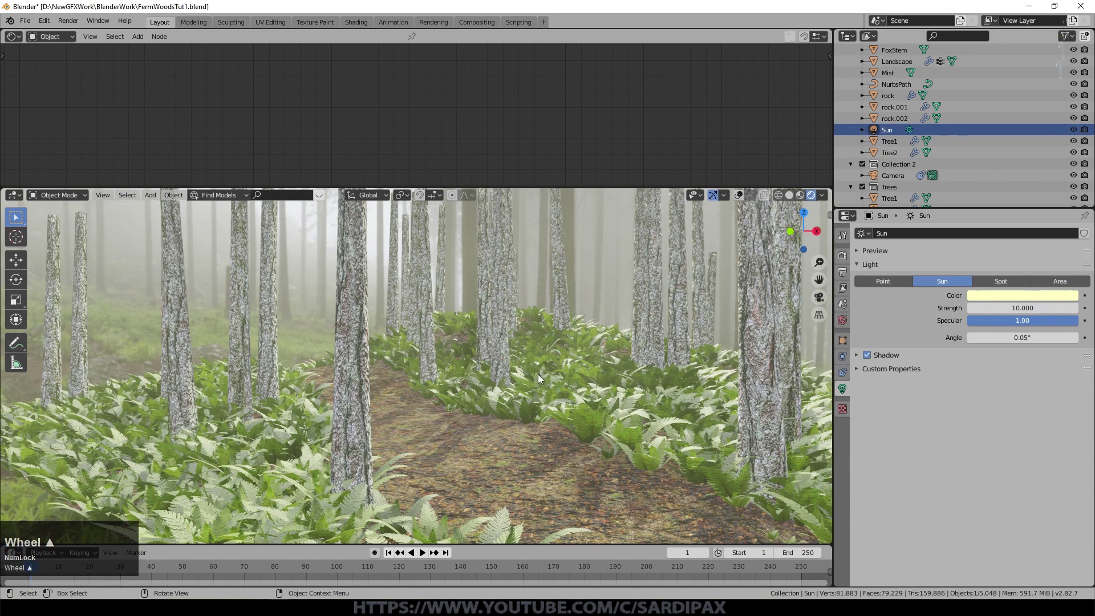
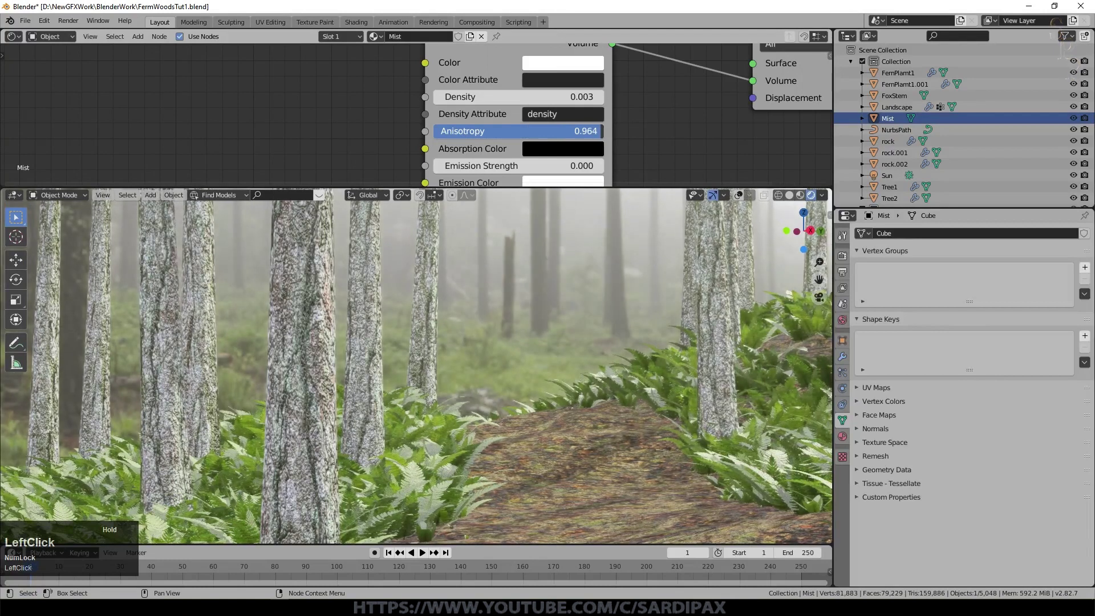
scroll(down, 3)
scroll(down, 3)
scroll(down, 3)
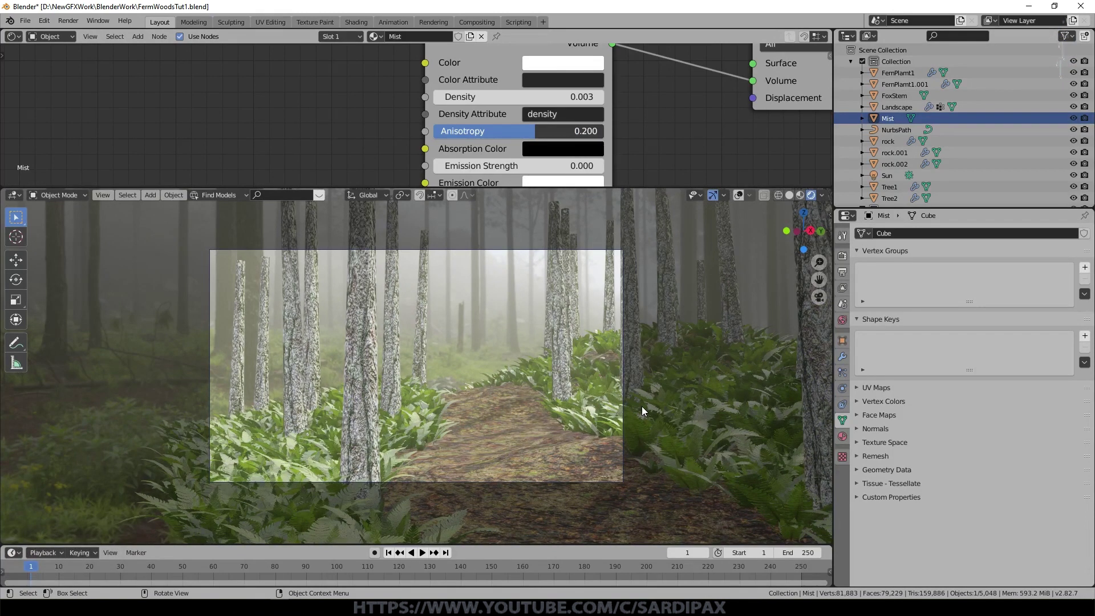
click(807, 195)
- Navigate to the fern plant on the log and select it, focusing the view on it
middle_click(565, 356)
scroll(down, 3)
click(773, 460)
key(KP_Decimal)
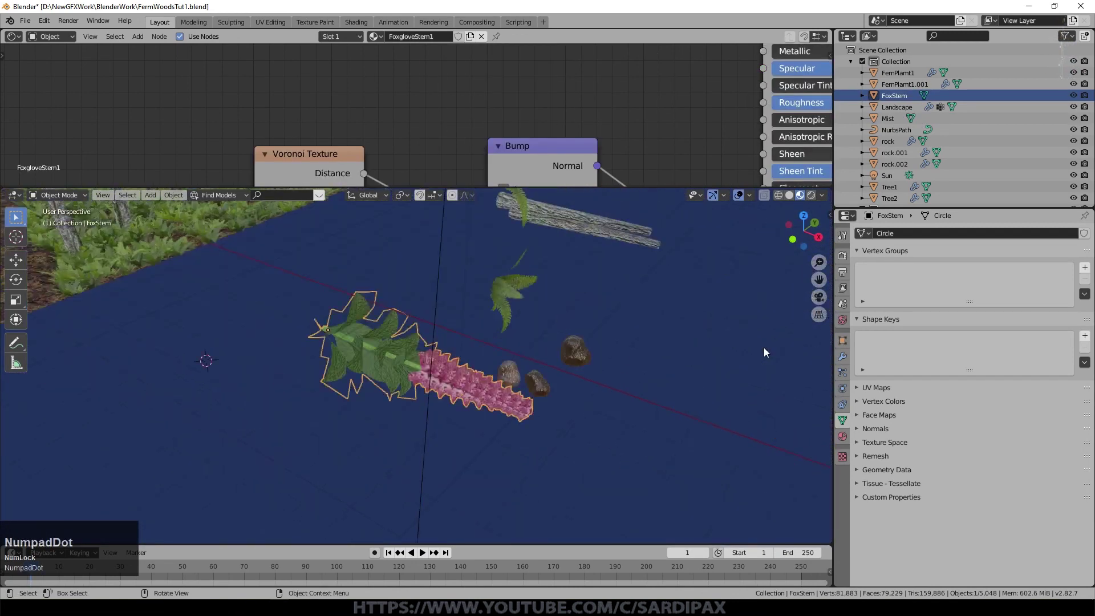
scroll(up, 3)
middle_click(613, 368)
click(774, 280)
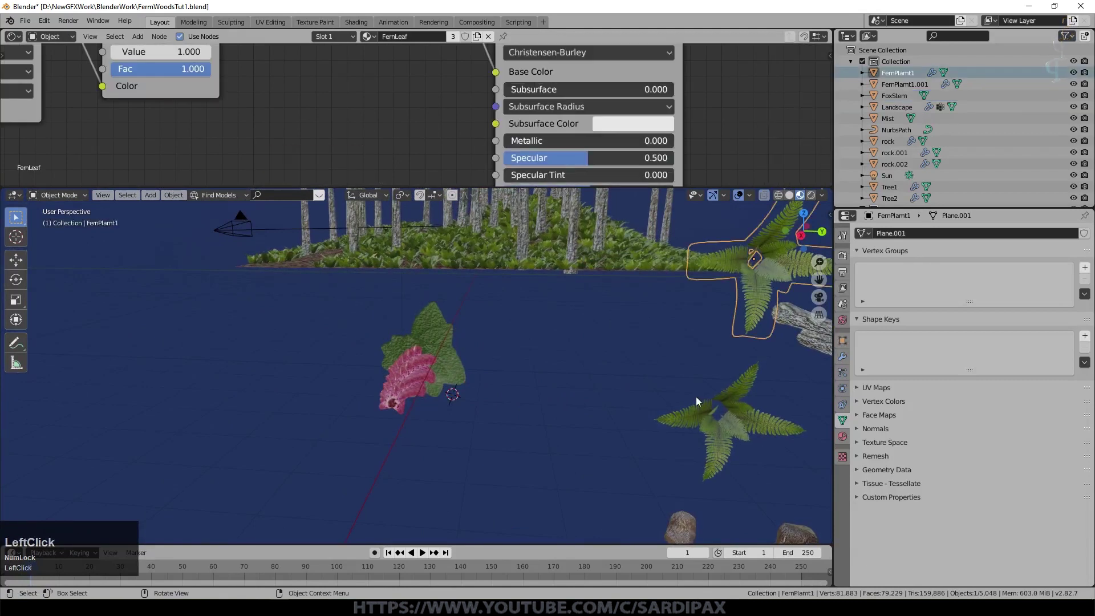
key(KP_Decimal)
middle_click(620, 455)
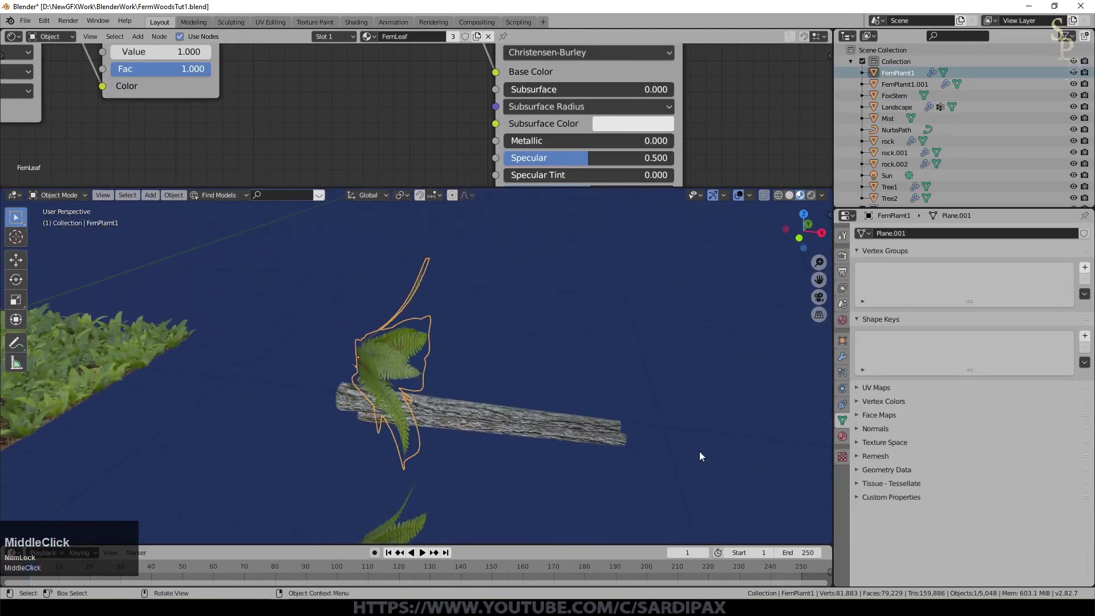
scroll(down, 3)
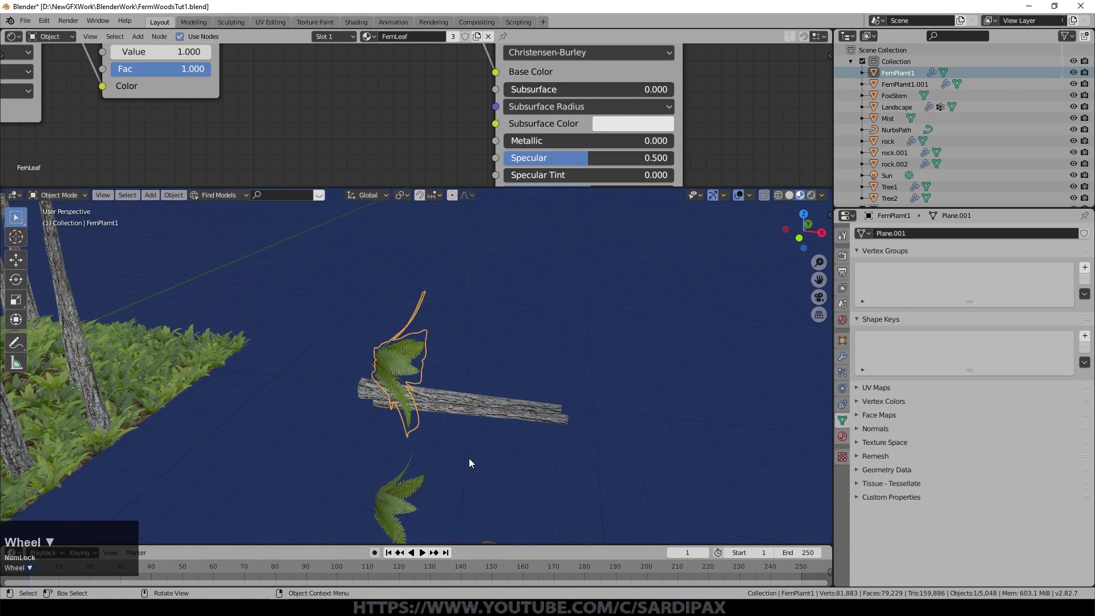
middle_click(466, 459)
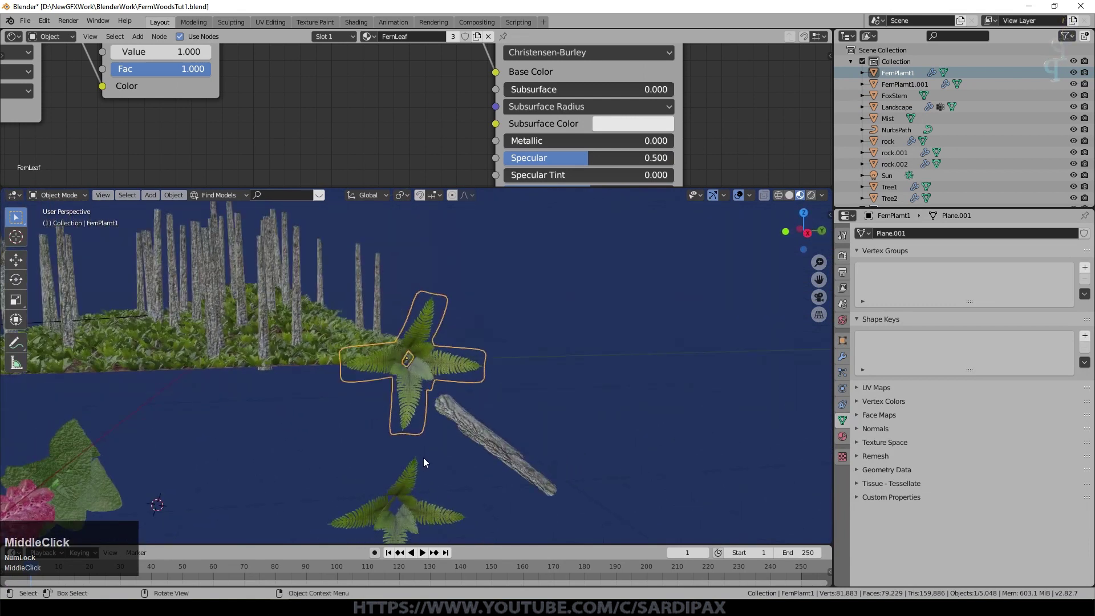
- Duplicate the two selected ferns (Shift+D) as FernPlamt1.002/.003, place them, then reselect the original fern
click(415, 487)
key(shift+d)
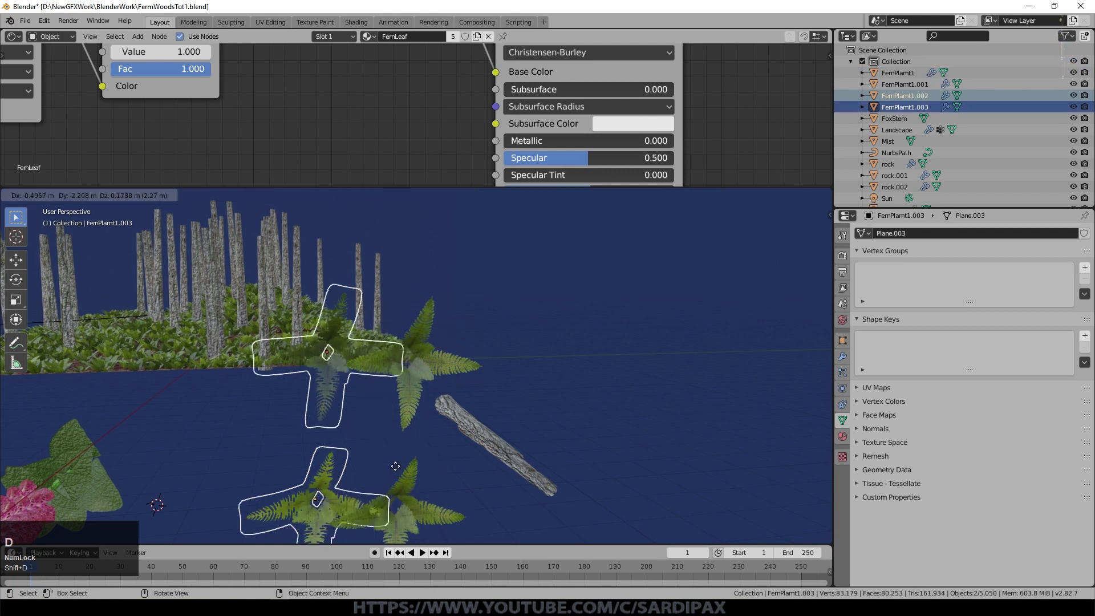
click(347, 467)
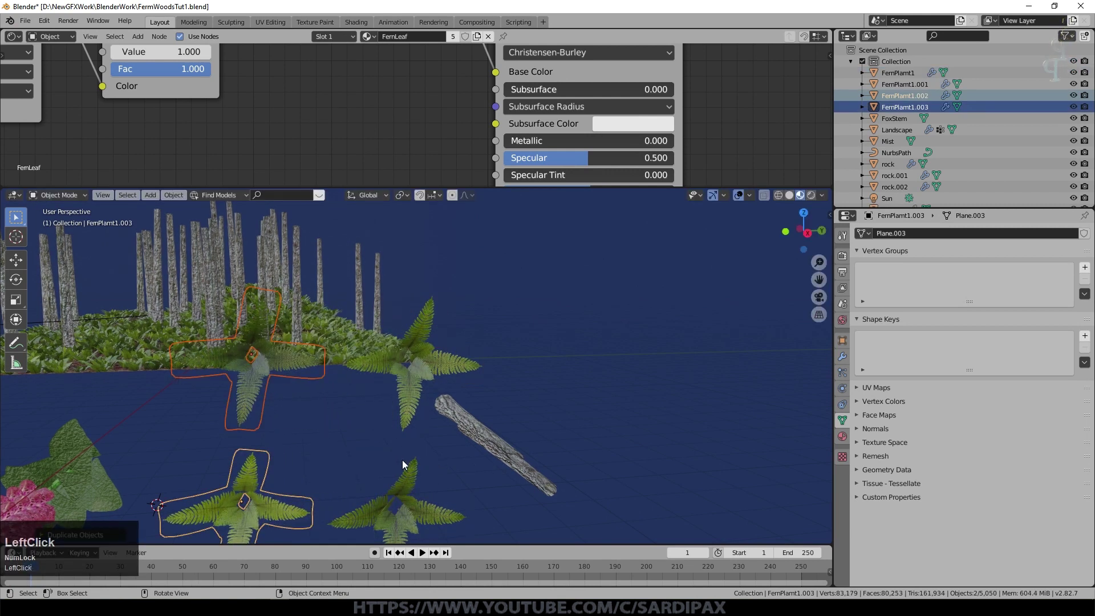
click(410, 479)
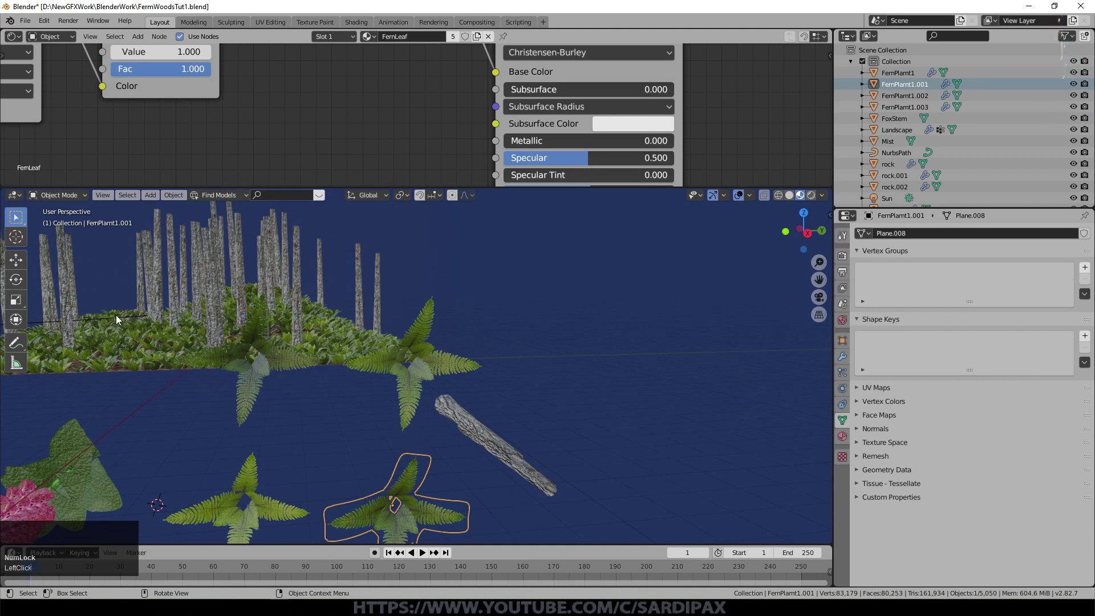
click(440, 360)
middle_click(537, 401)
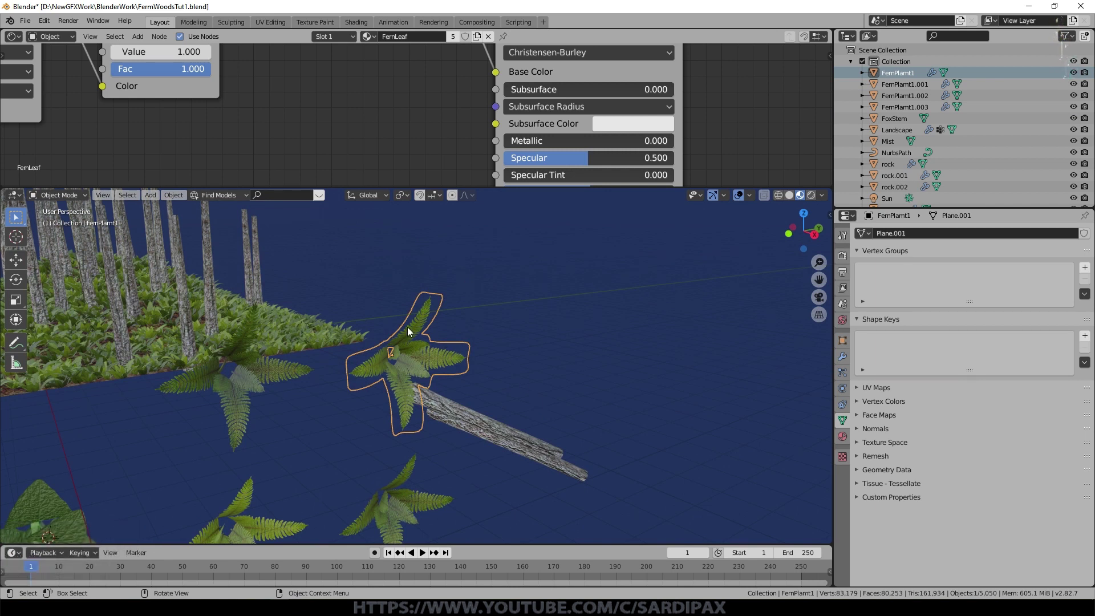
middle_click(455, 346)
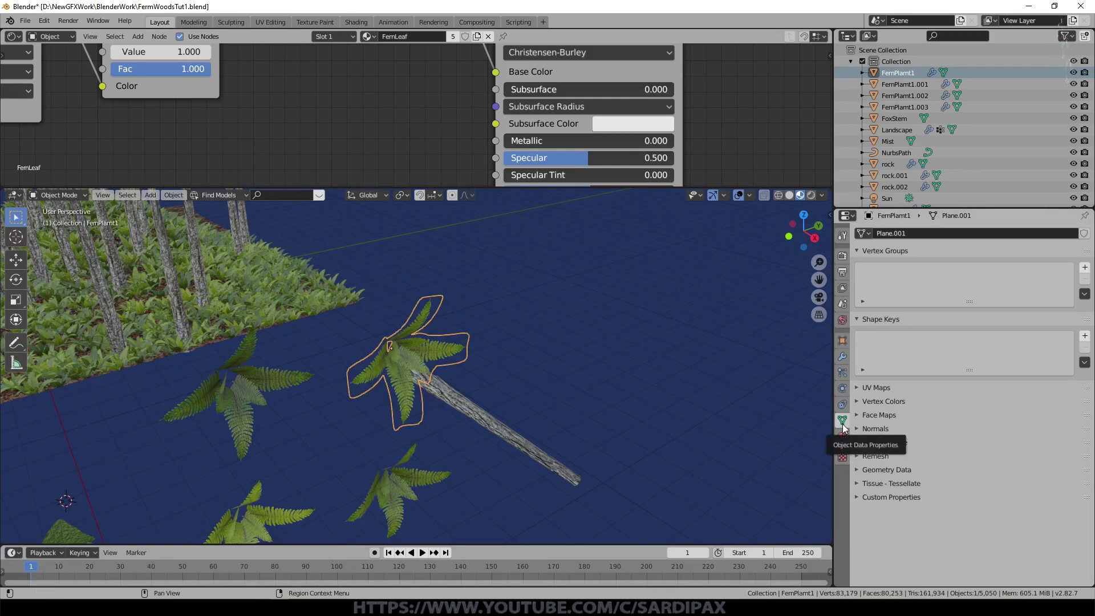
- Add Basis and Key 1 shape keys to FernPlamt1 and enter Edit Mode on its mesh
key(KP_Decimal)
middle_click(499, 401)
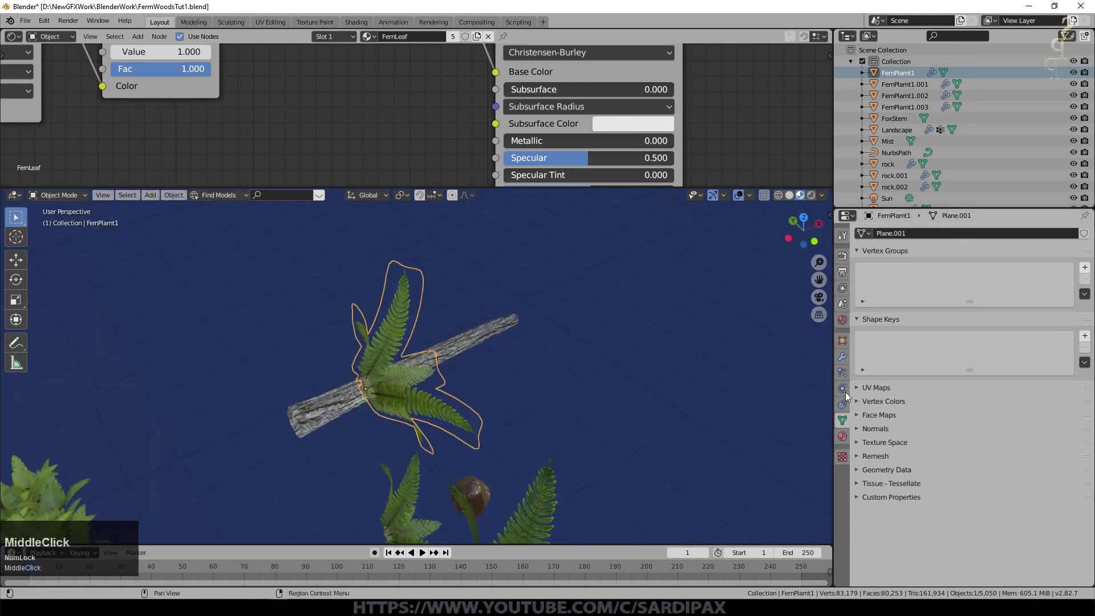
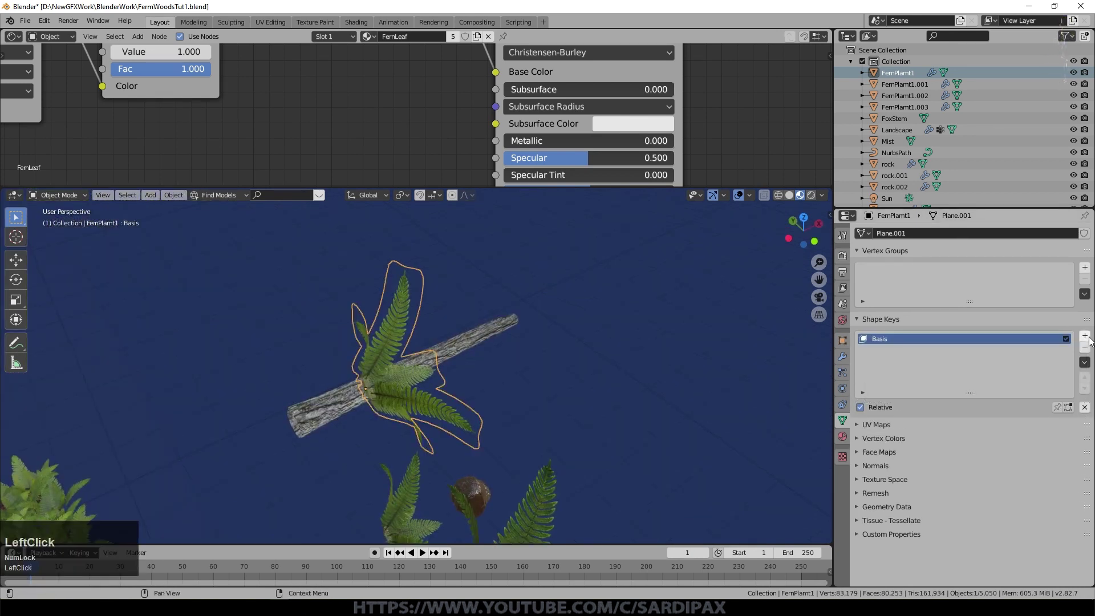
middle_click(540, 395)
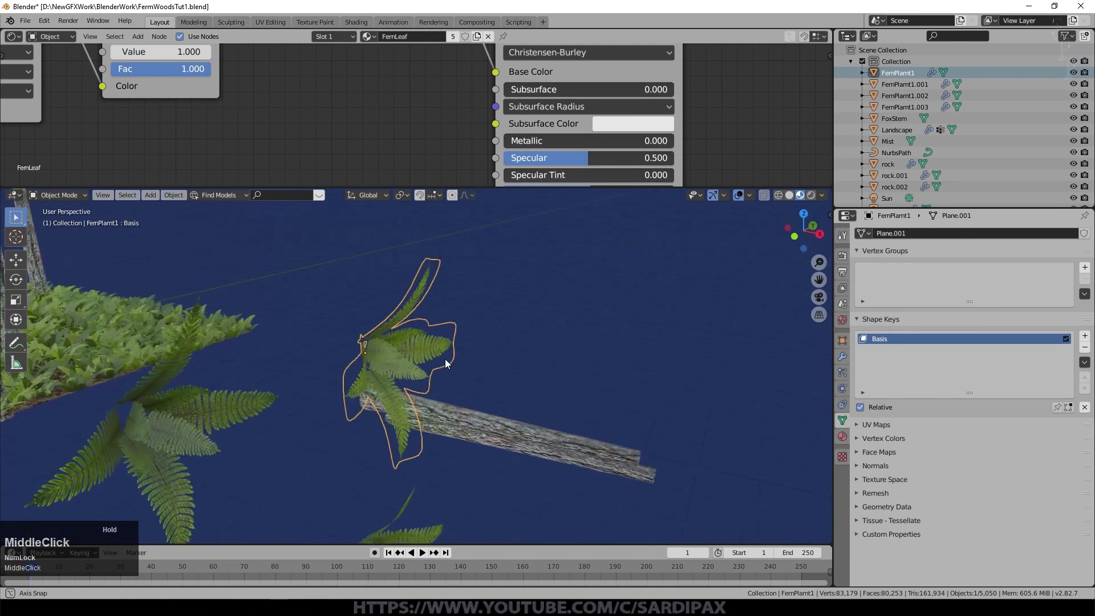
scroll(up, 3)
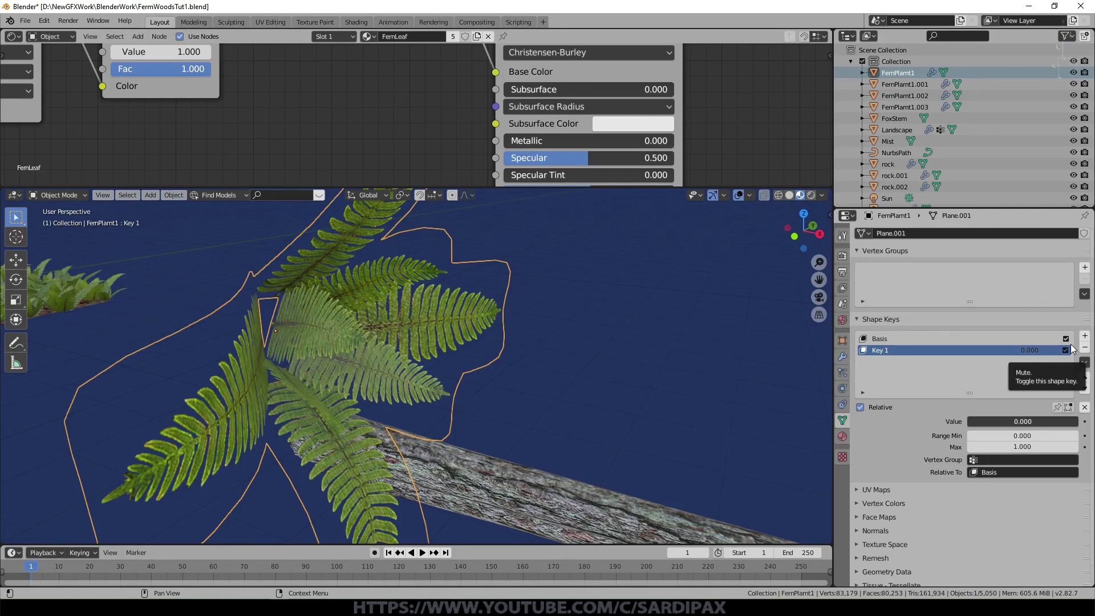
key(Tab)
middle_click(649, 119)
- Enable proportional editing and select part of a fern frond for Key 1
key(o)
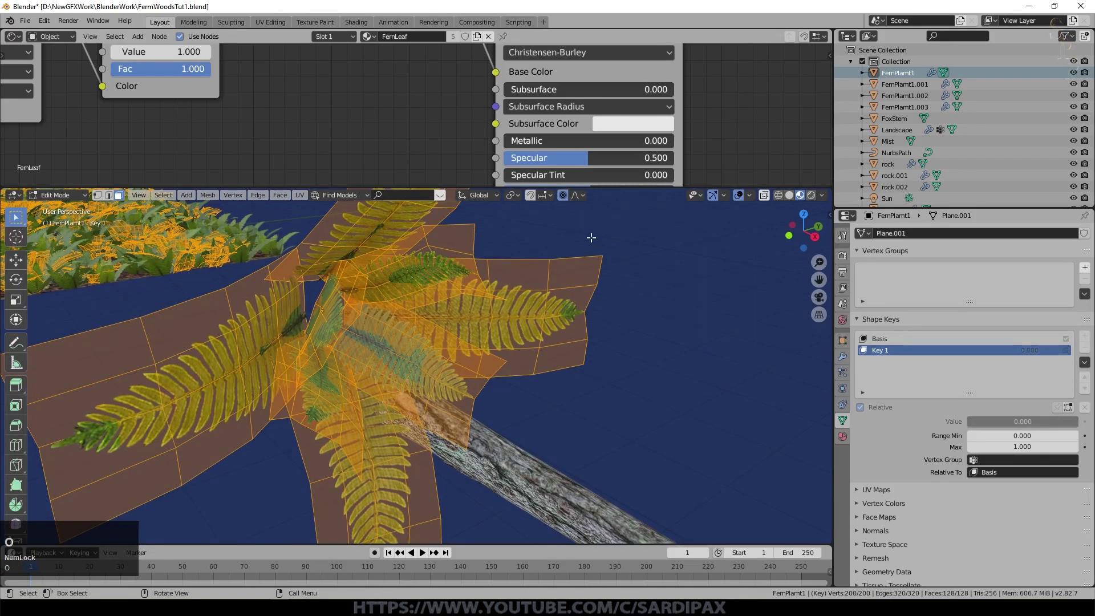
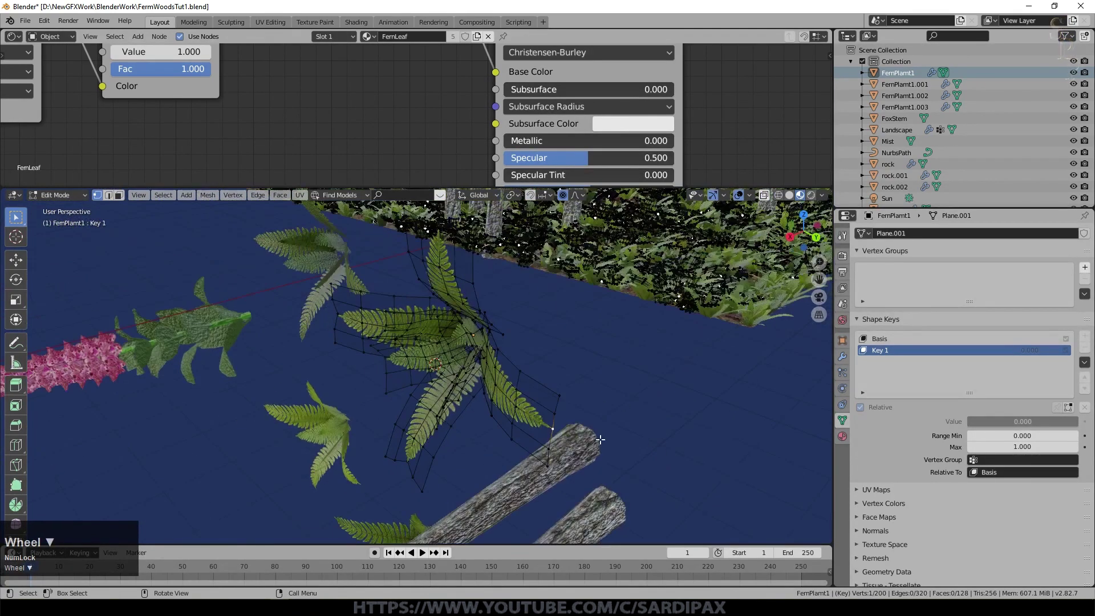
key(Escape)
key(g)
key(x)
scroll(up, 3)
scroll(down, 3)
click(626, 392)
- Move several frond vertices (G along X) so Key 1 holds a reshaped leaf pose
key(g)
key(x)
click(499, 406)
key(g)
click(493, 433)
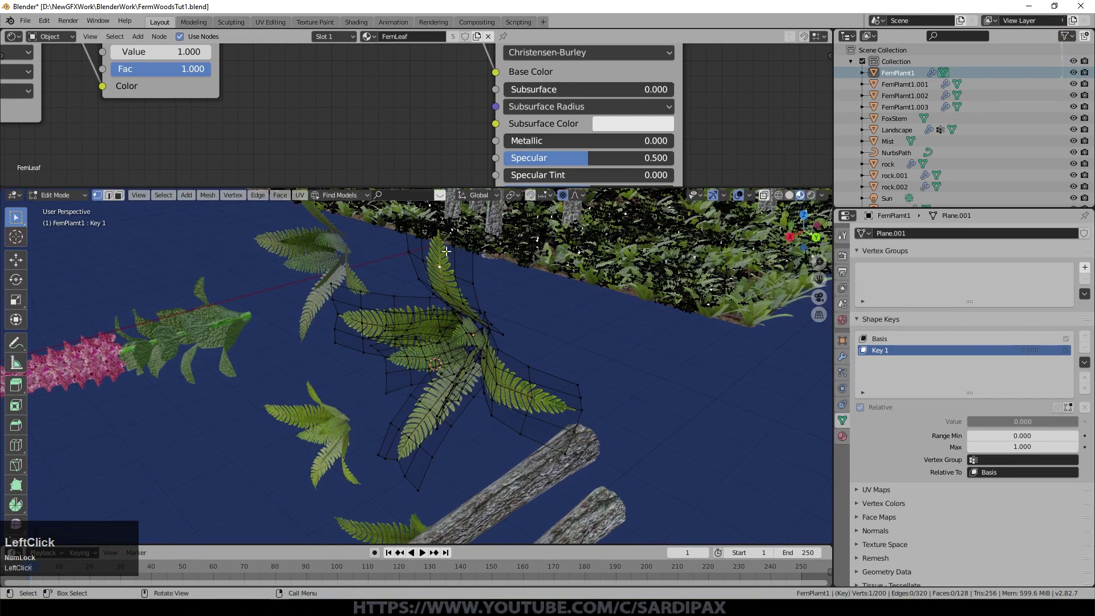
key(g)
click(503, 258)
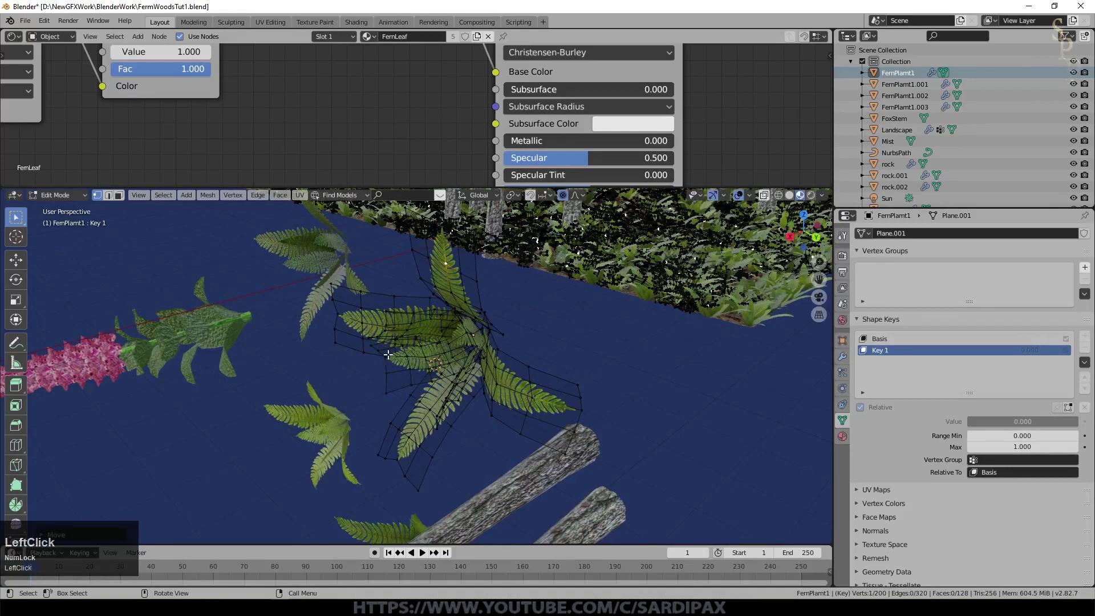
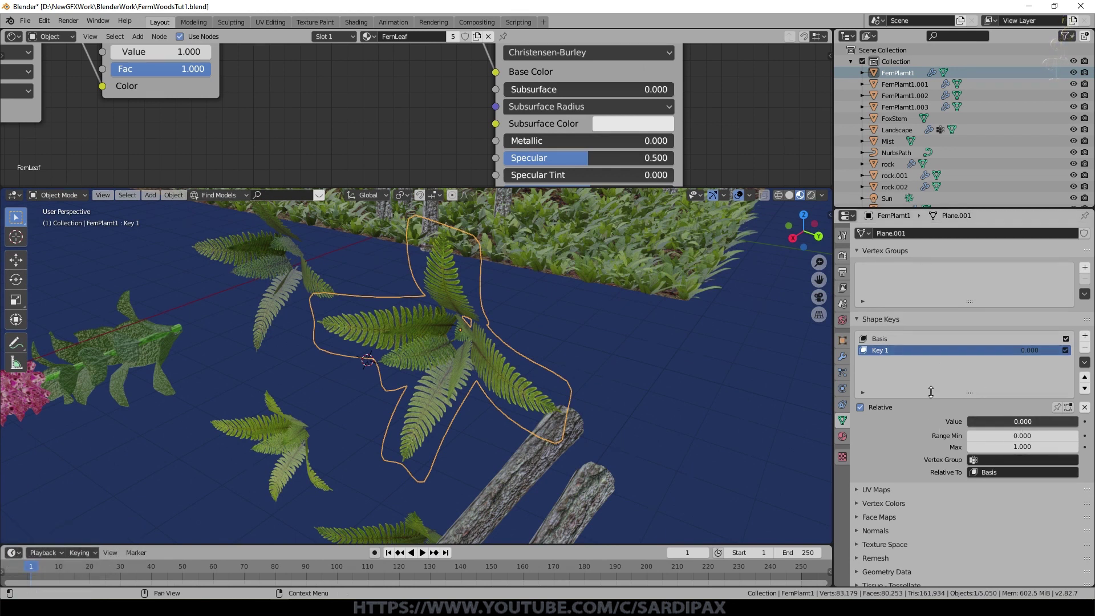
- Widen Key 1's range to -1.200 through 1.200 and test the Value slider on the fern
click(988, 424)
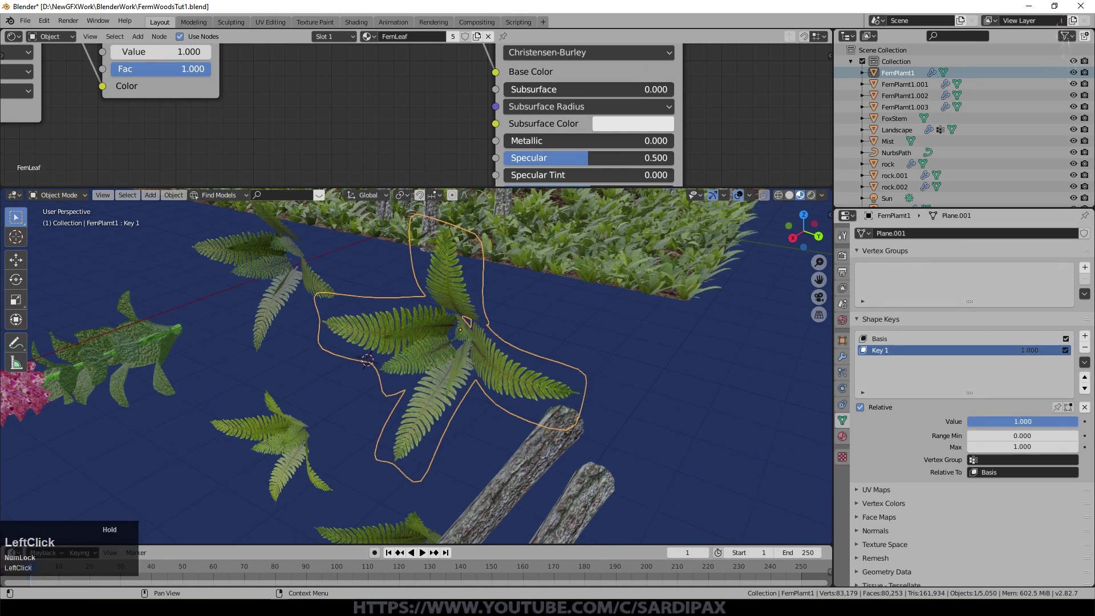
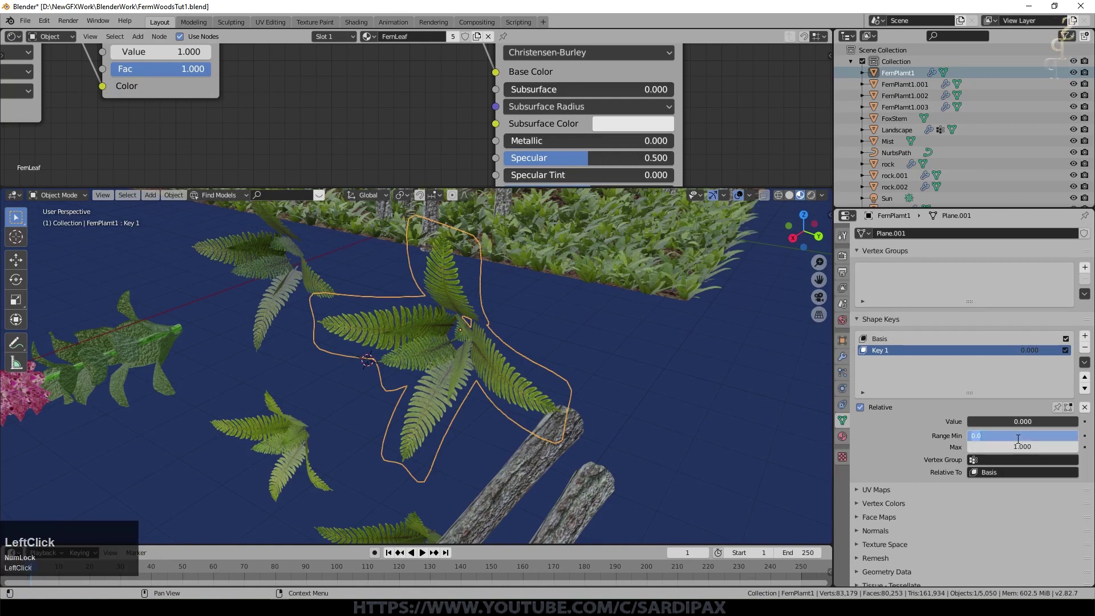
key(KP_Subtract)
key(KP_1)
key(KP_Enter)
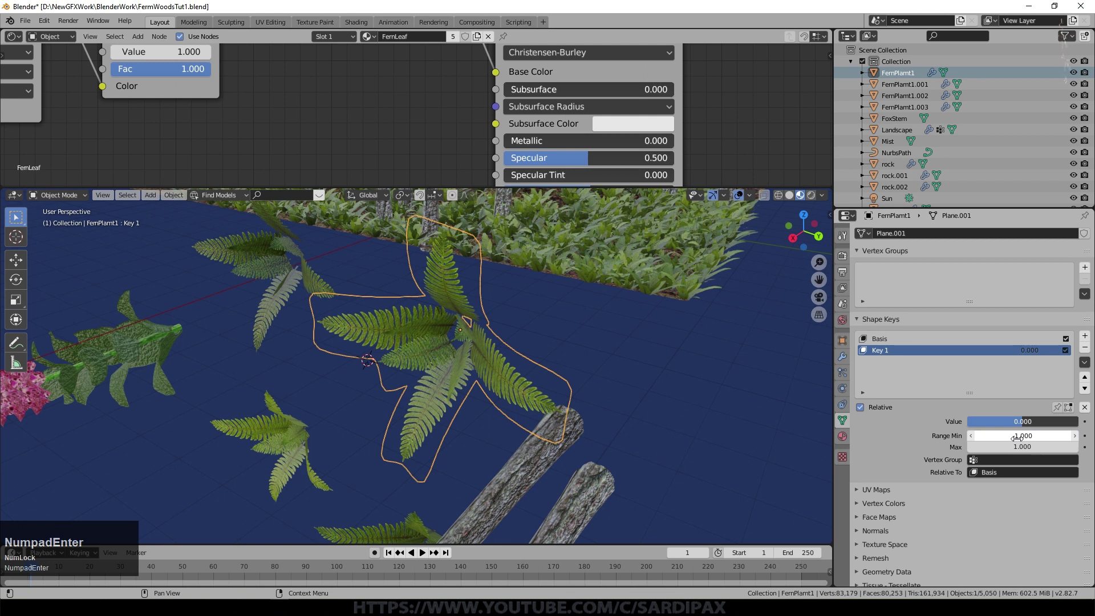
click(1026, 421)
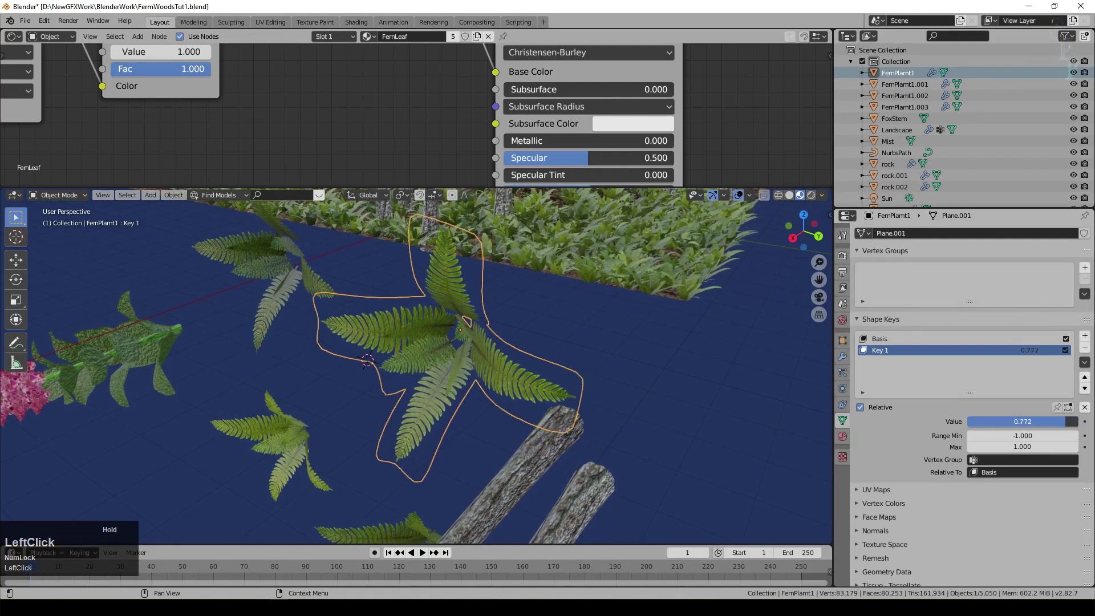
key(KP_0)
key(KP_Enter)
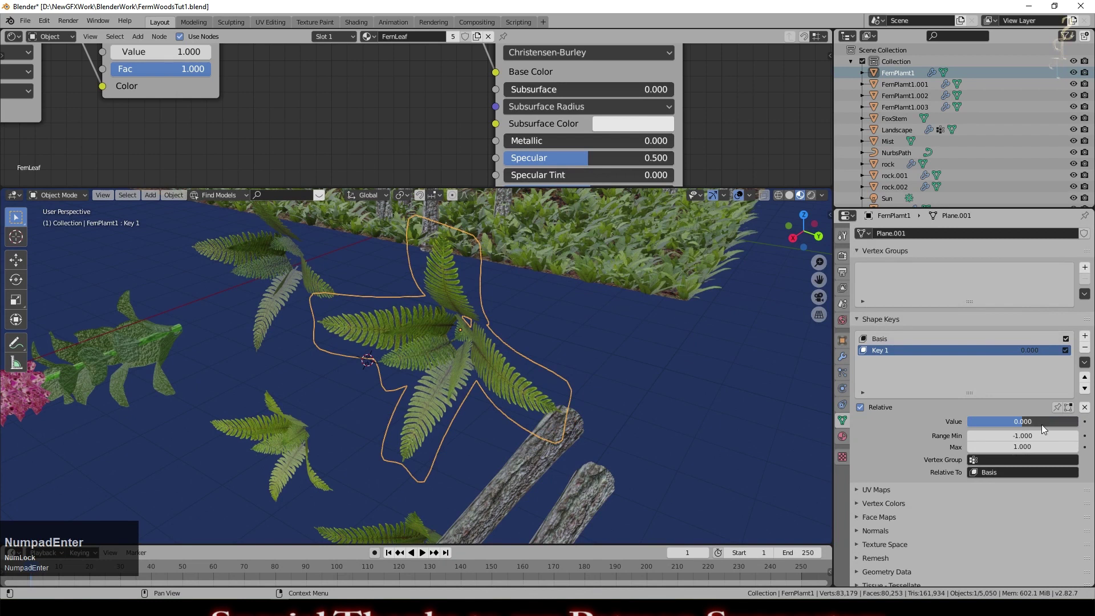
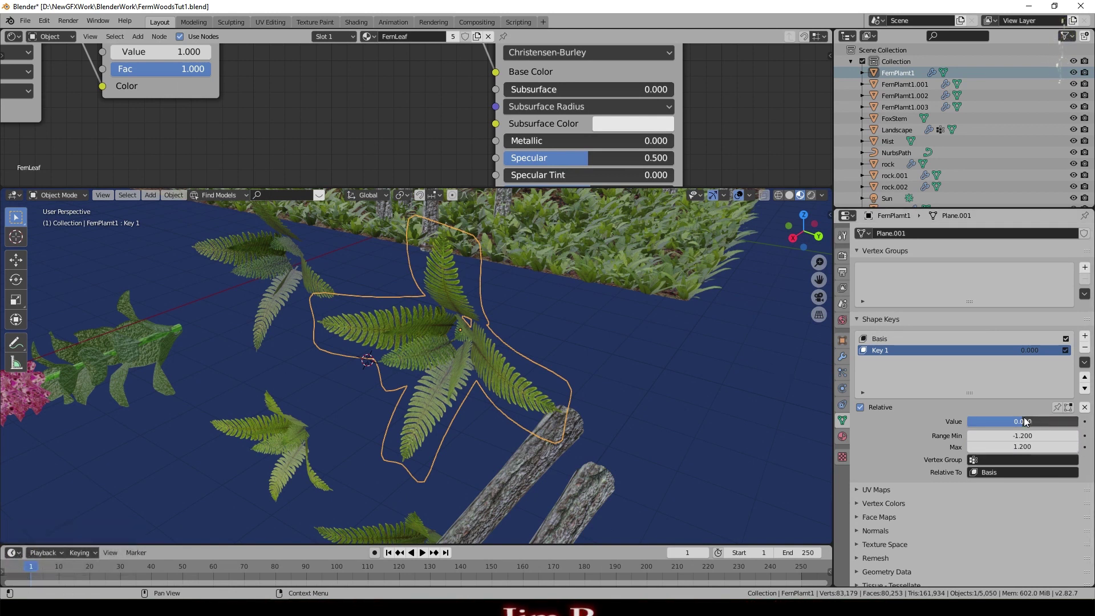
click(1030, 423)
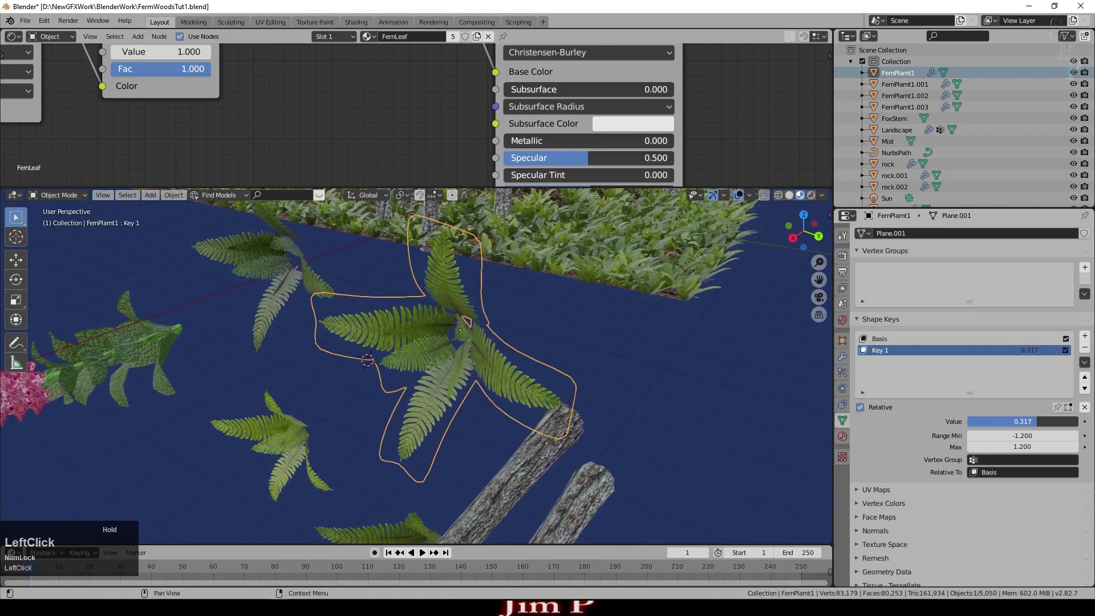
- Preview Key 1 on the fern field, reset its value to 0.000 and keyframe it on frame 1
middle_click(723, 298)
scroll(up, 3)
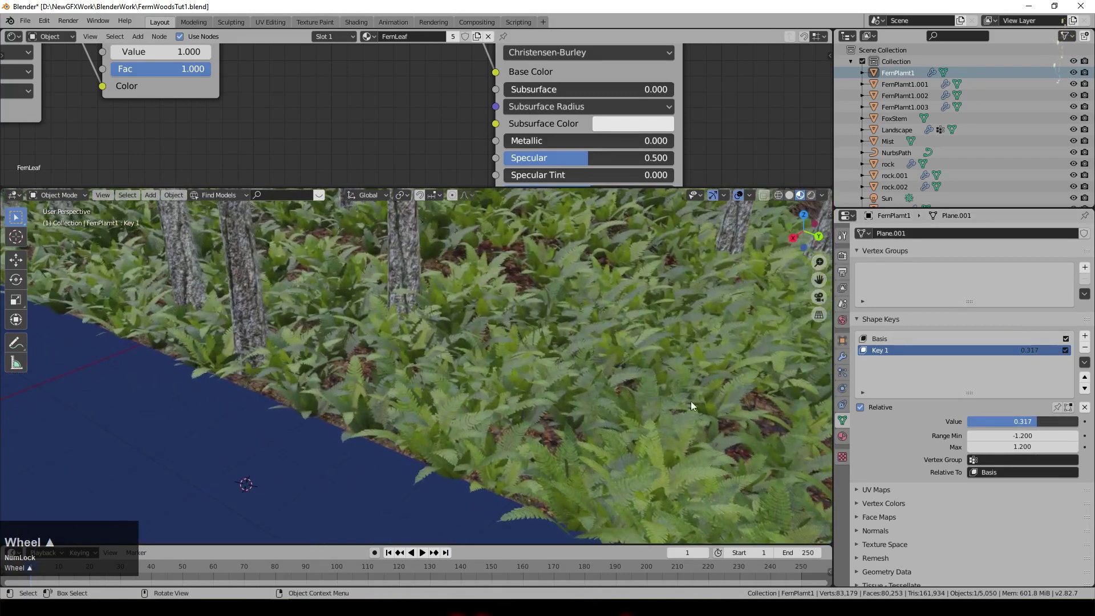
scroll(up, 3)
click(1038, 426)
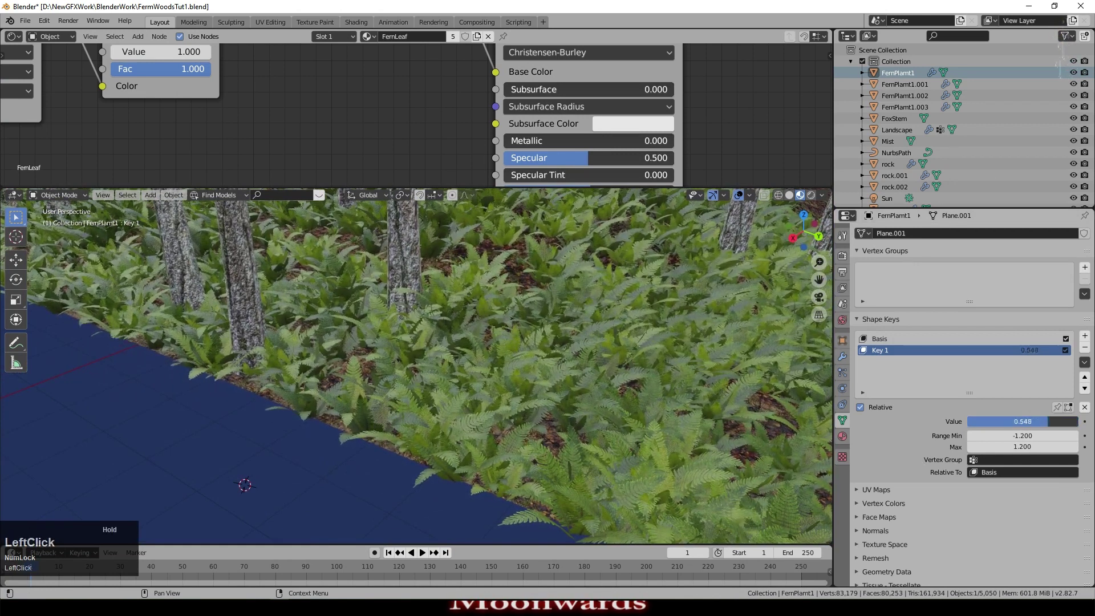
key(KP_0)
key(KP_Enter)
click(391, 556)
scroll(down, 3)
click(392, 557)
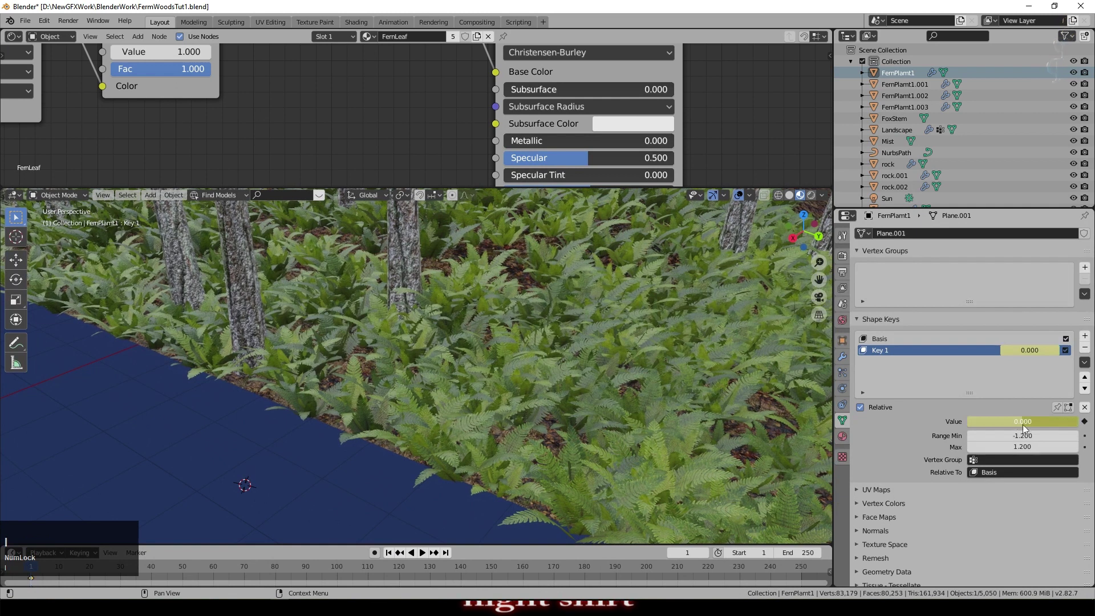
click(18, 40)
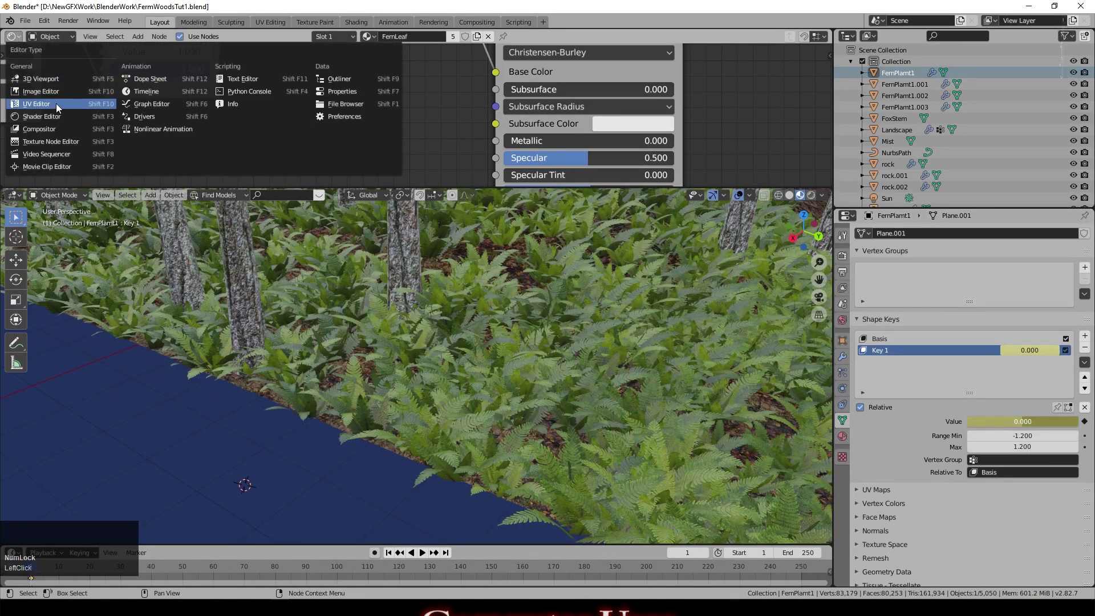
- In the Graph Editor add a Noise modifier to Key 1's value curve and play the animation
click(141, 105)
key(n)
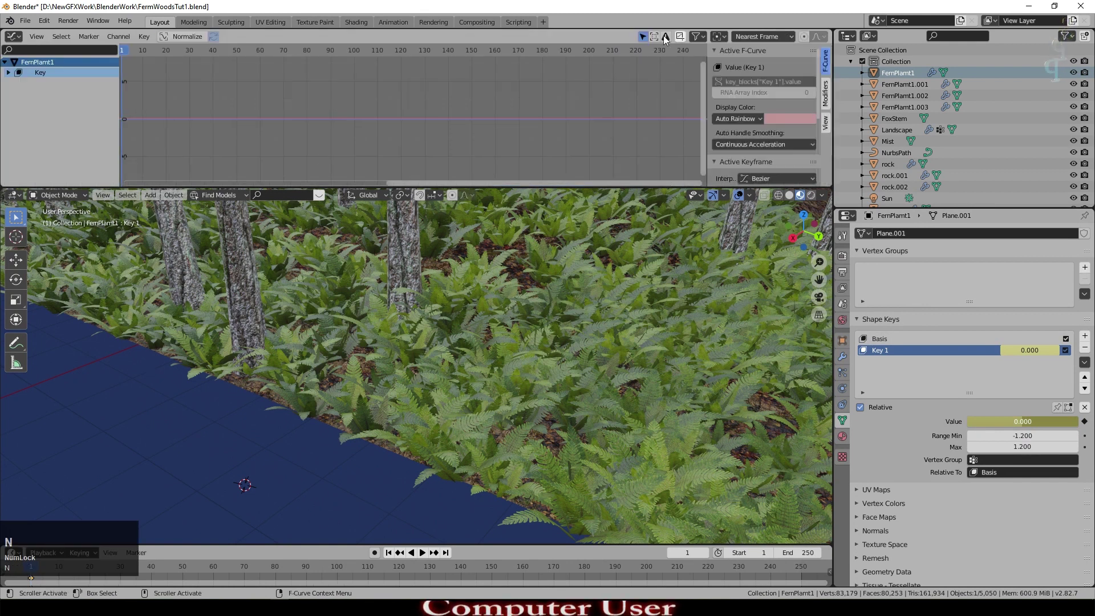
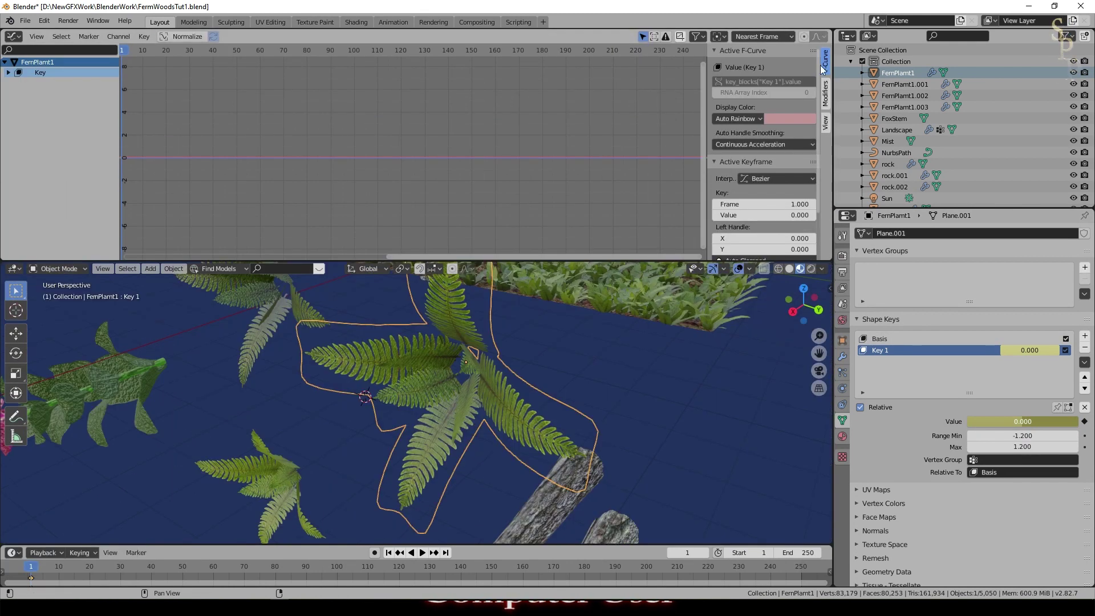
click(829, 96)
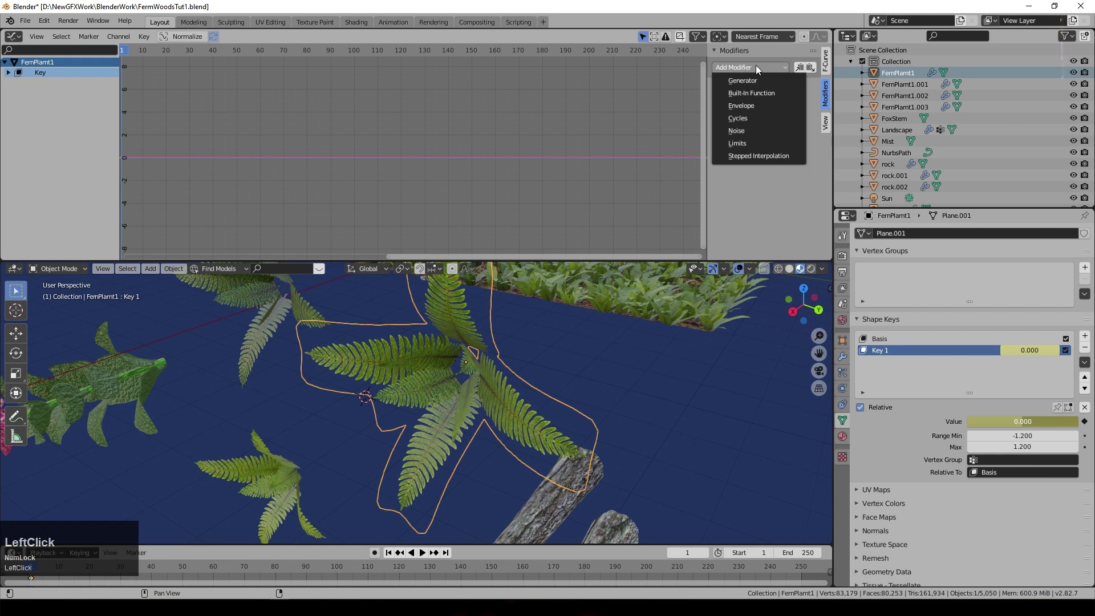
click(755, 133)
scroll(up, 3)
click(426, 558)
scroll(up, 3)
scroll(down, 3)
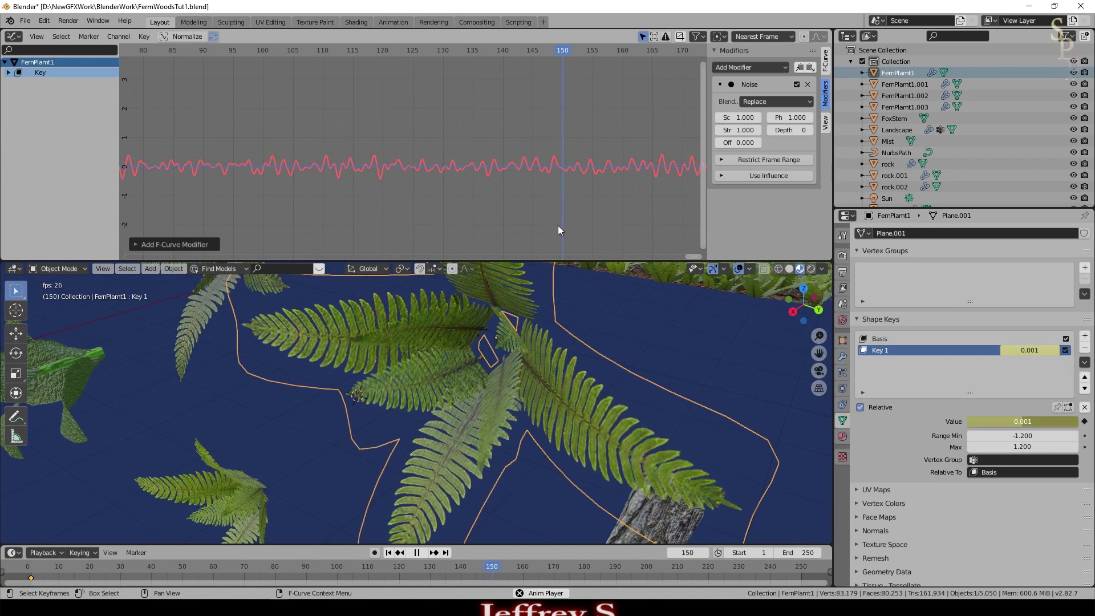
- Set the Noise modifier to scale 15 and strength 0.5 for gentler fern motion during playback
click(747, 126)
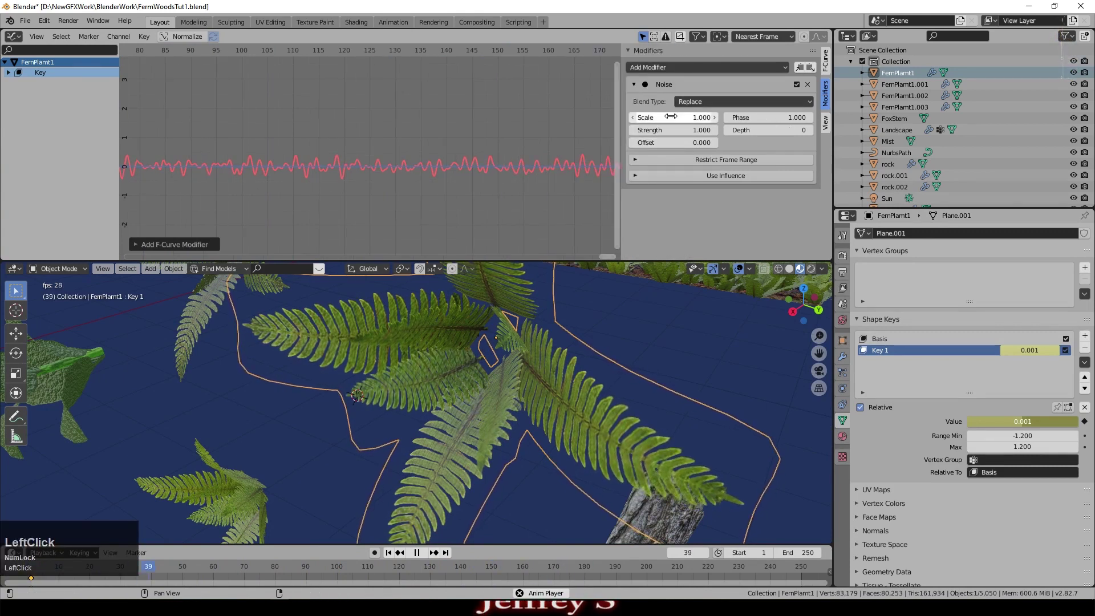
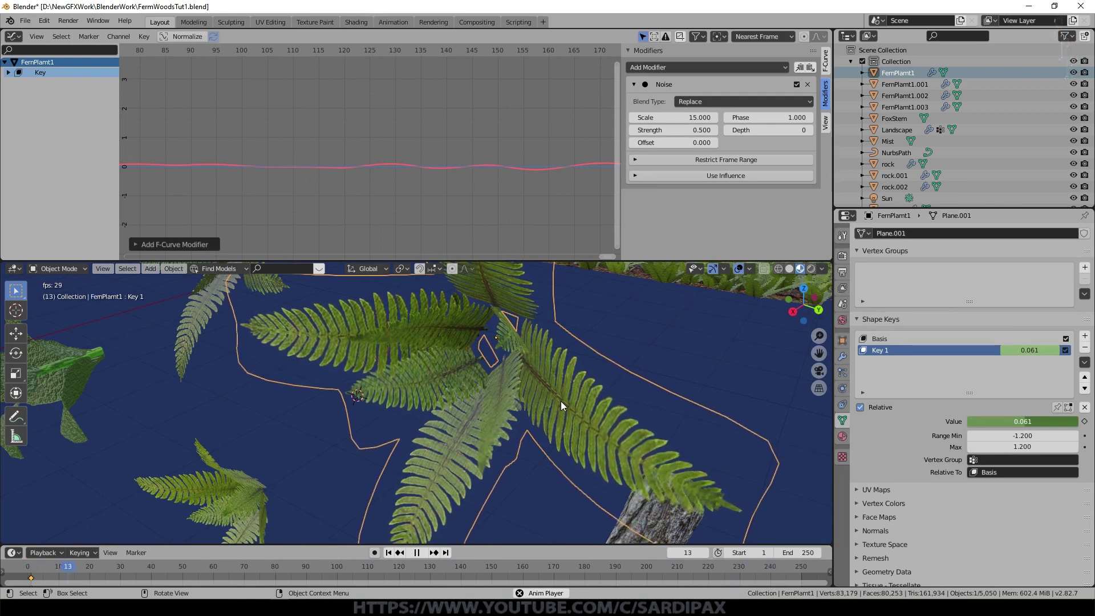
scroll(down, 3)
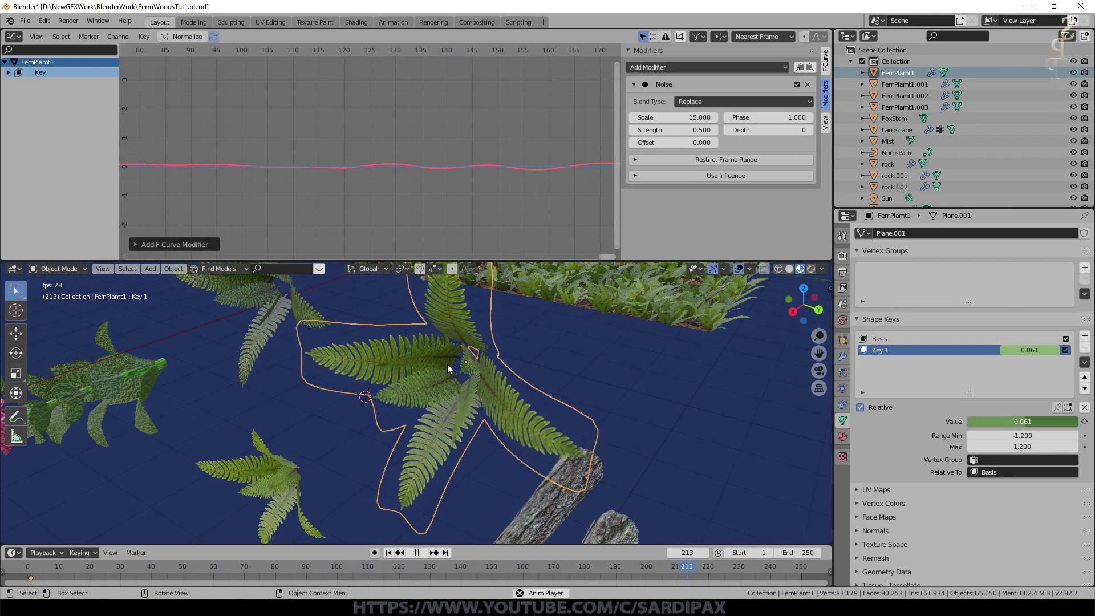
scroll(up, 3)
click(442, 353)
key(KP_Decimal)
scroll(up, 3)
scroll(down, 3)
scroll(up, 3)
middle_click(602, 444)
key(space)
scroll(down, 3)
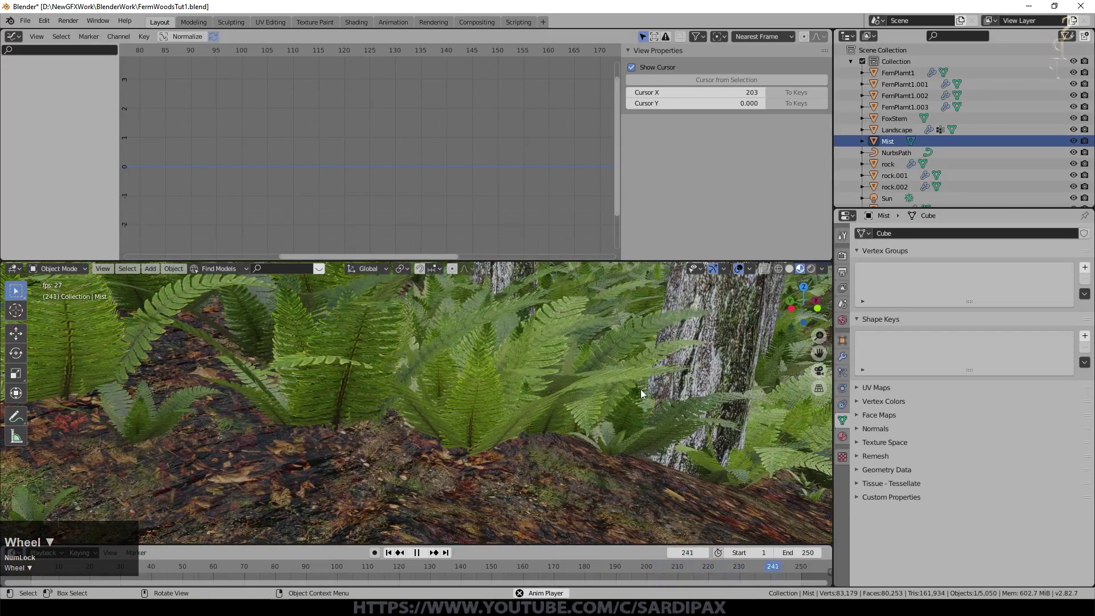
middle_click(628, 417)
scroll(down, 3)
middle_click(635, 380)
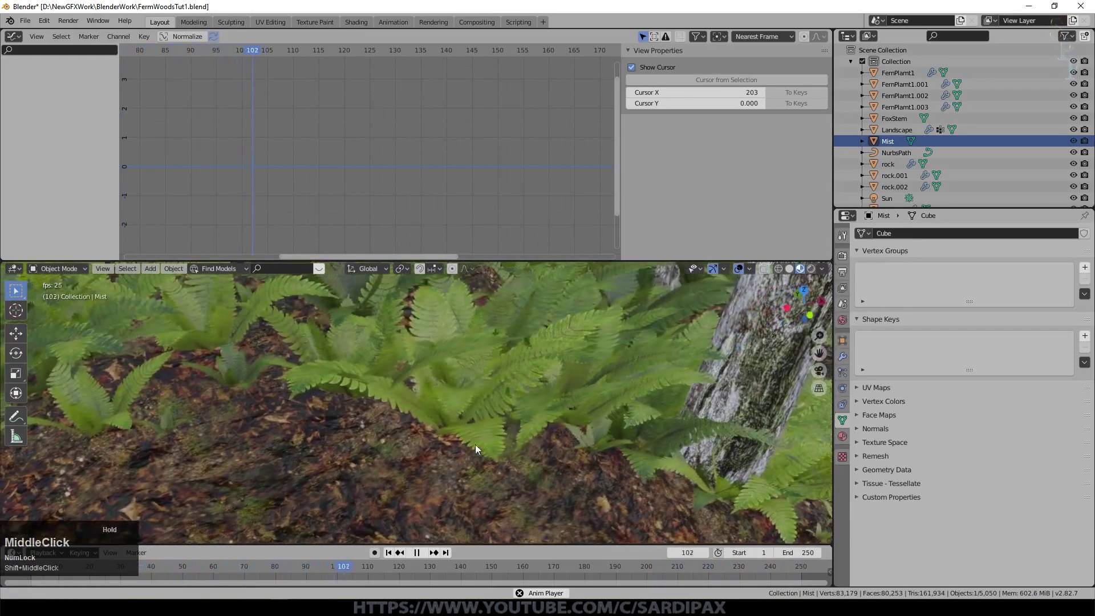
scroll(up, 3)
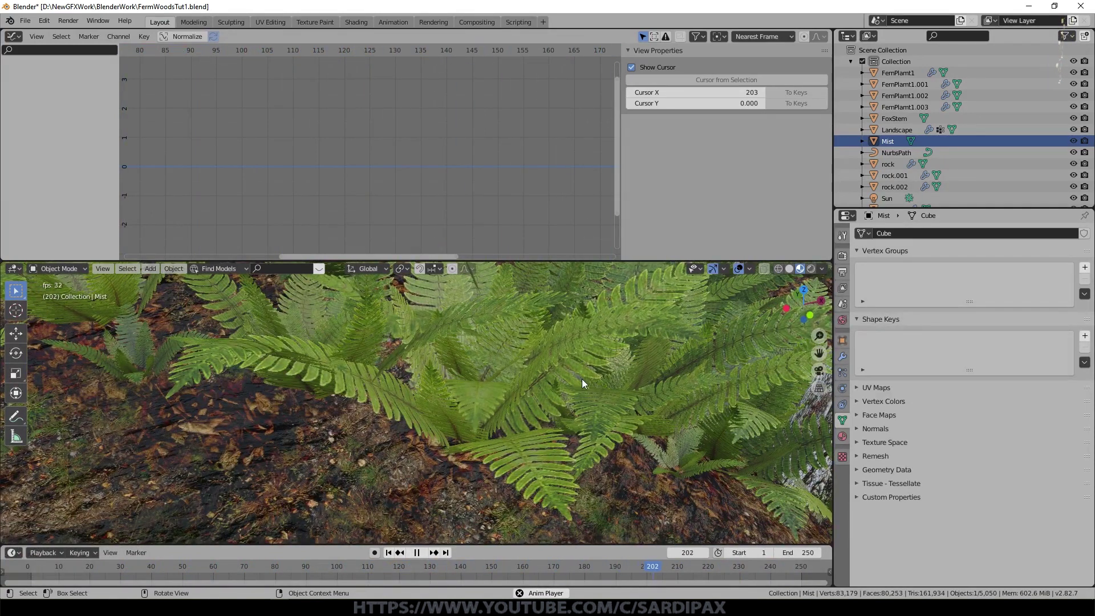
scroll(up, 3)
scroll(down, 3)
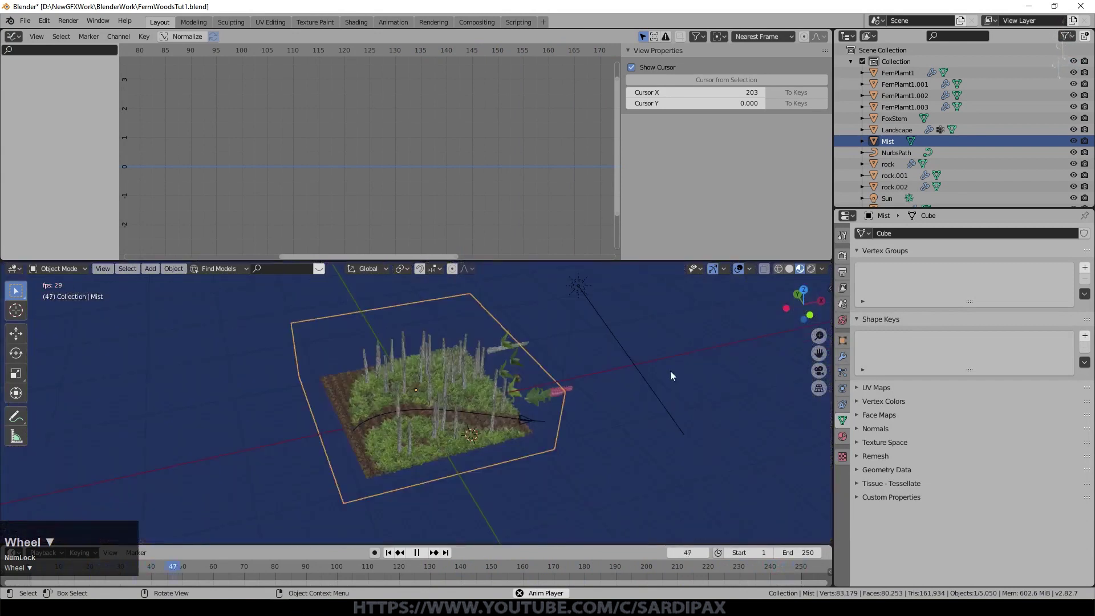
double_click(565, 389)
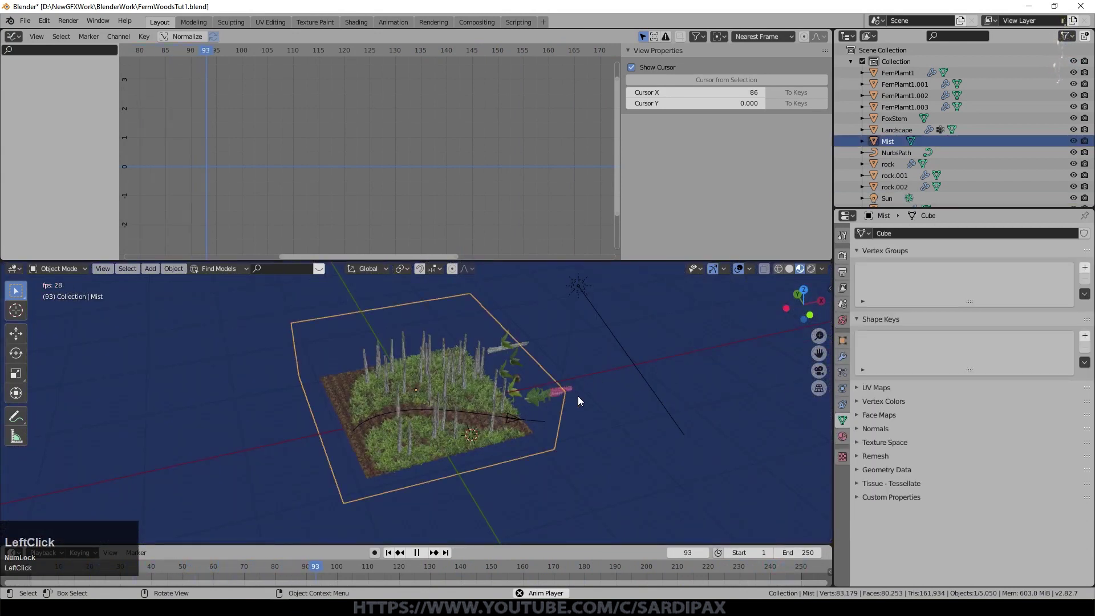
key(KP_Decimal)
middle_click(438, 394)
scroll(up, 3)
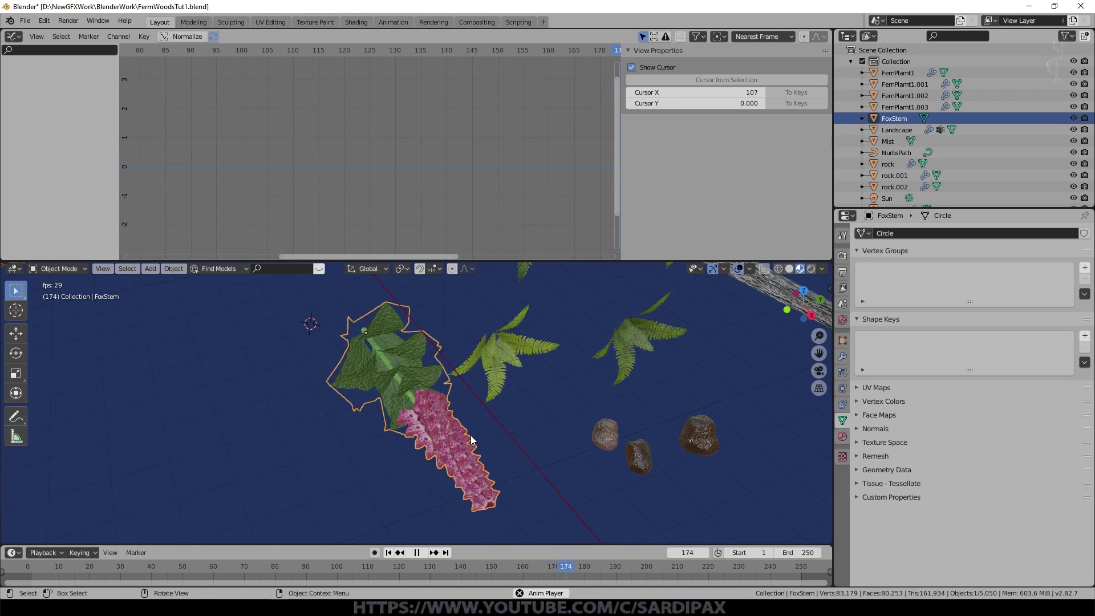
- Enable Bloom in the Eevee render settings with Radius 0 and Intensity 0.216
scroll(down, 3)
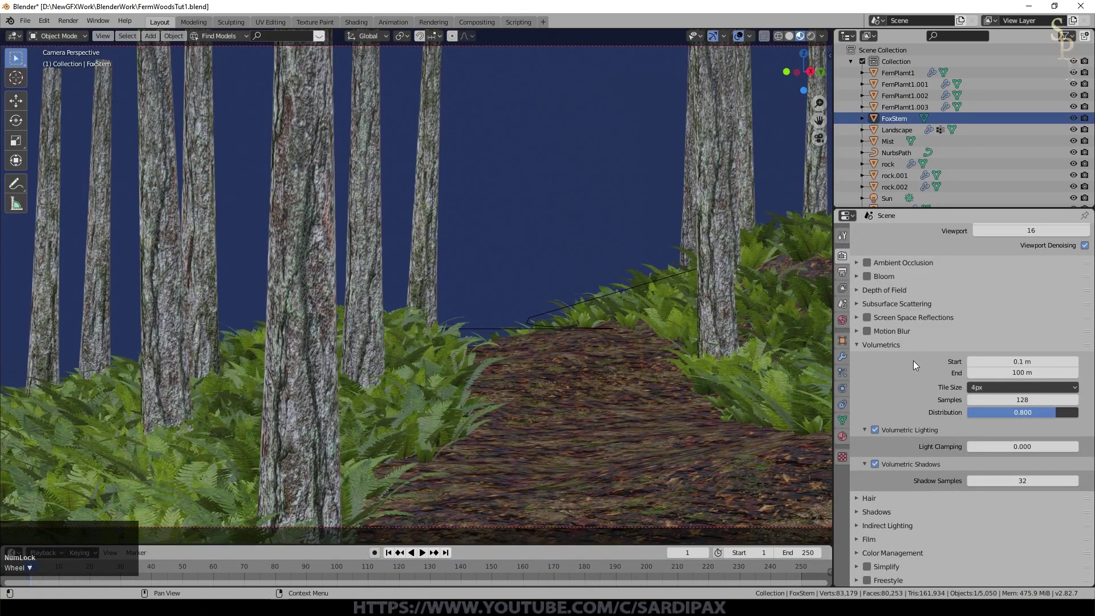
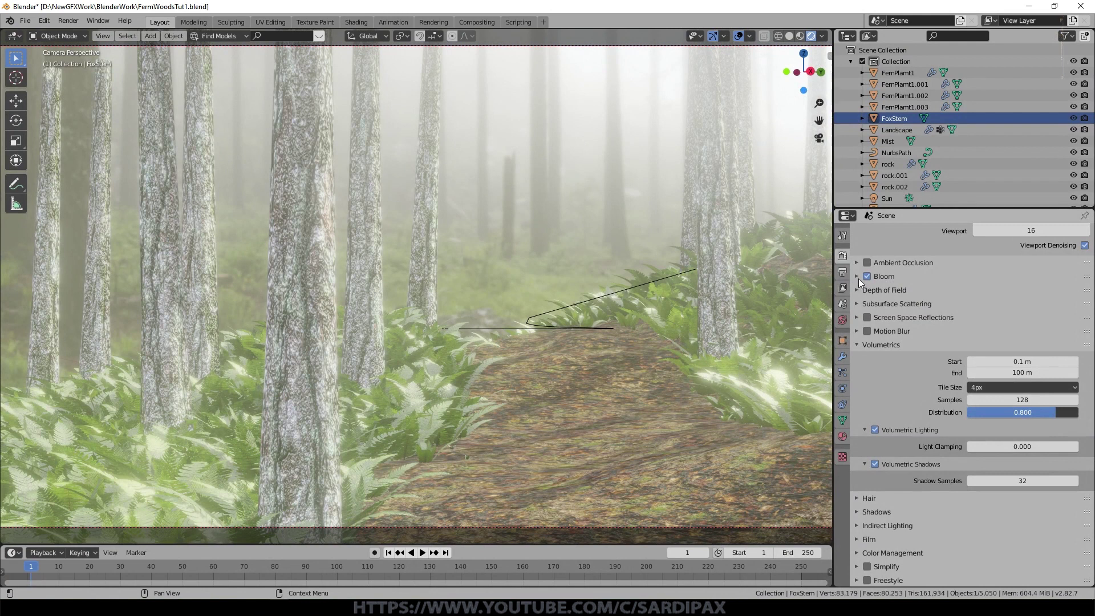
click(858, 283)
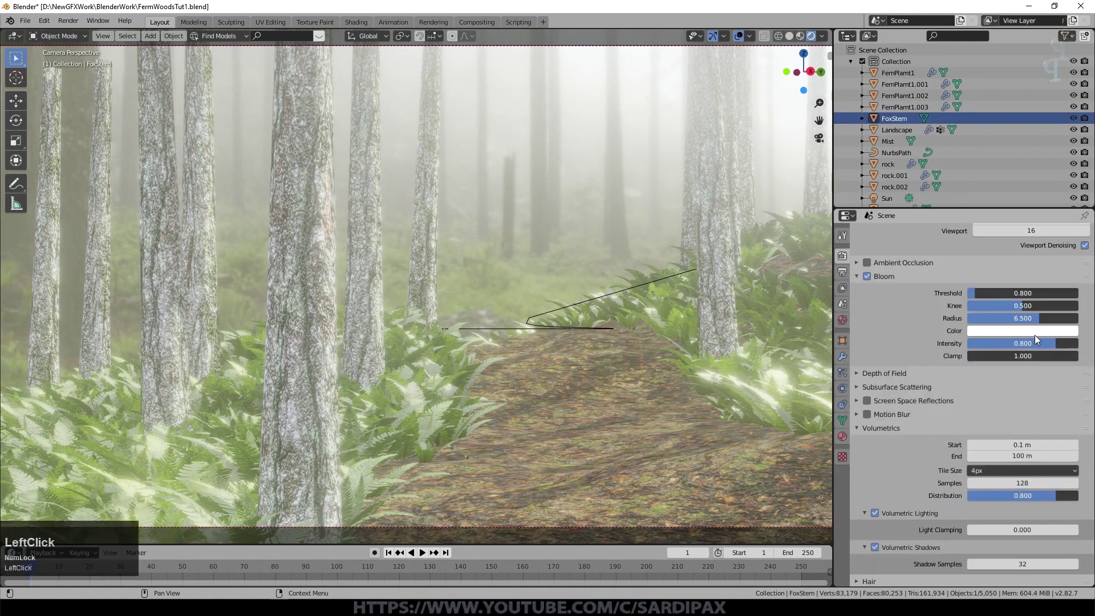
click(1054, 347)
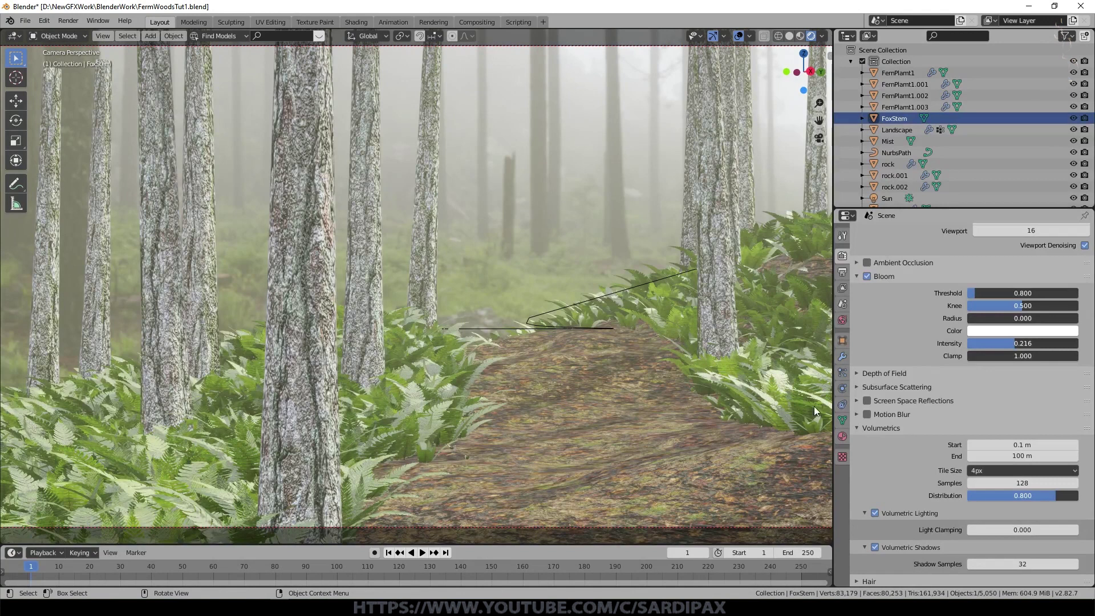
- Toggle Screen Space Reflections on and back off to compare the camera render
click(858, 402)
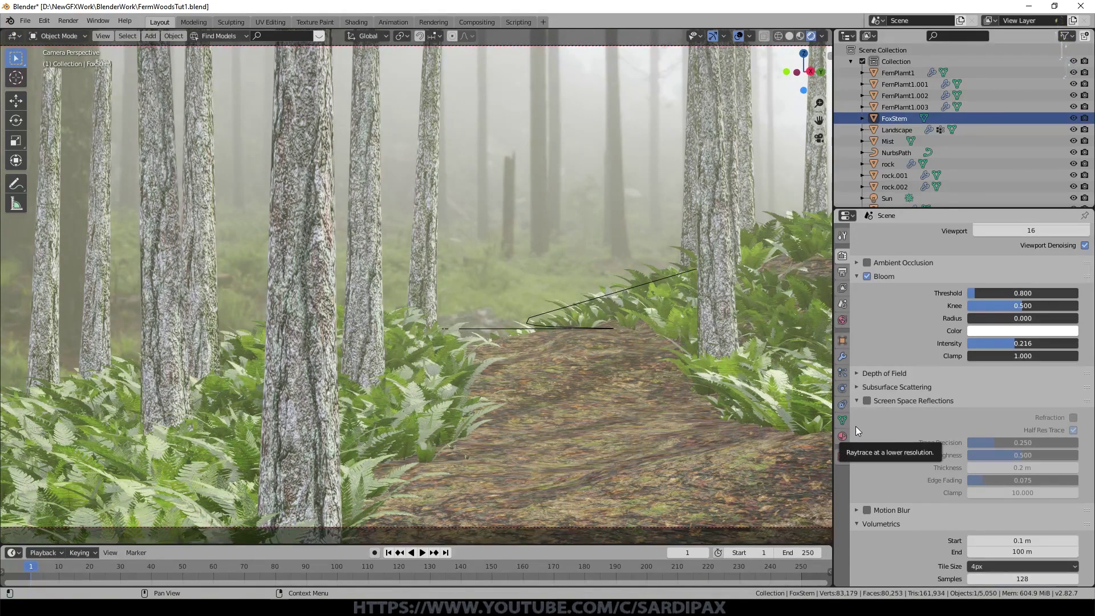
click(872, 407)
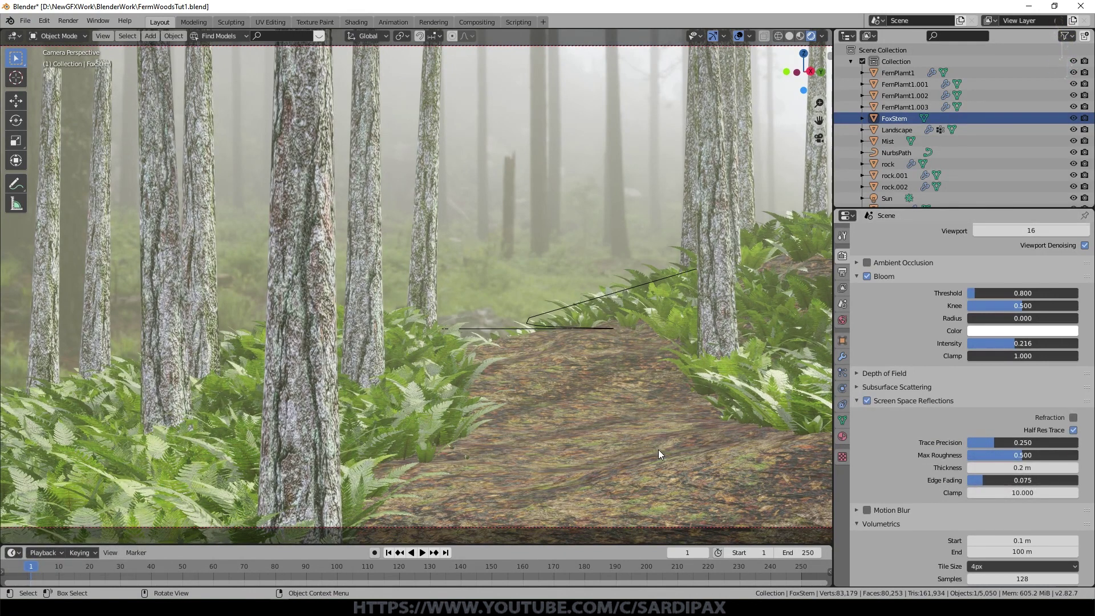
click(869, 406)
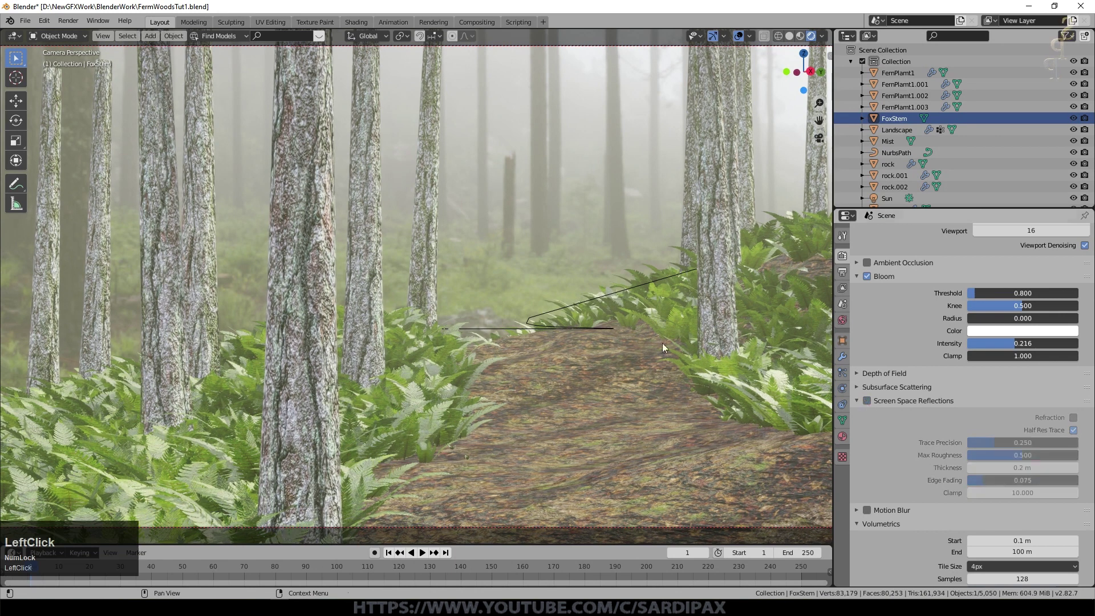
- Inspect the ferns beside the path and switch Screen Space Reflections on
scroll(up, 3)
scroll(down, 3)
middle_click(637, 472)
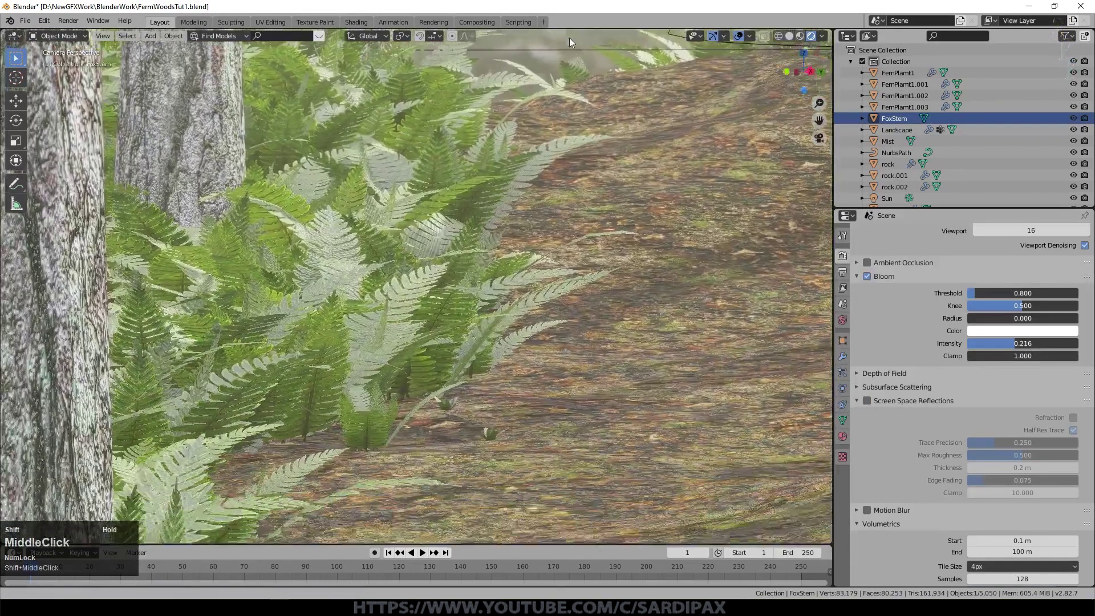
click(873, 406)
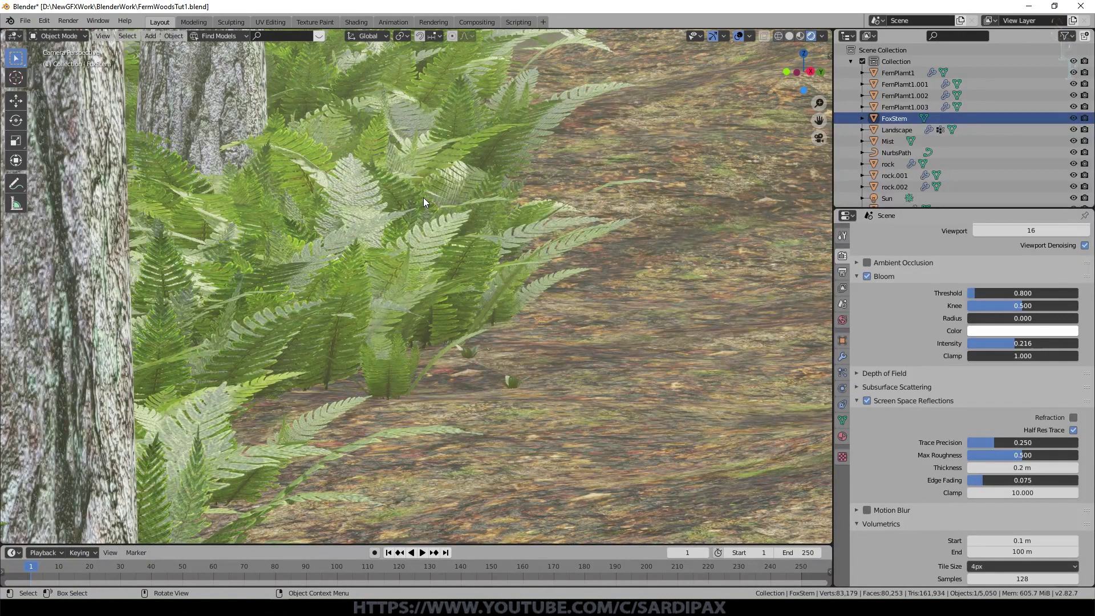
scroll(down, 3)
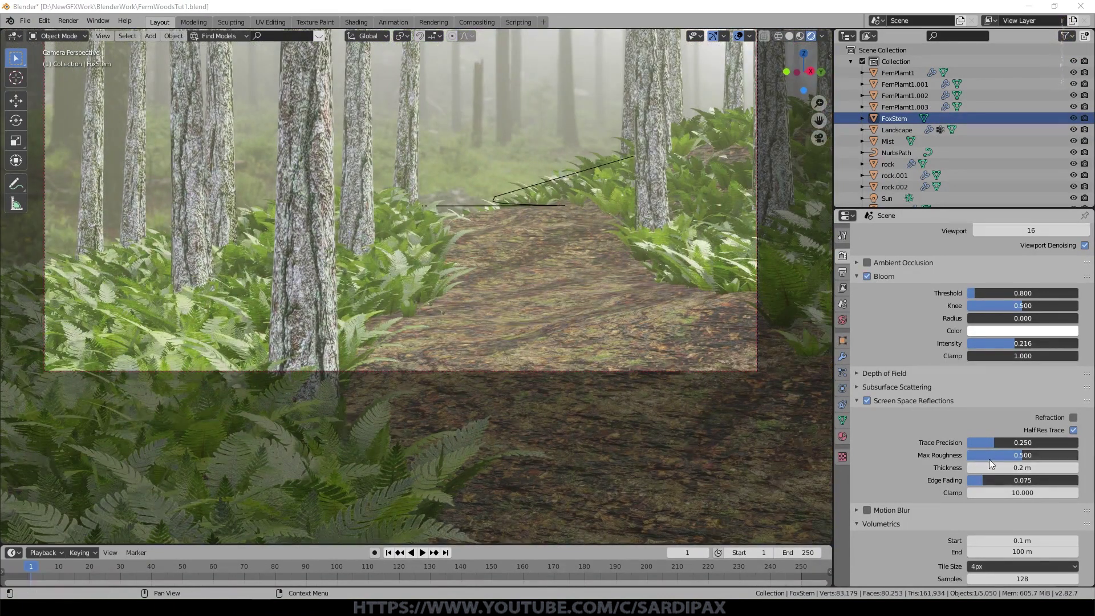
- Enable Soft Shadows in the Eevee Shadows settings
click(861, 402)
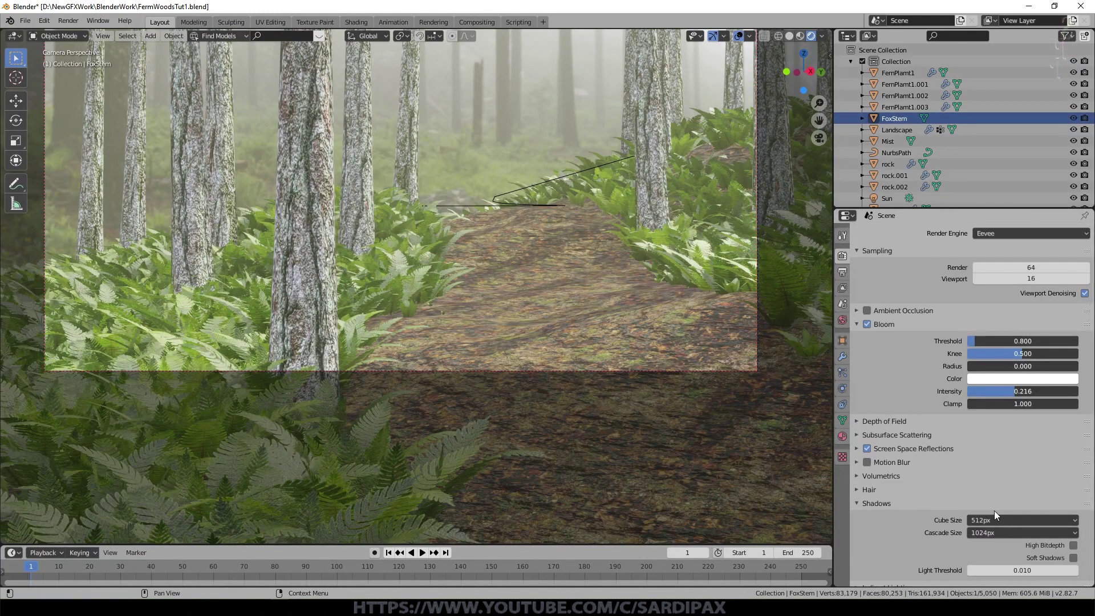
click(1079, 562)
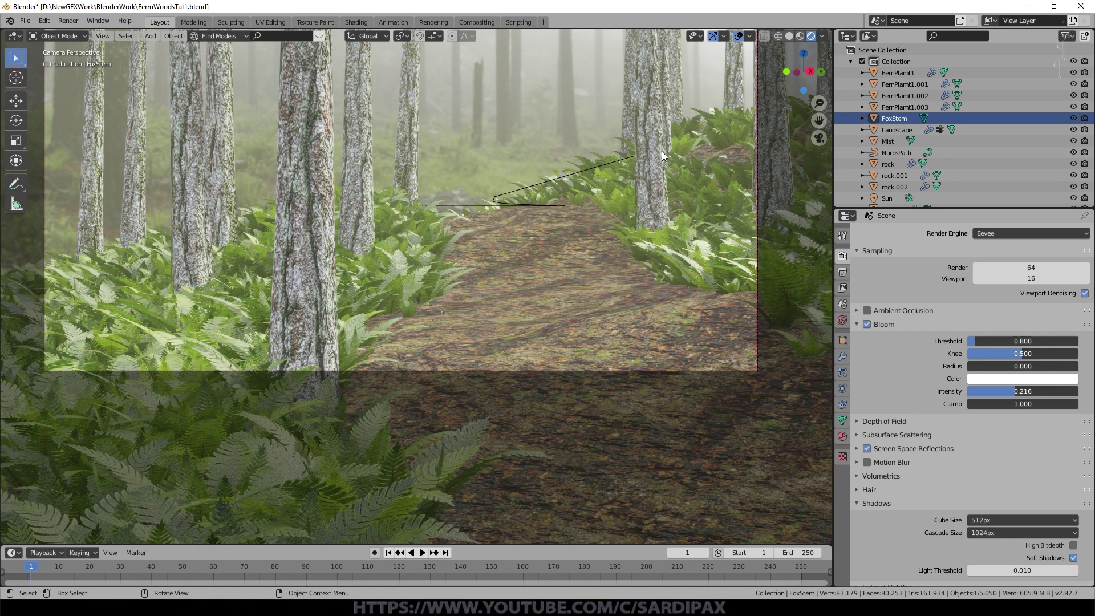
scroll(down, 3)
scroll(down, 3)
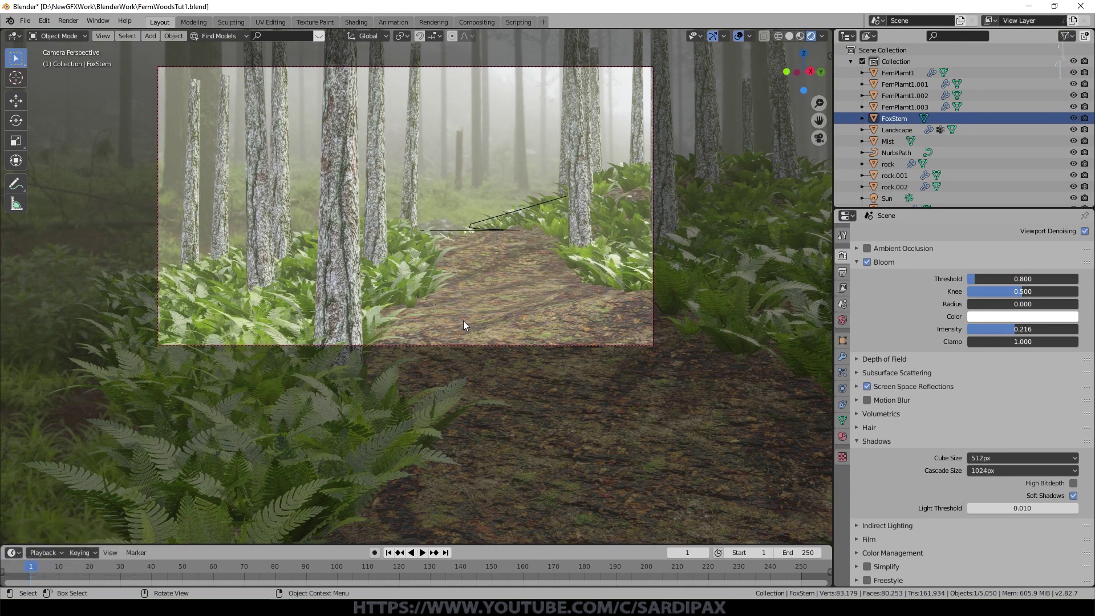
- Bake Indirect Lighting, producing an 8.5 MiB lighting cache for the scene
scroll(down, 3)
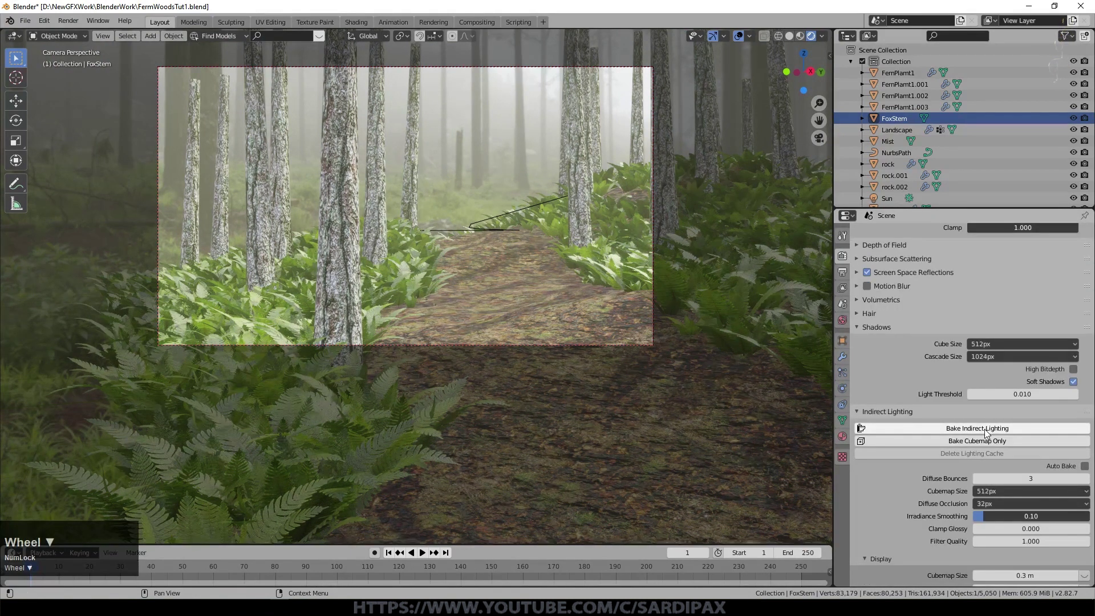
click(989, 434)
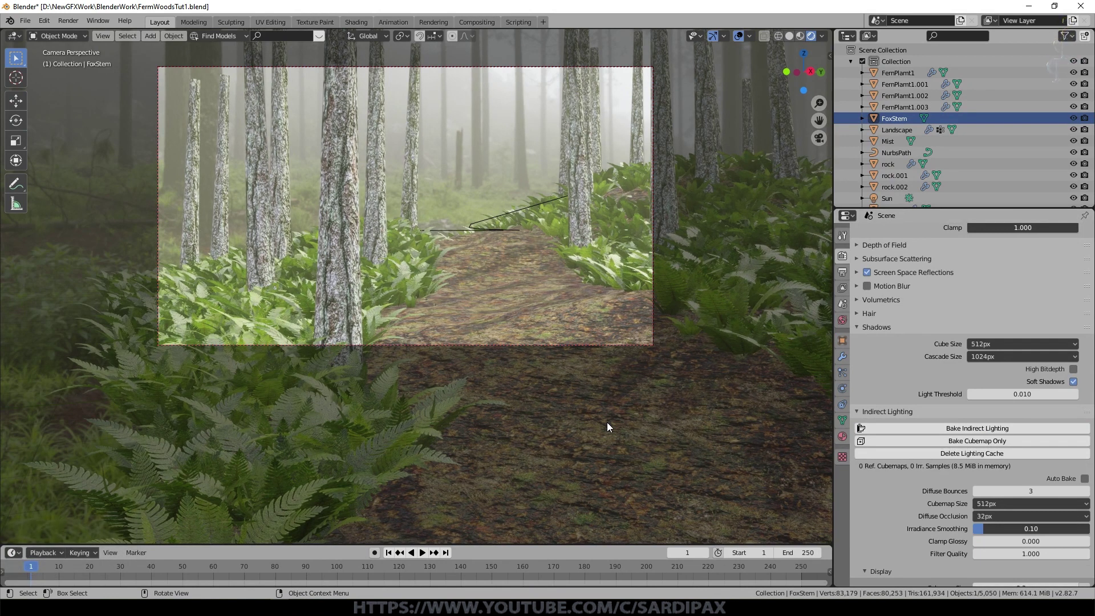
scroll(up, 3)
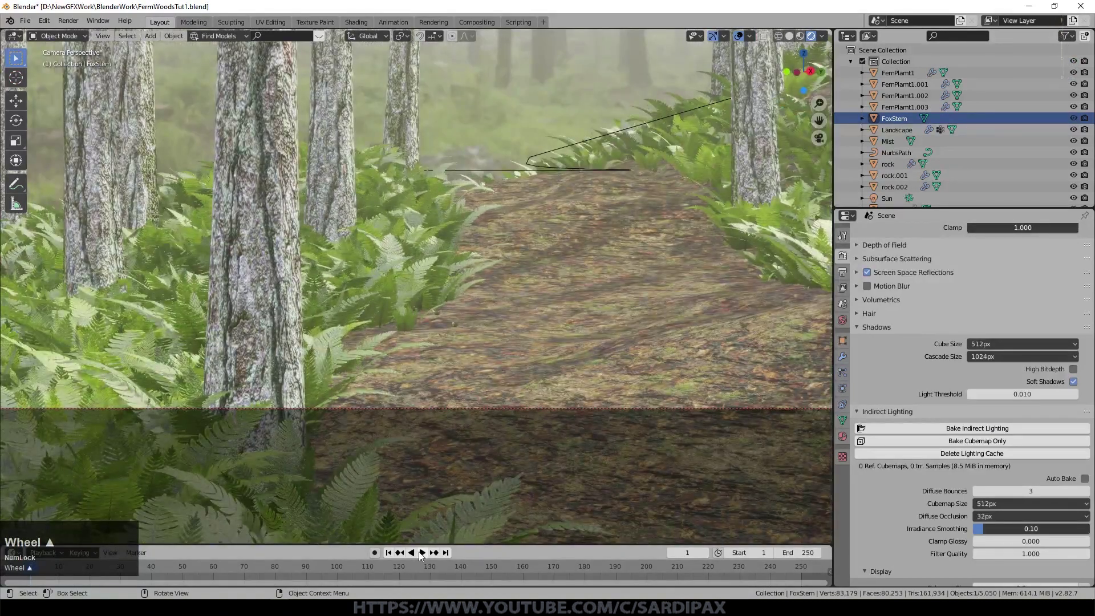
scroll(down, 3)
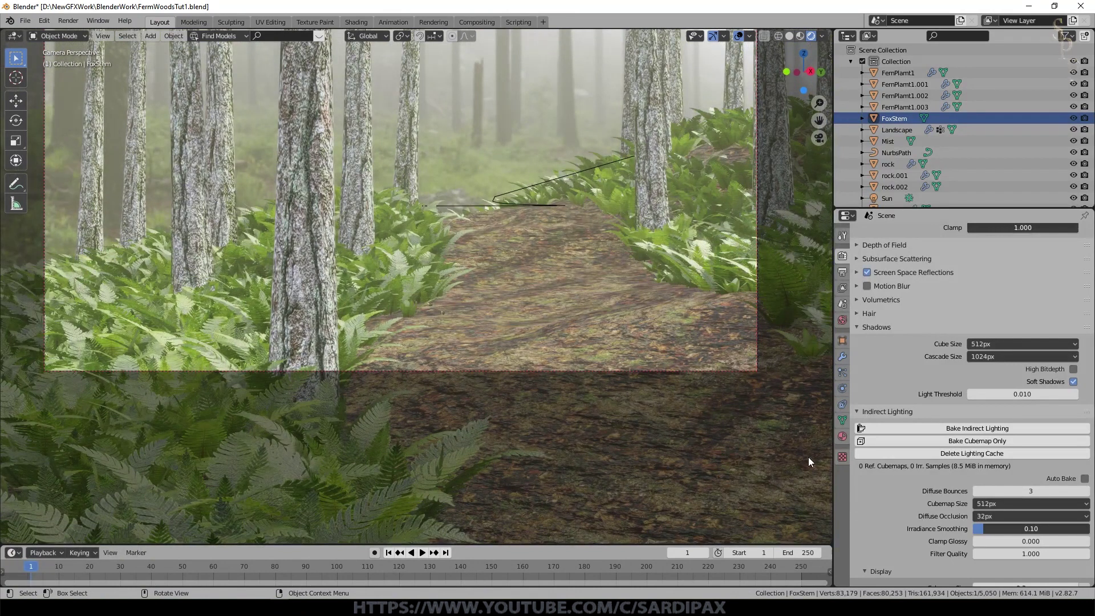
scroll(down, 3)
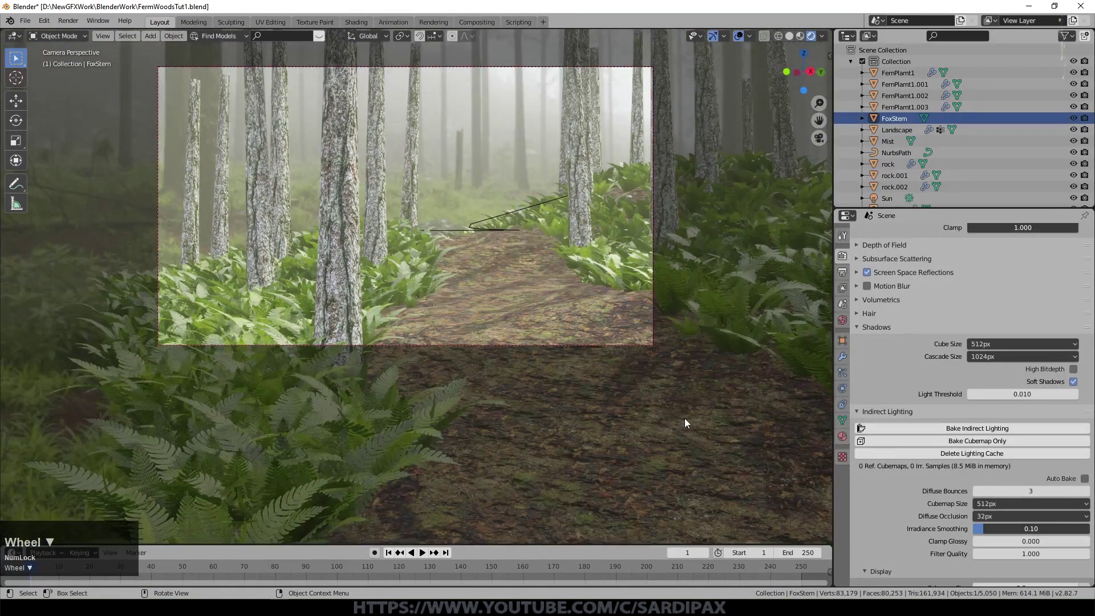